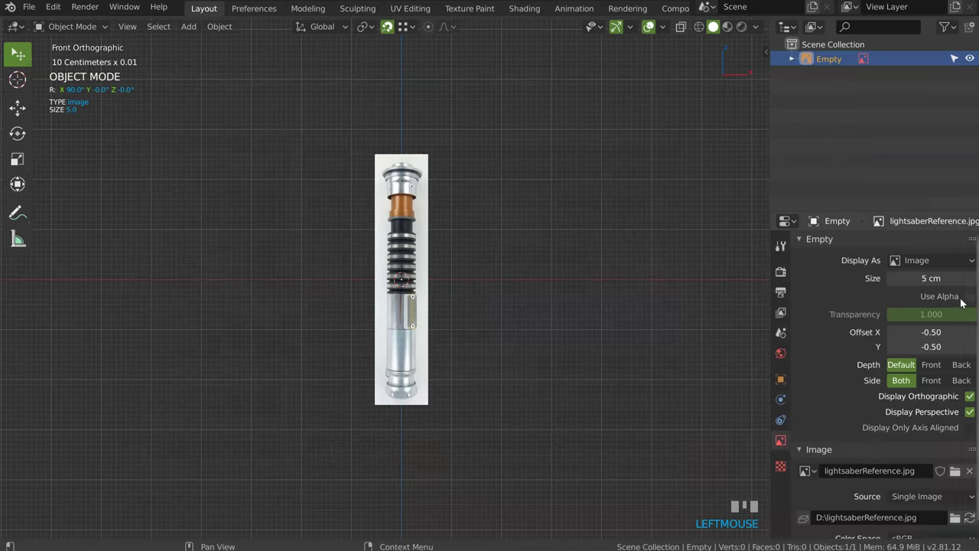
- Enable alpha on the reference image empty, set transparency to about 0.5 and keep it visible in perspective views
click(973, 298)
drag(972, 317, 937, 373)
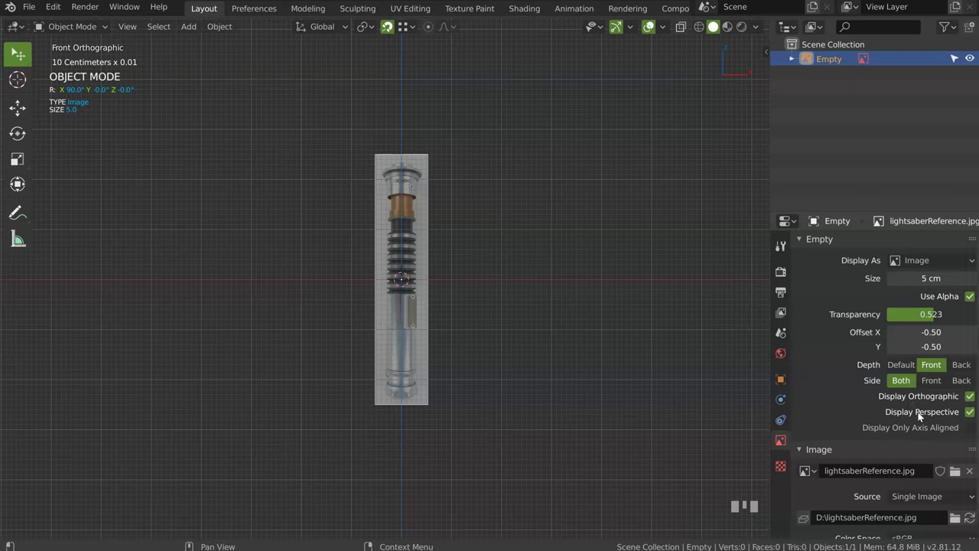
click(973, 415)
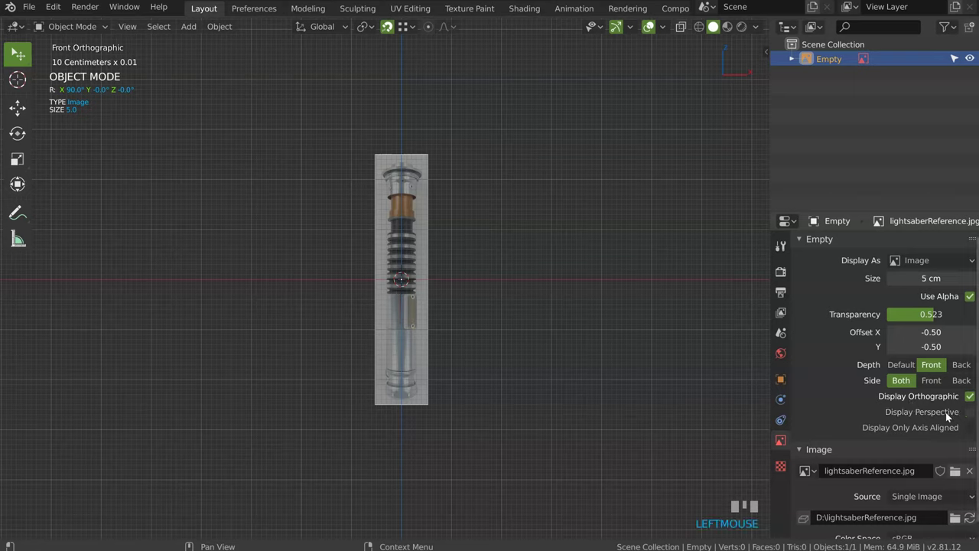
click(972, 415)
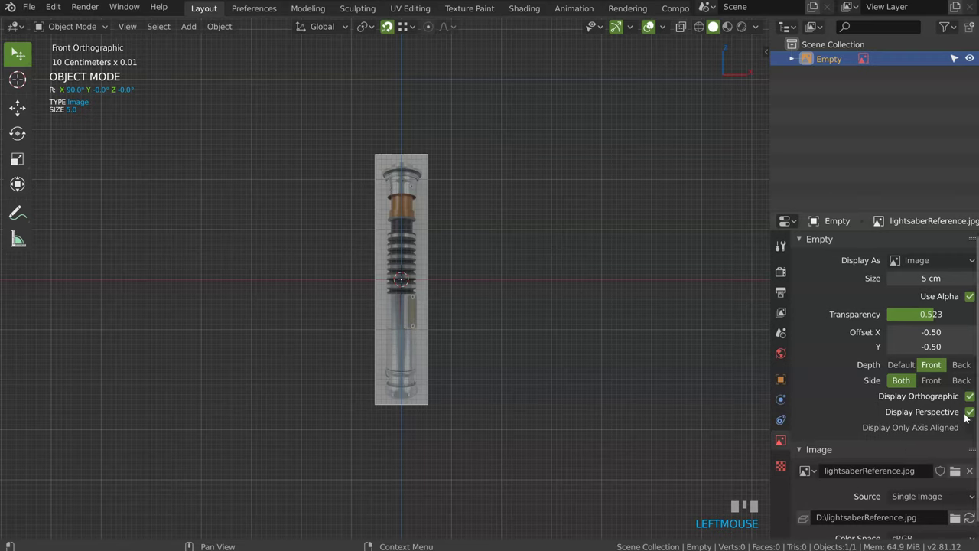
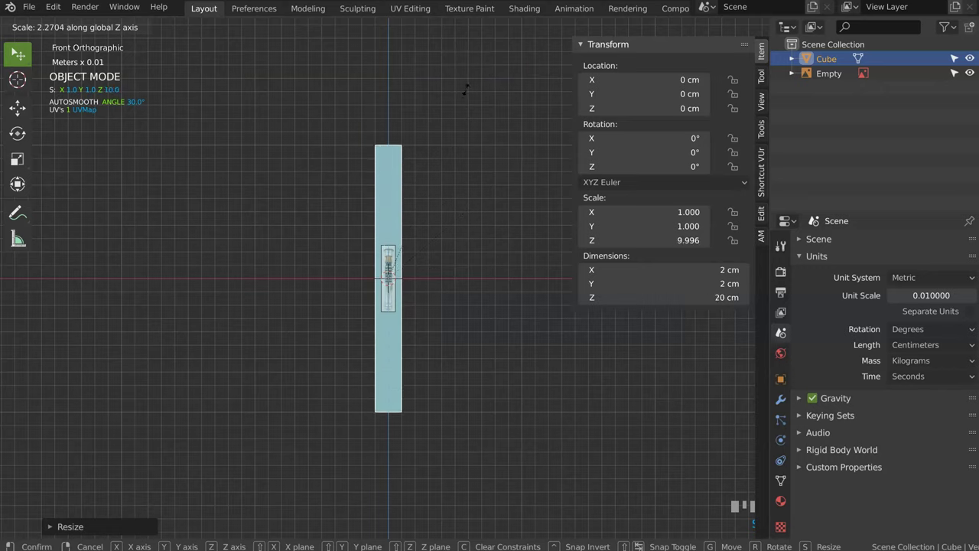
- Scale the cube into a tall thin 2×2×20 cm box along the hilt's length
click(474, 92)
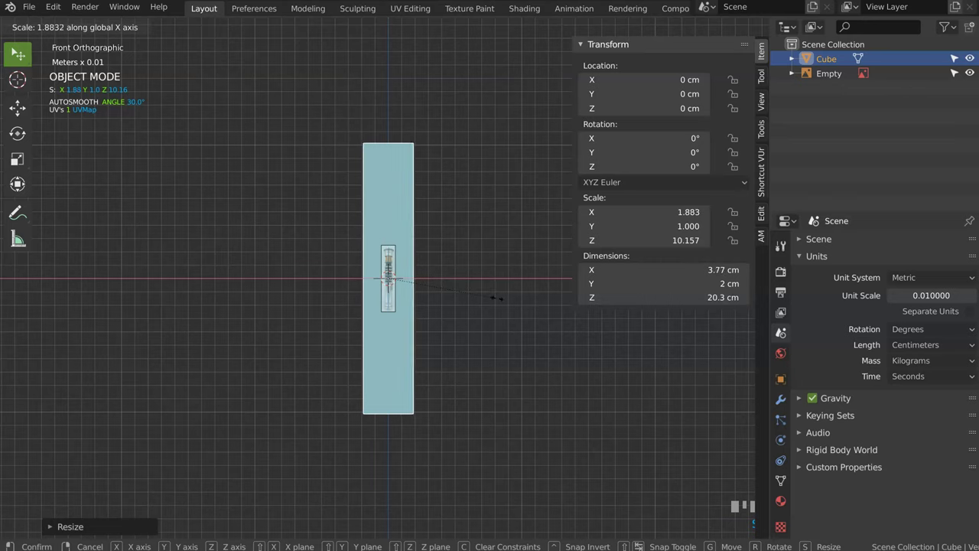
key(Escape)
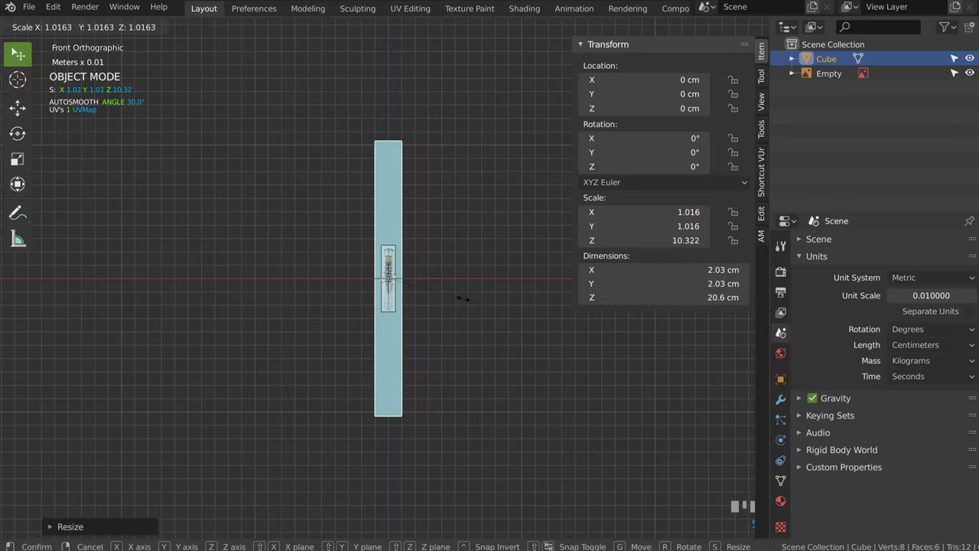
click(558, 303)
drag(438, 264, 840, 75)
key(Escape)
- Scale the reference image empty to about 4.37 so the hilt fills the box's height
key(Escape)
click(840, 75)
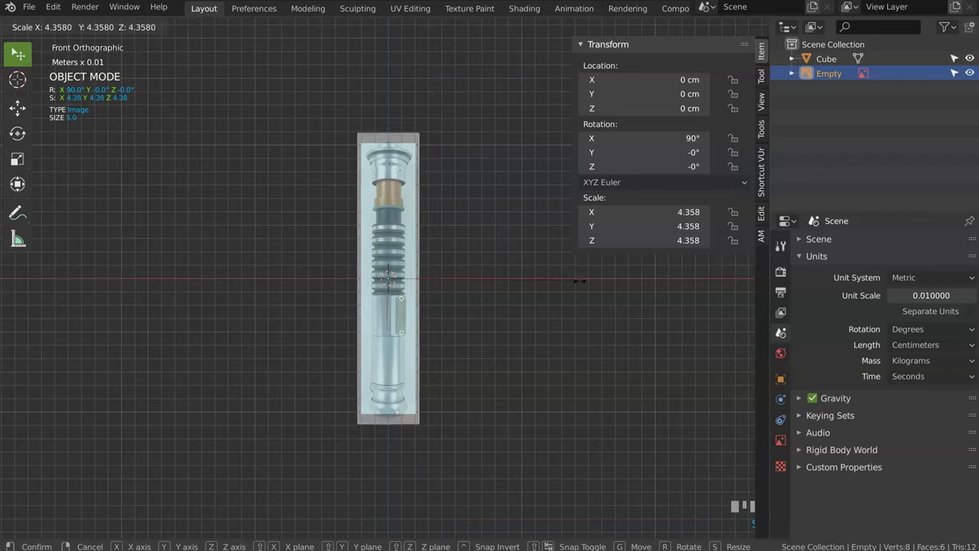
click(583, 286)
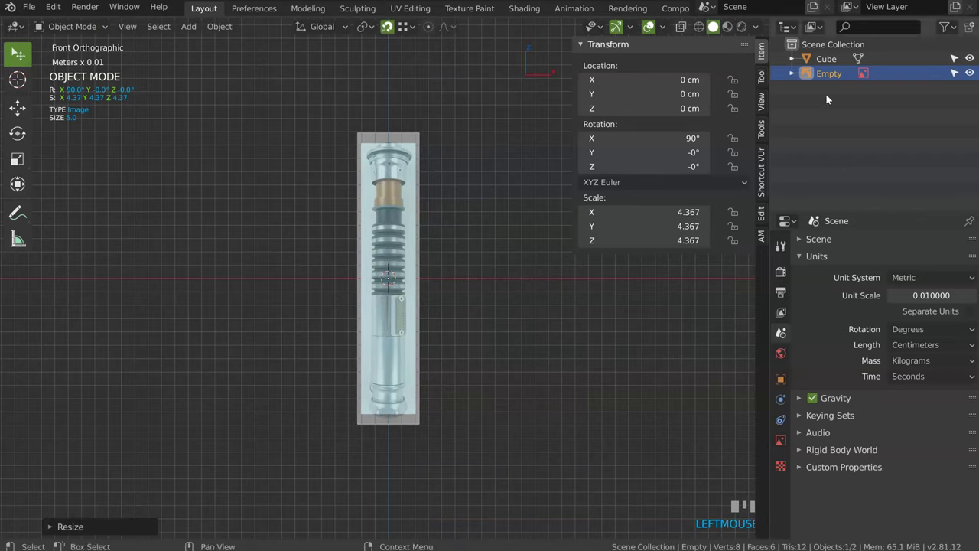
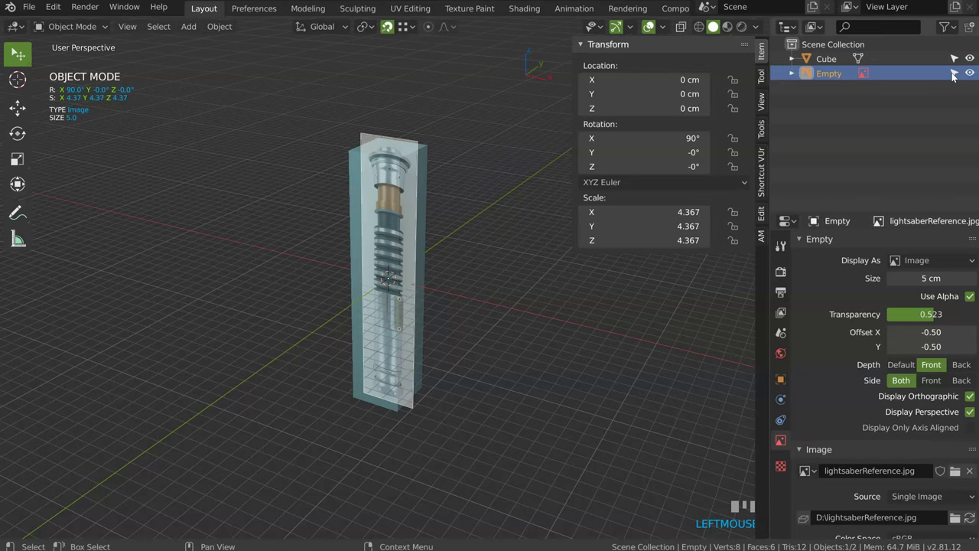
- Make the reference empty unselectable in the Outliner and return to Front view on the box
click(958, 80)
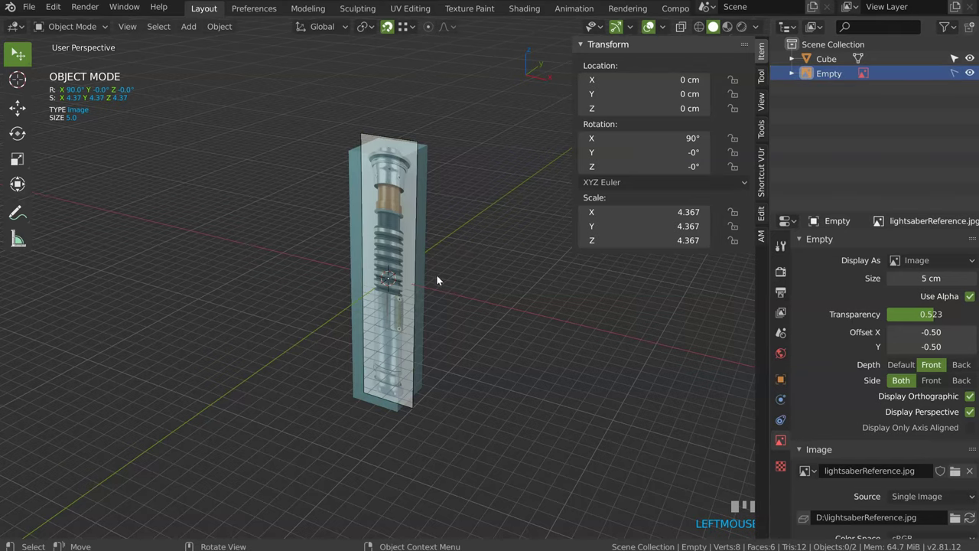
click(353, 281)
drag(340, 292, 468, 406)
key(KP_1)
- Replace the box with a Screw primitive and move it about 7.85 cm down toward the pommel
key(shift+c)
key(n)
key(g)
click(468, 405)
key(Tab)
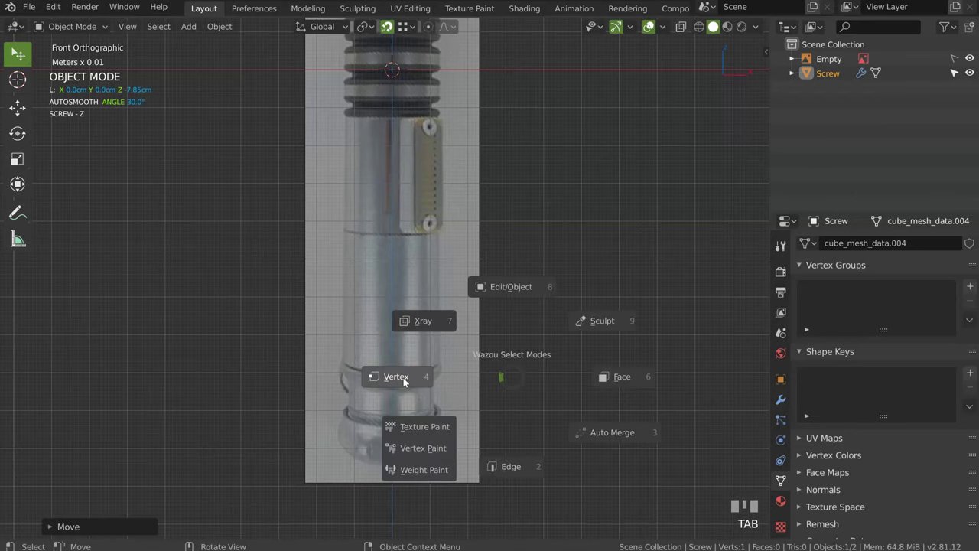
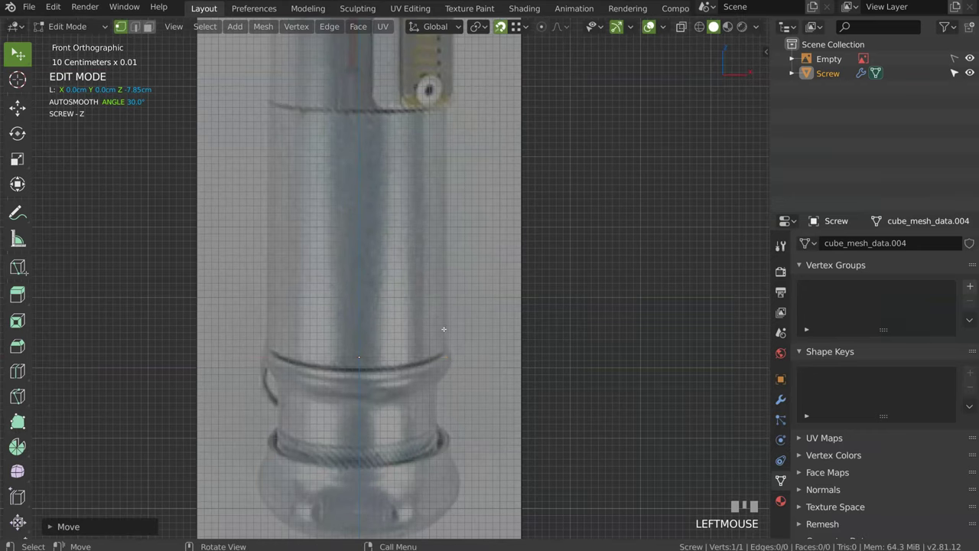
- Move the Screw profile vertices and extruded edge along Z so the cylinder covers the lower hilt section
key(Tab)
key(g)
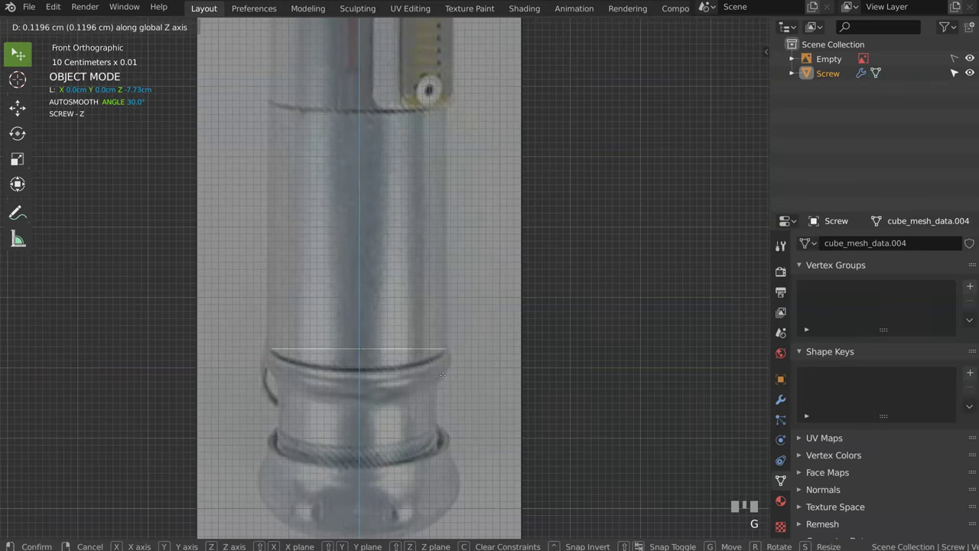
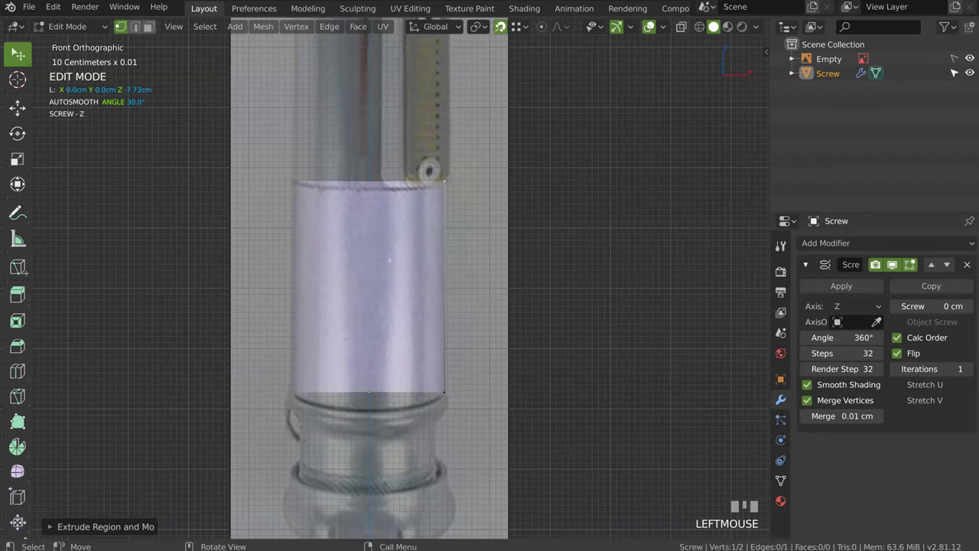
key(Tab)
key(g)
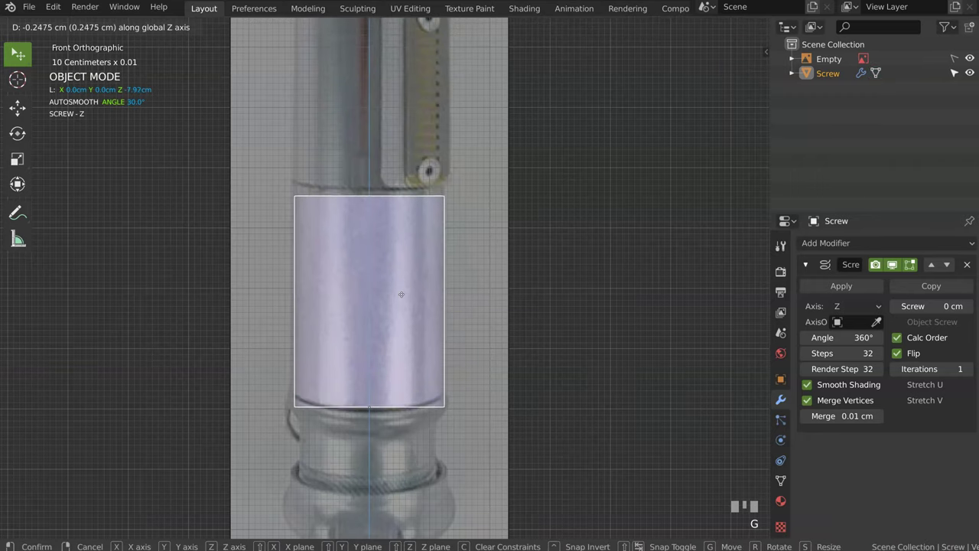
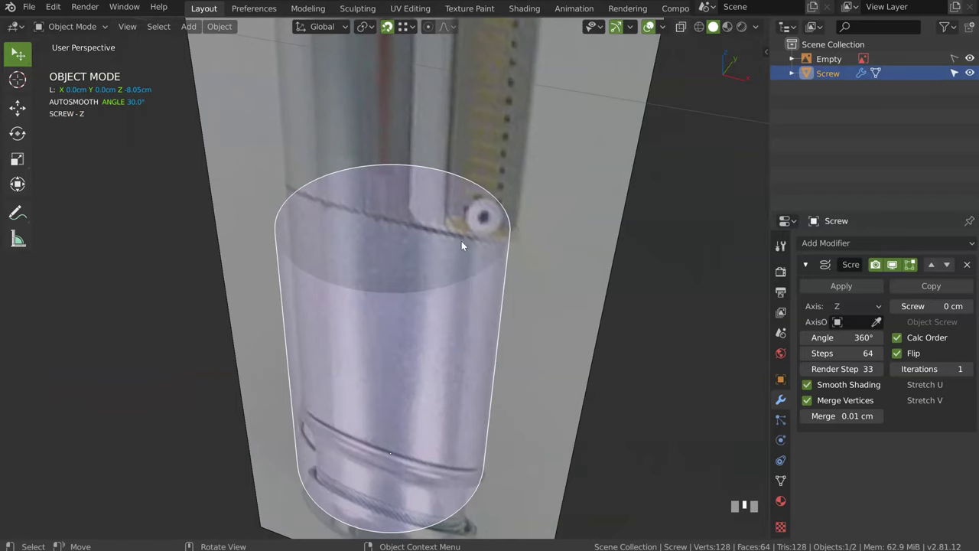
- Add a Solidify modifier of about 0.2 thickness and a 0.019-wide Bevel via the Speedflow pie menu
key(space)
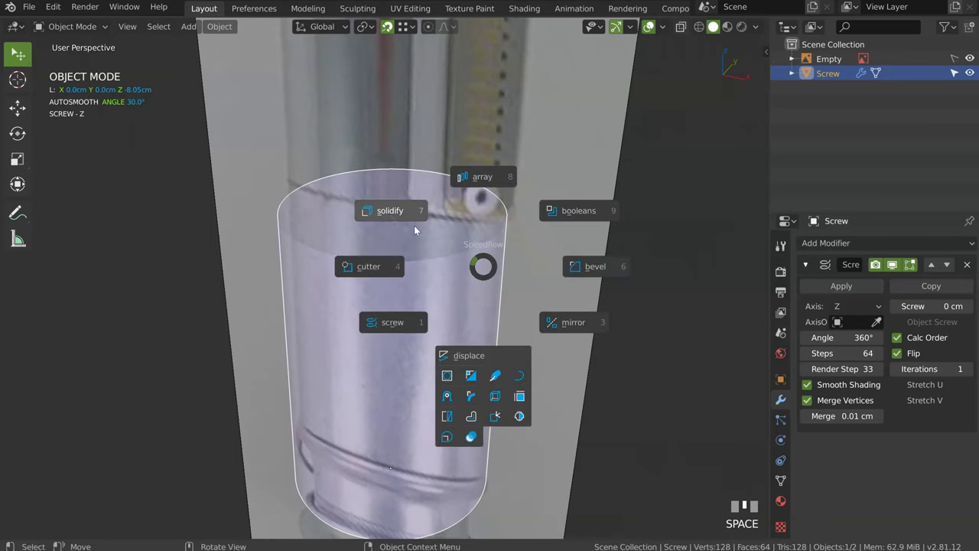
key(space)
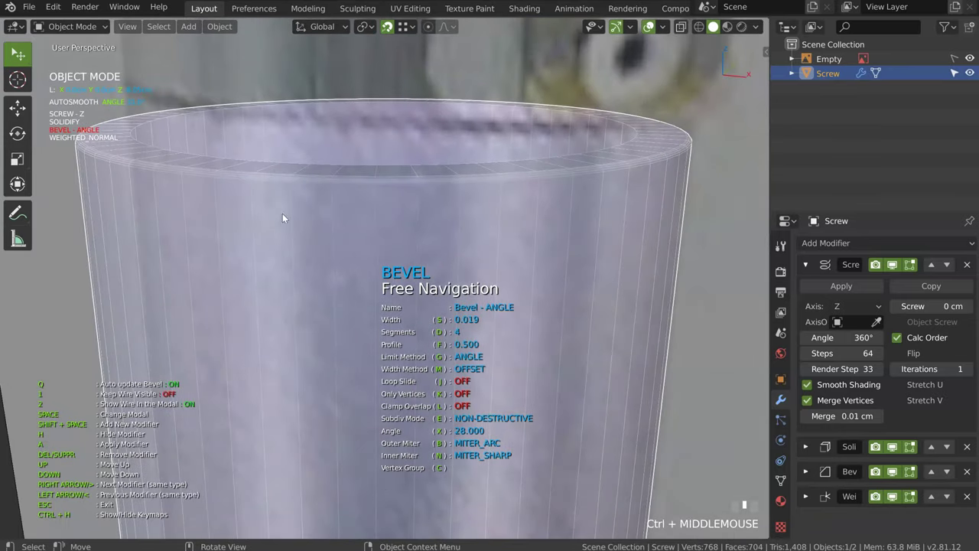
- Finish editing the ribbed grip profile of Screw.002 and inspect its bevelled rim against the reference
middle_click(586, 181)
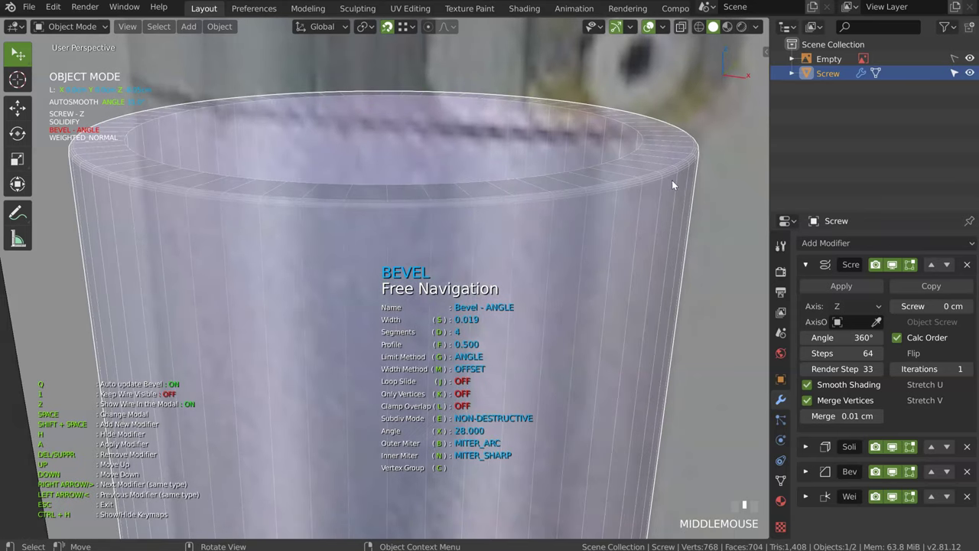
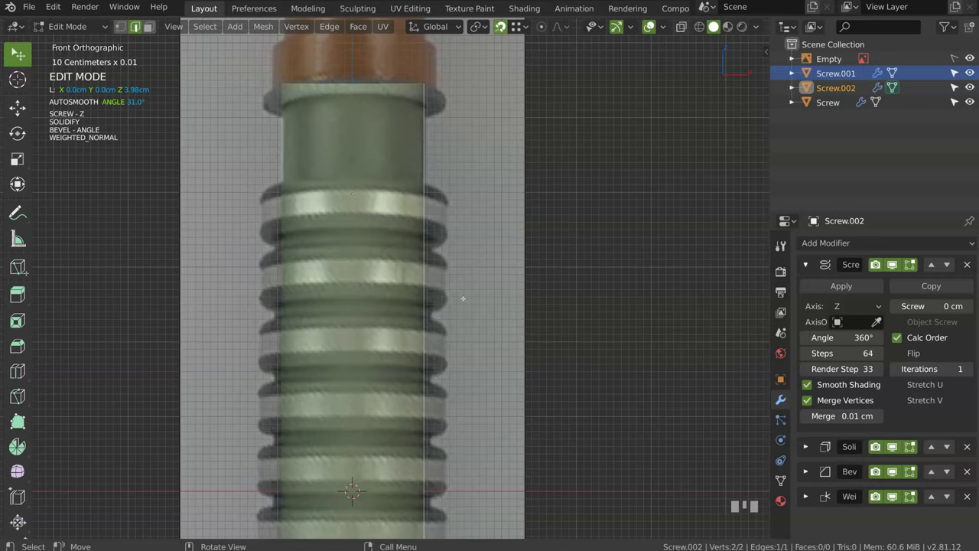
key(Tab)
drag(416, 302, 957, 61)
- Select the reference empty and check the green grip cylinder against the whole hilt in Front view
click(957, 61)
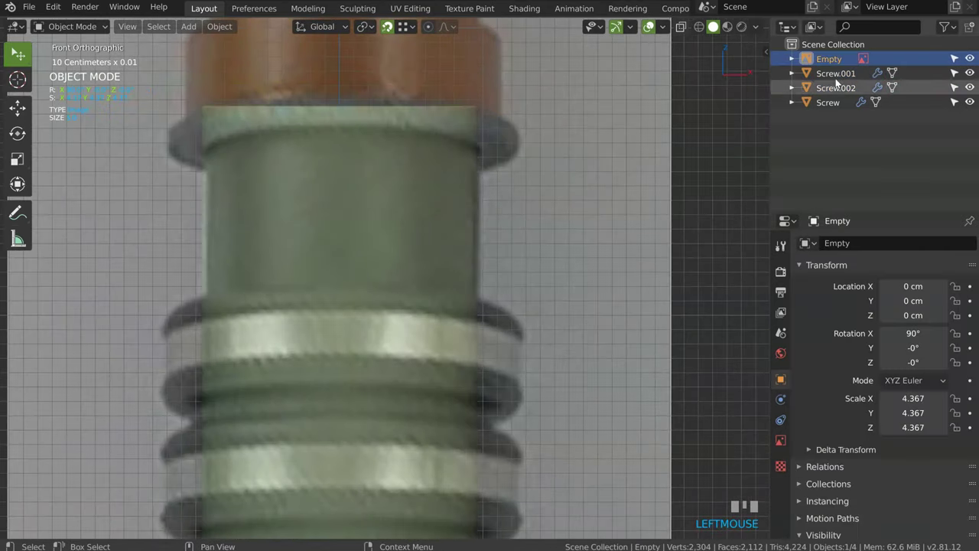
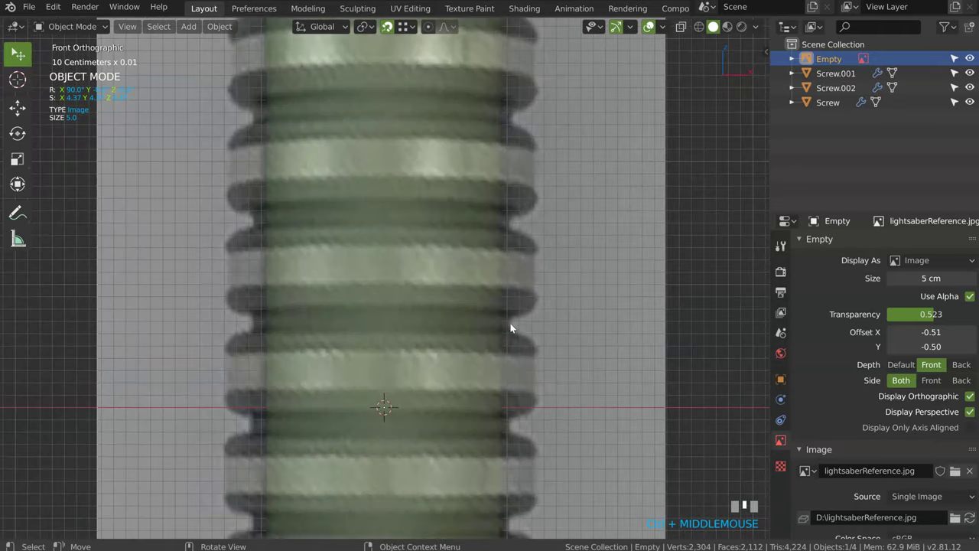
drag(572, 174, 387, 231)
click(387, 231)
key(Tab)
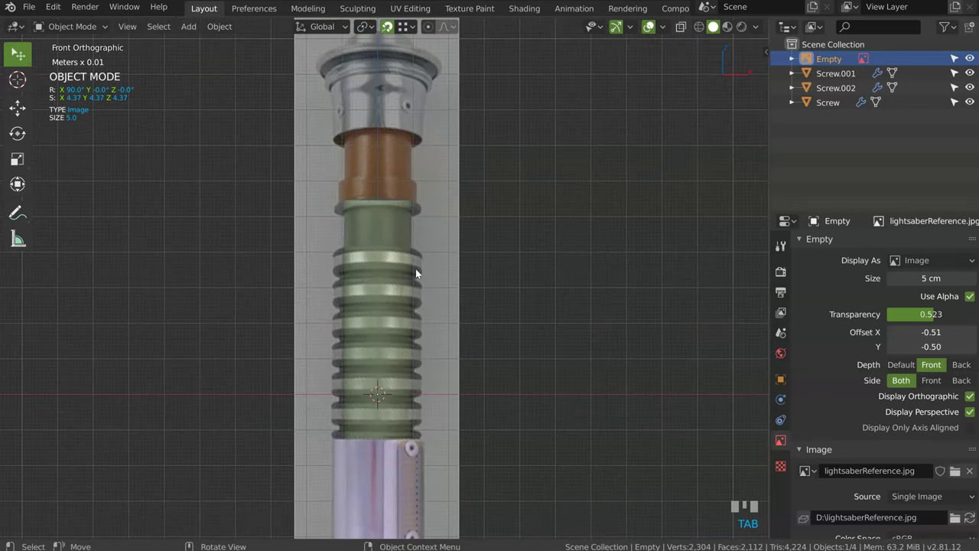
click(391, 226)
- Orbit to check the grip in perspective and make the reference image unselectable again
drag(494, 254, 403, 306)
key(Tab)
click(403, 306)
click(409, 185)
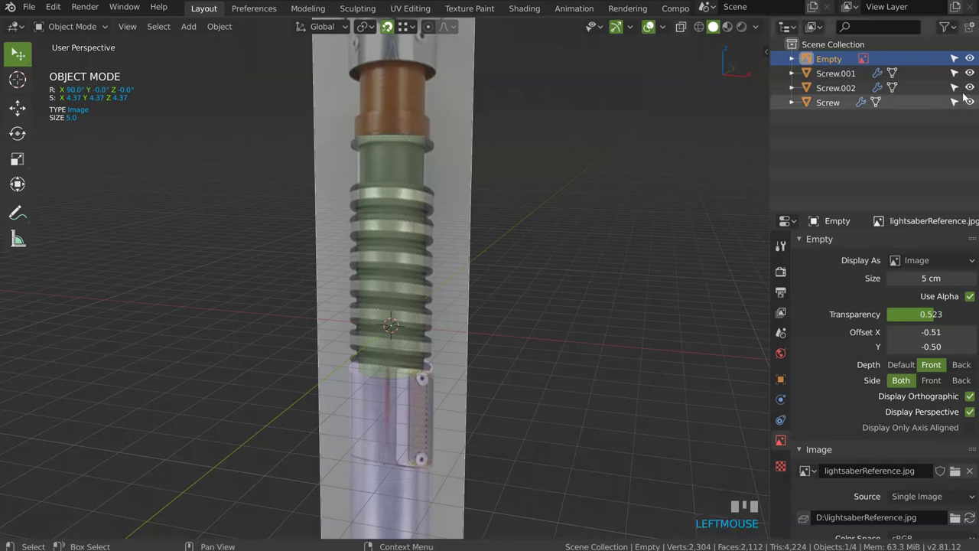
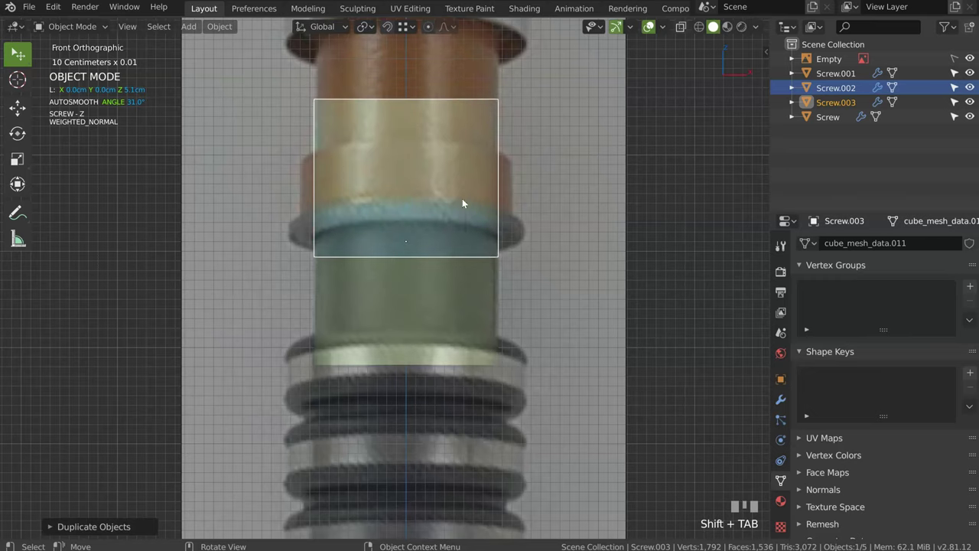
- Move the duplicated ring Screw.003 up over the copper section and begin reshaping its profile
key(g)
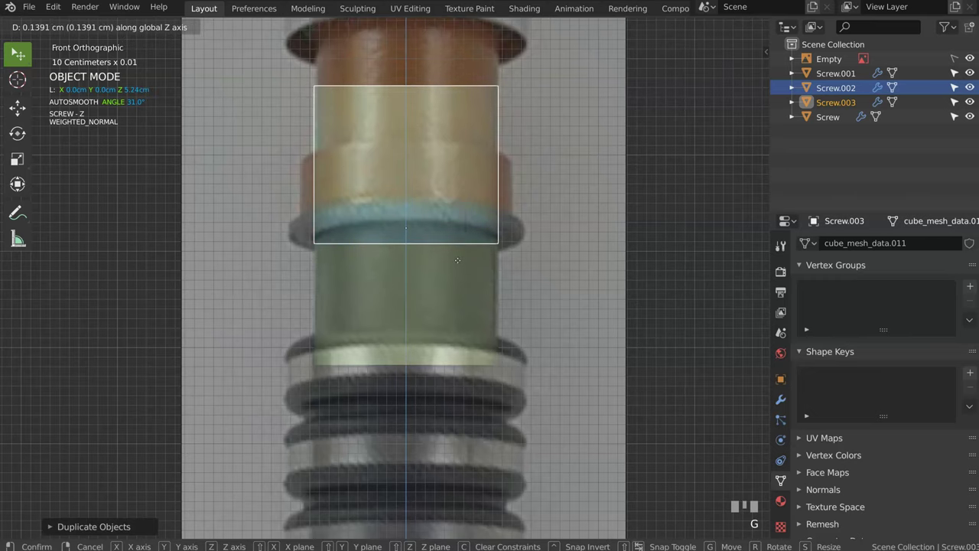
click(465, 263)
key(Tab)
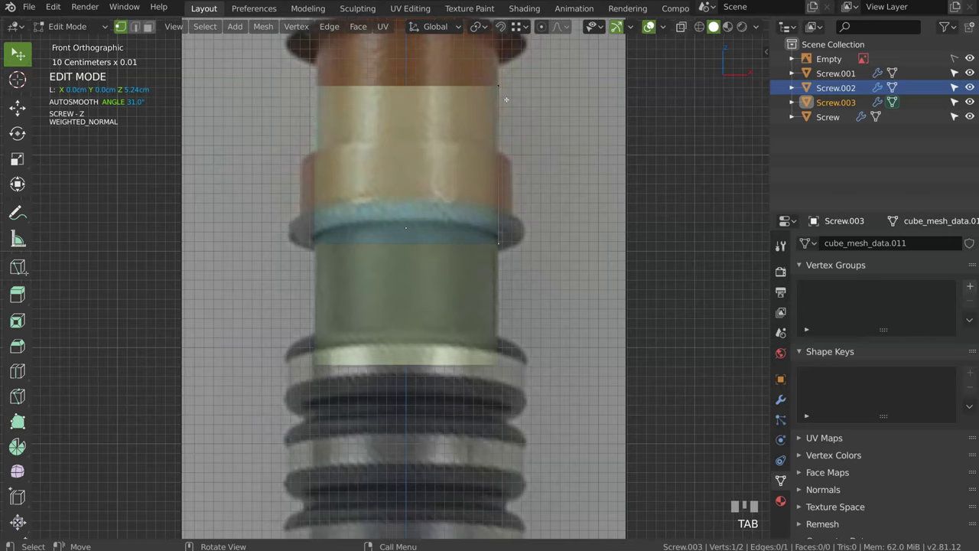
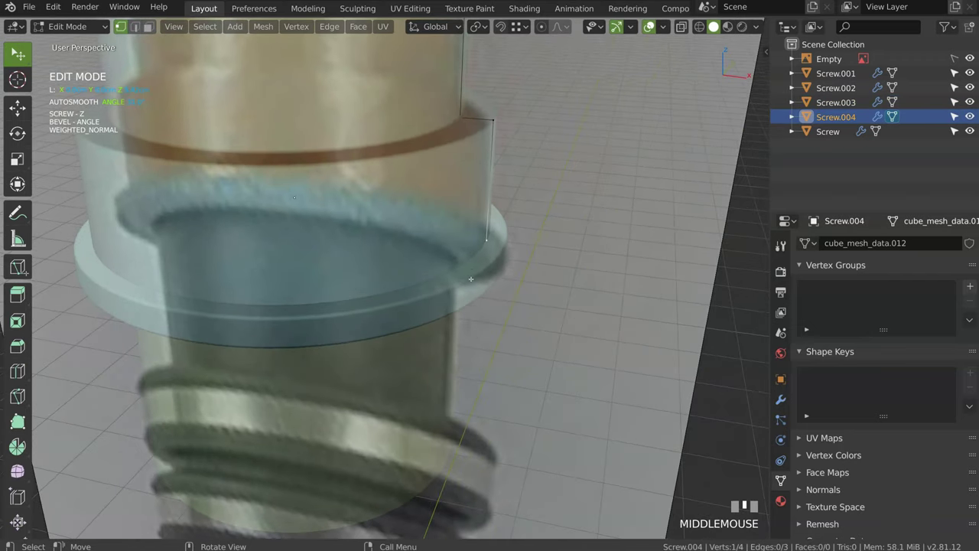
- Extrude the Screw.004 profile outward along X into a wider stepped collar with a flared lip
key(Tab)
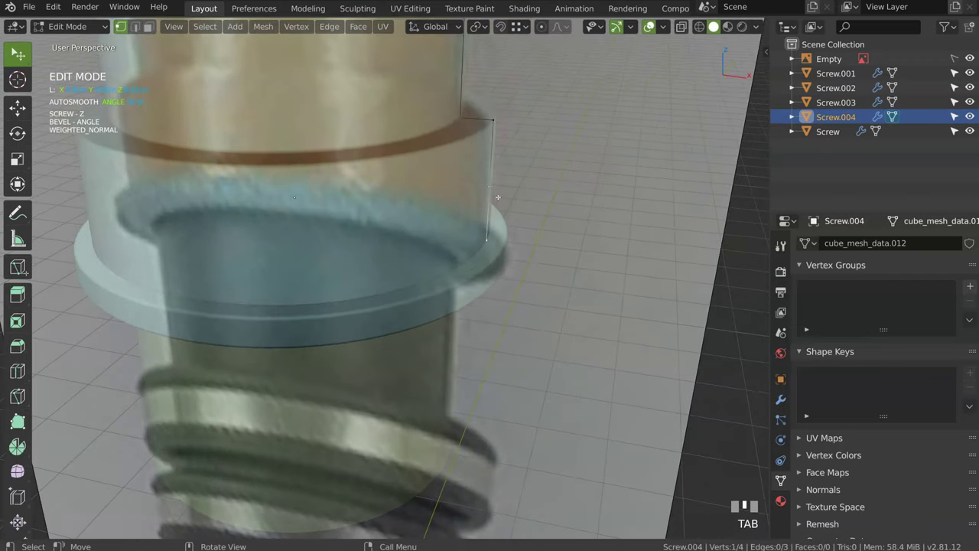
key(e)
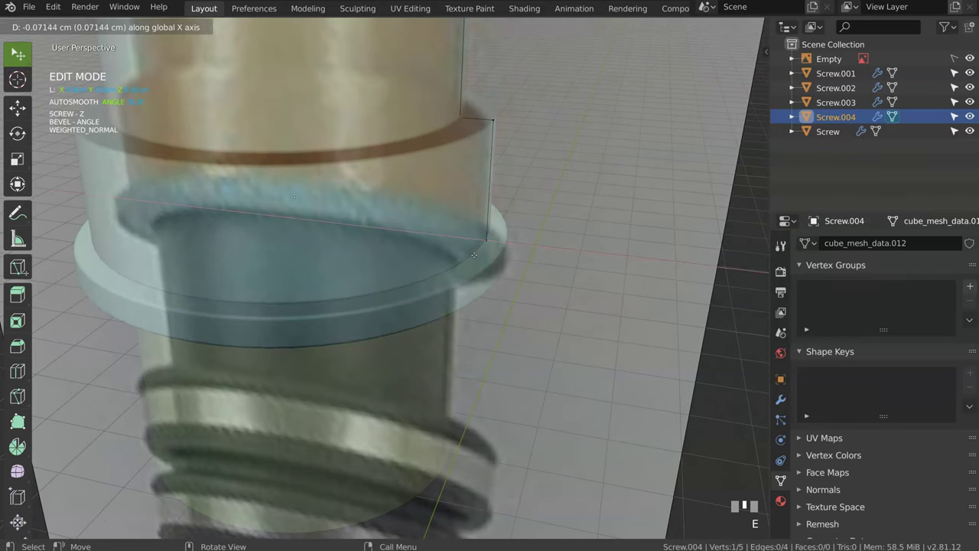
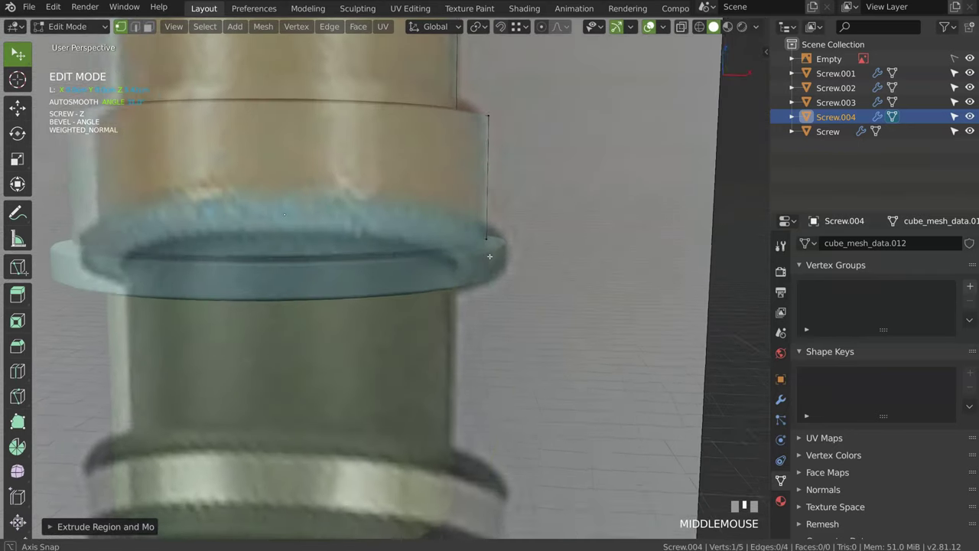
key(Tab)
drag(484, 254, 278, 295)
key(space)
- Enable Face Orientation in Viewport Overlays to check the collar's normals
click(279, 295)
drag(329, 268, 667, 33)
drag(667, 33, 477, 234)
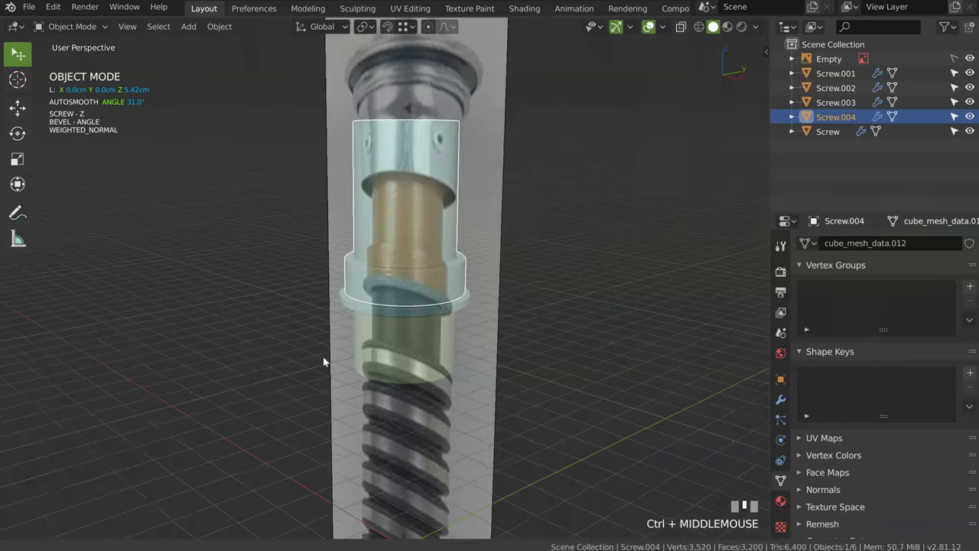
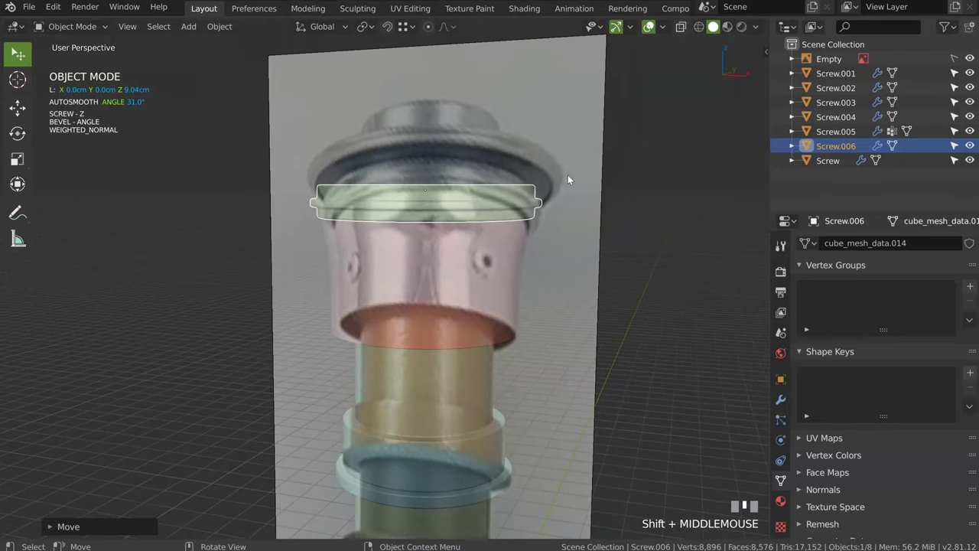
- Reshape Screw.008's profile in Front view into a wider stepped cap at the hilt top
key(KP_1)
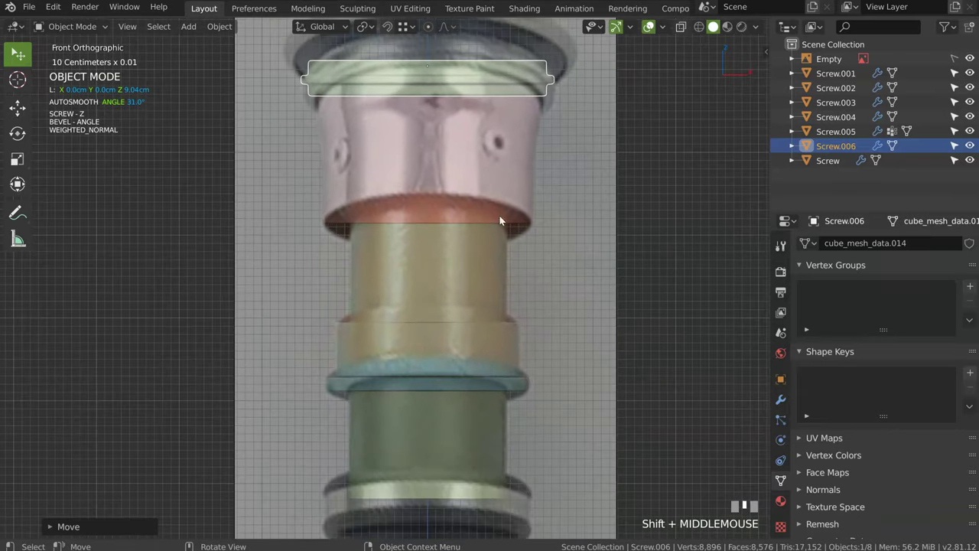
click(458, 325)
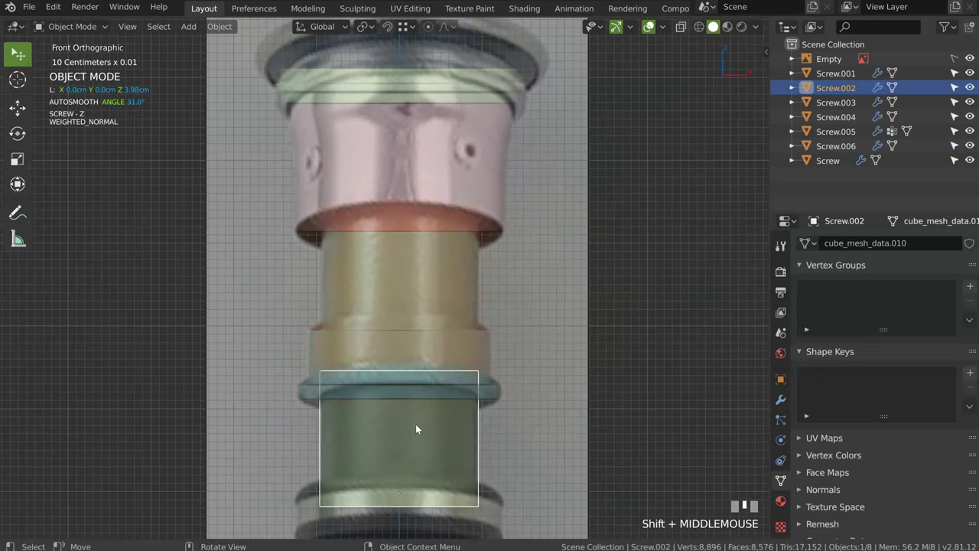
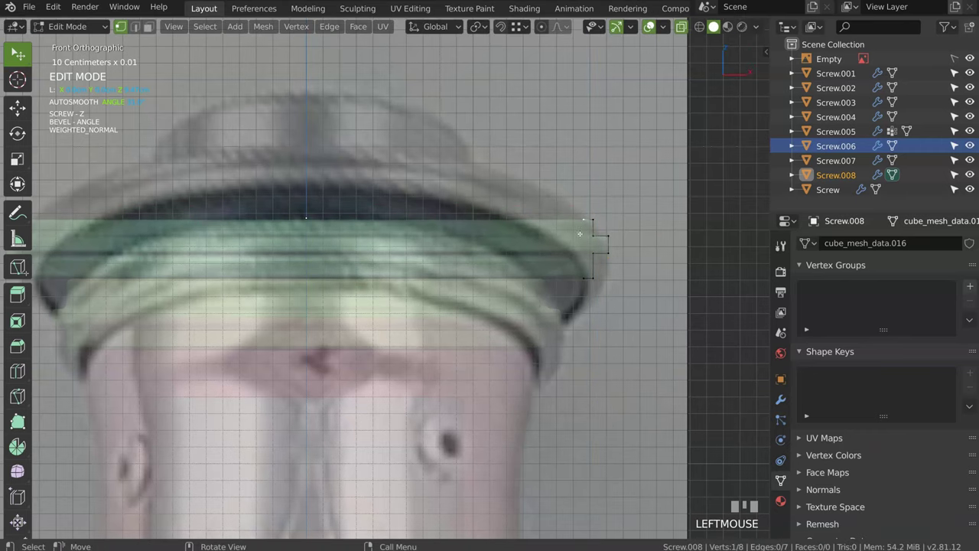
key(g)
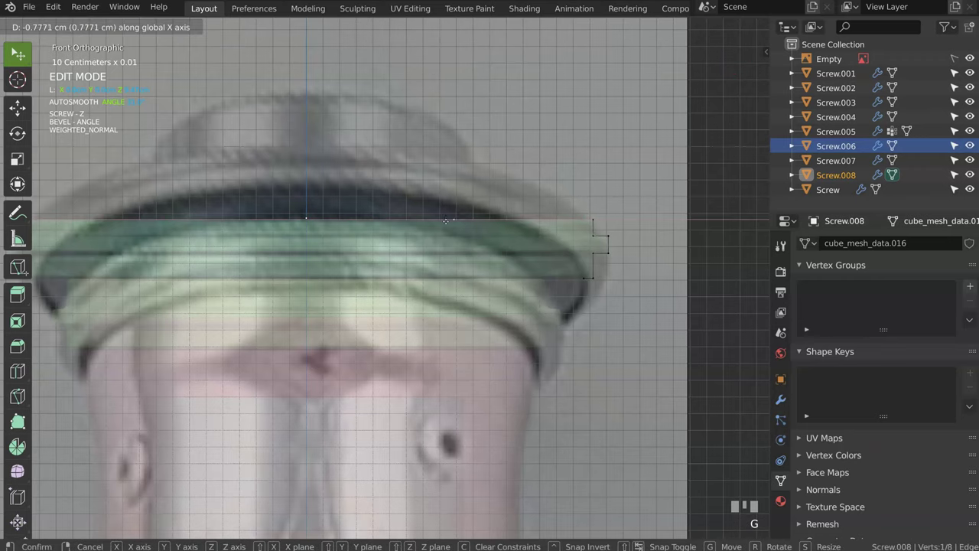
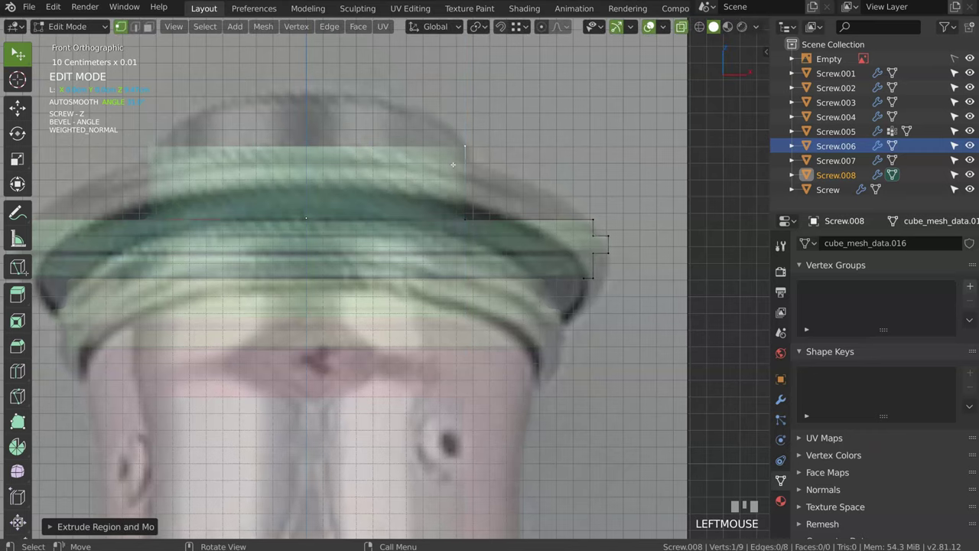
key(e)
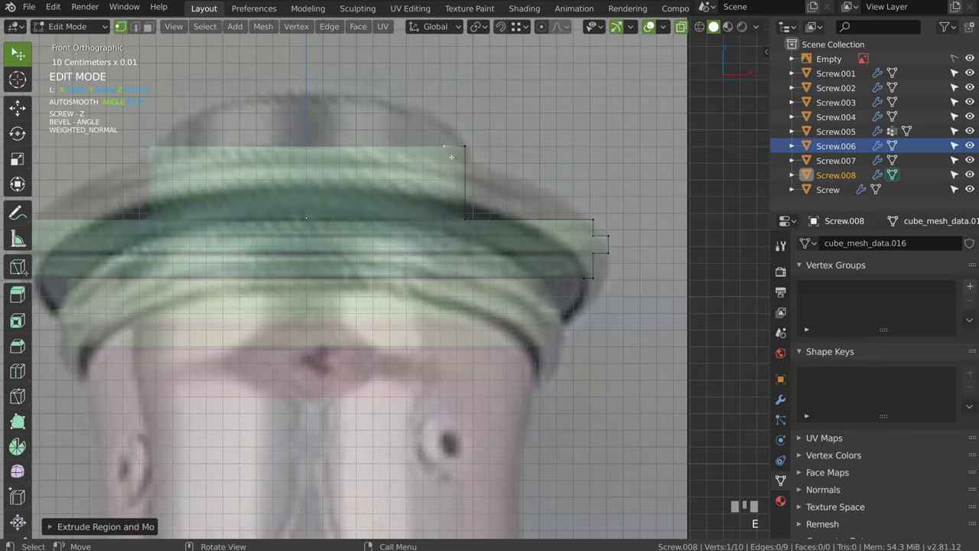
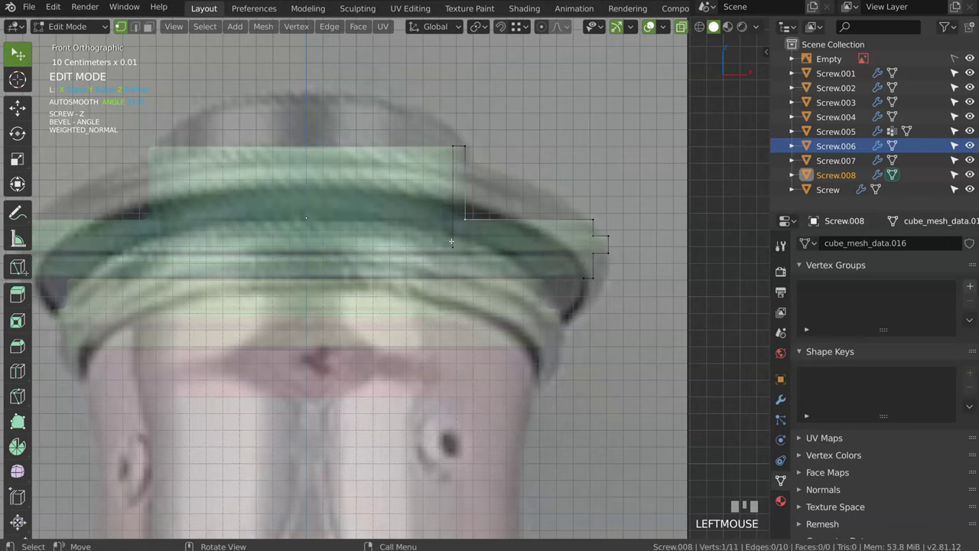
- Add a vertex-group-limited Bevel of about 0.24 width from the Speedflow pie menu
key(space)
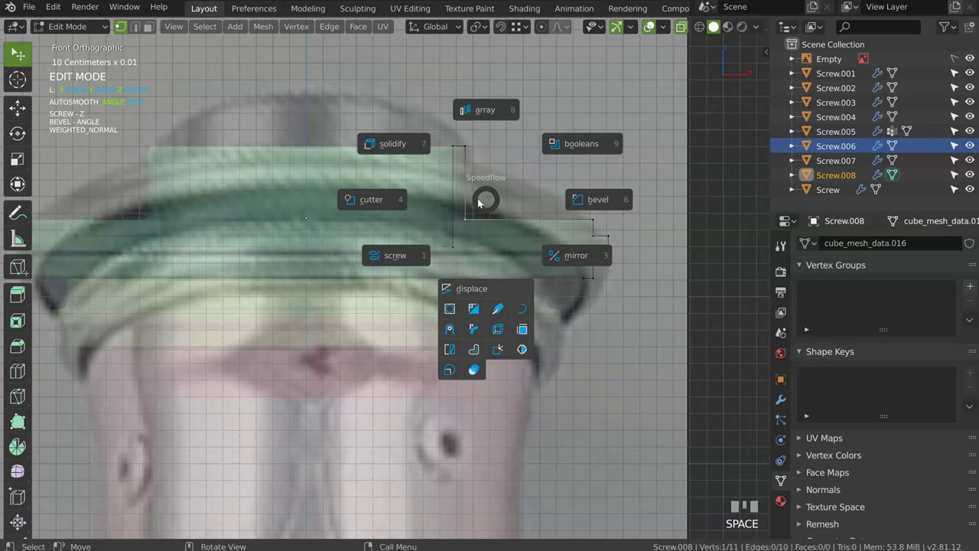
key(space)
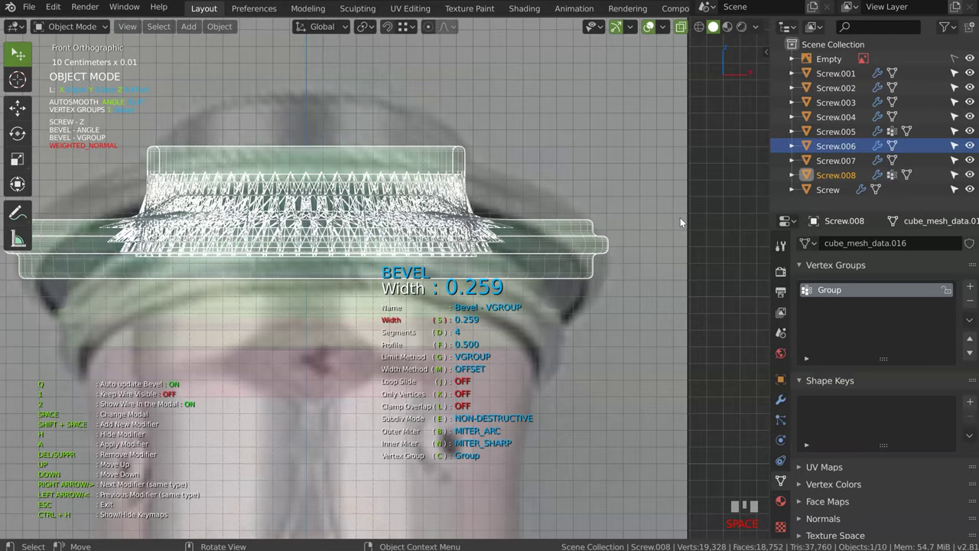
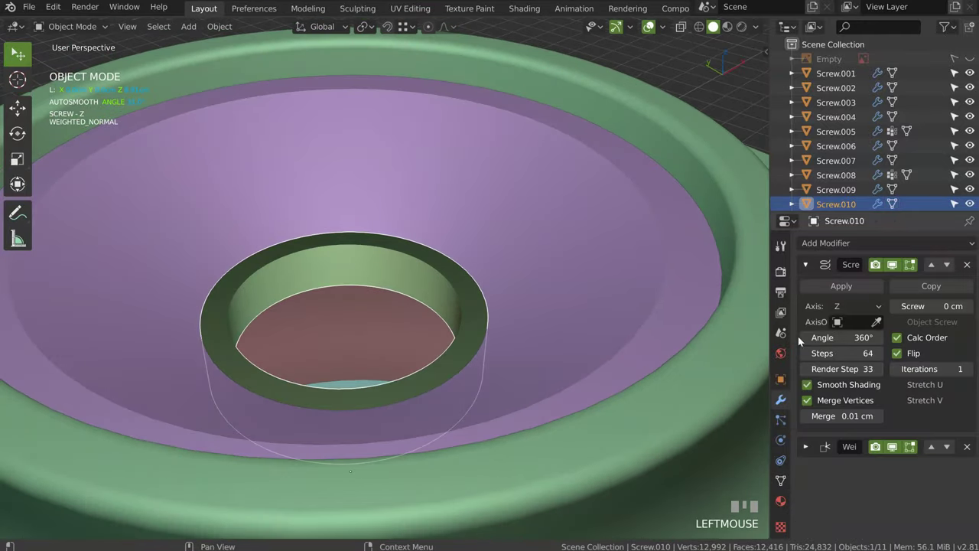
- Retoggle the inner ring's edge calculation and confirm its corrected Screw revolve settings
click(904, 341)
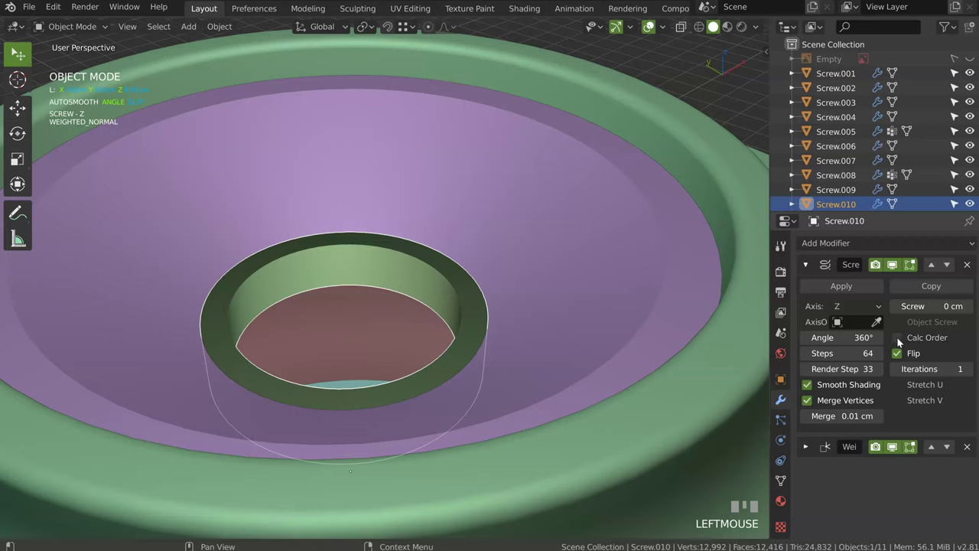
click(900, 341)
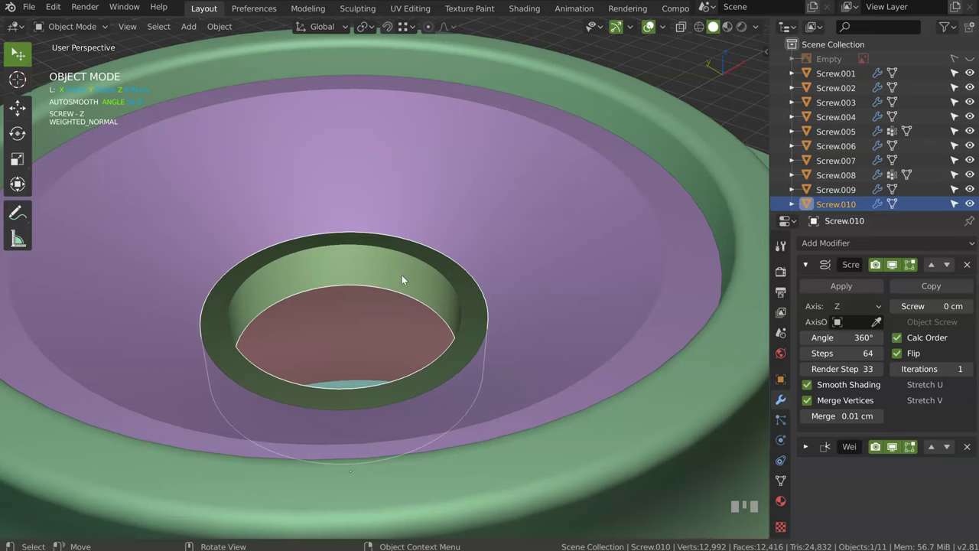
key(space)
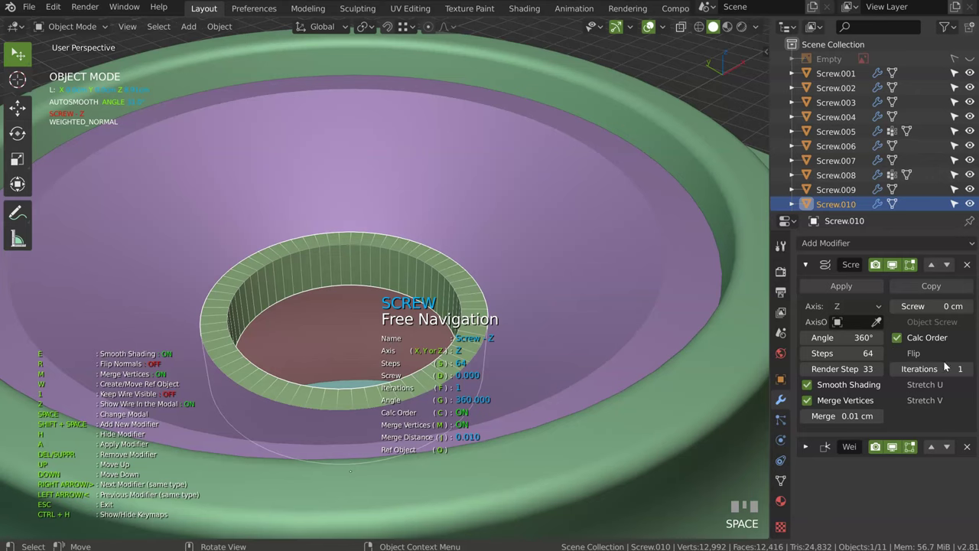
click(464, 292)
- Add a narrow angle-limited Speedflow Bevel to the purple bowl and ring together
drag(517, 261, 517, 262)
key(space)
key(space)
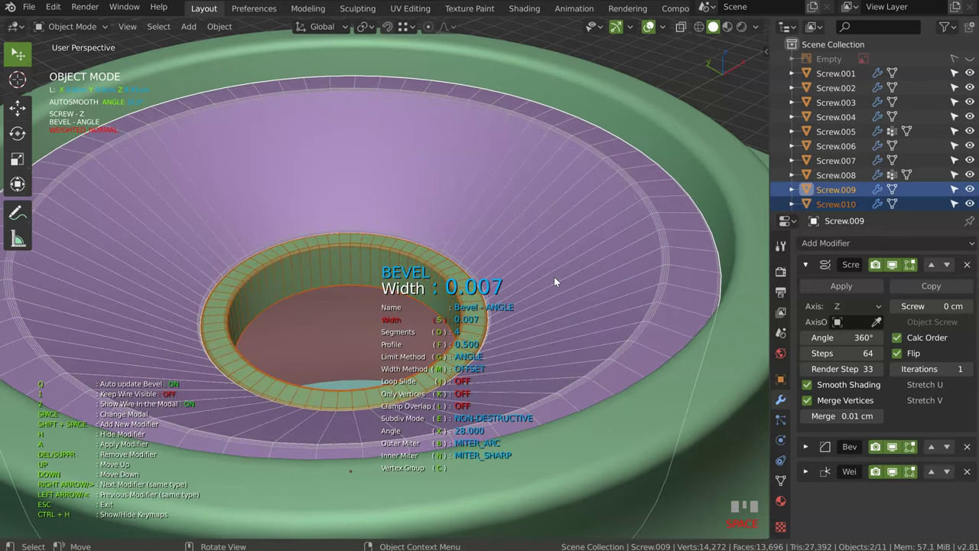
click(553, 266)
drag(587, 218, 394, 275)
click(395, 276)
key(shift+s)
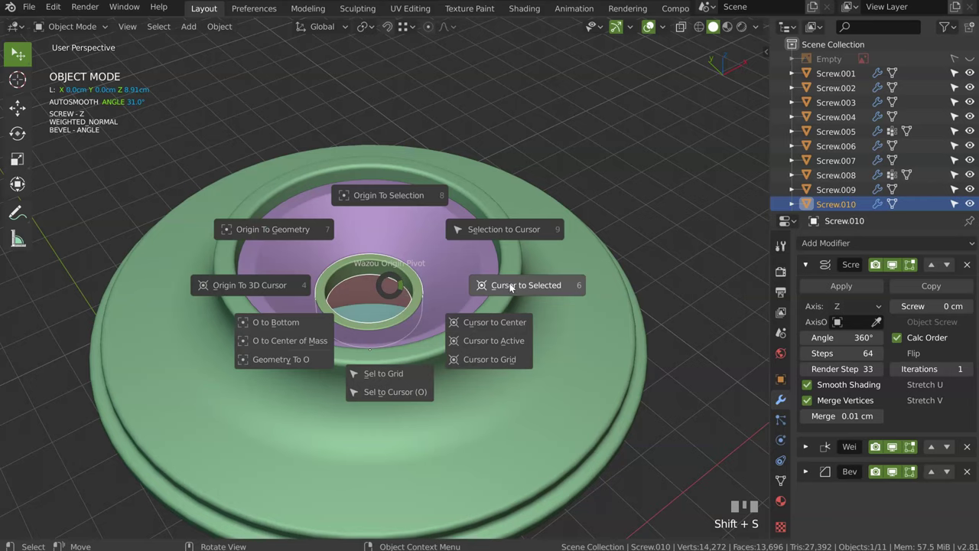
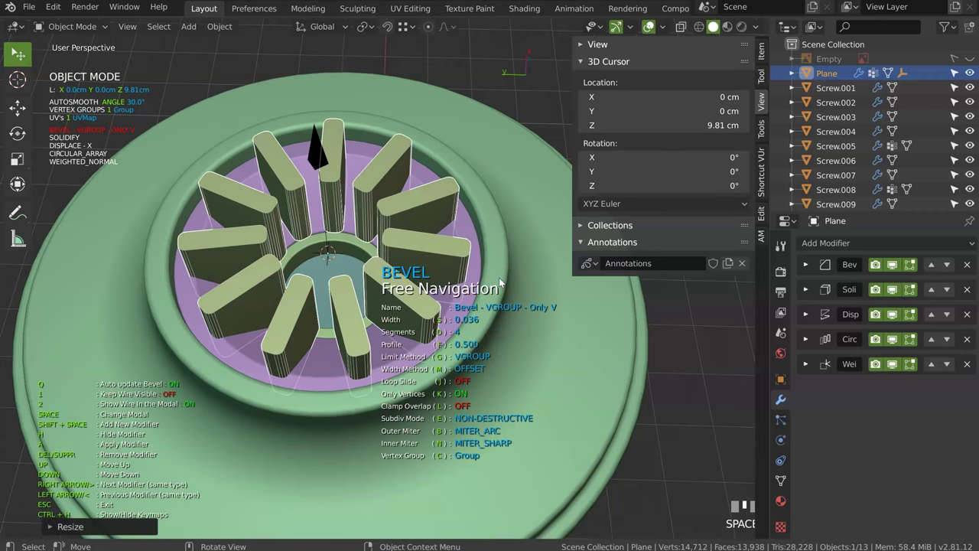
- Confirm the blade bevel and set the Displace offset pushing the blades outward
click(452, 268)
middle_click(440, 269)
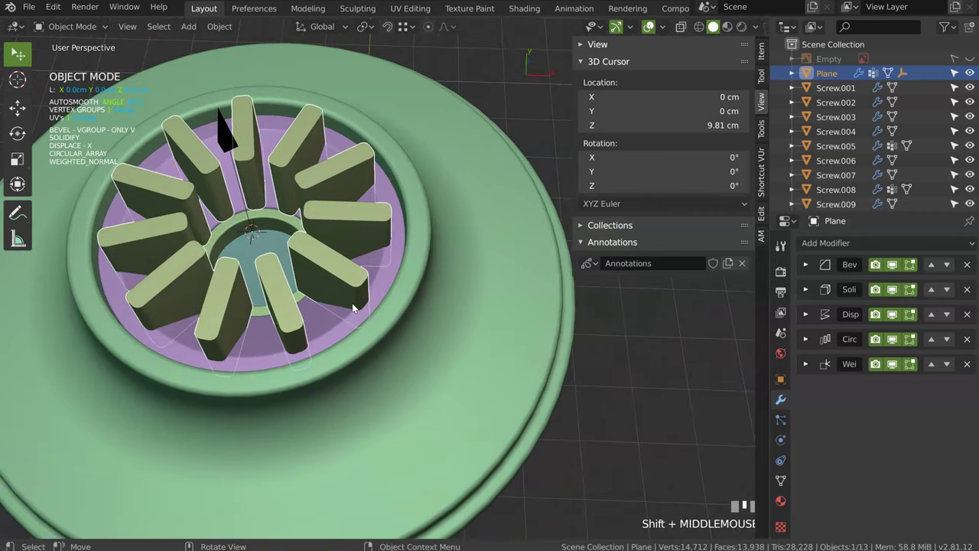
key(space)
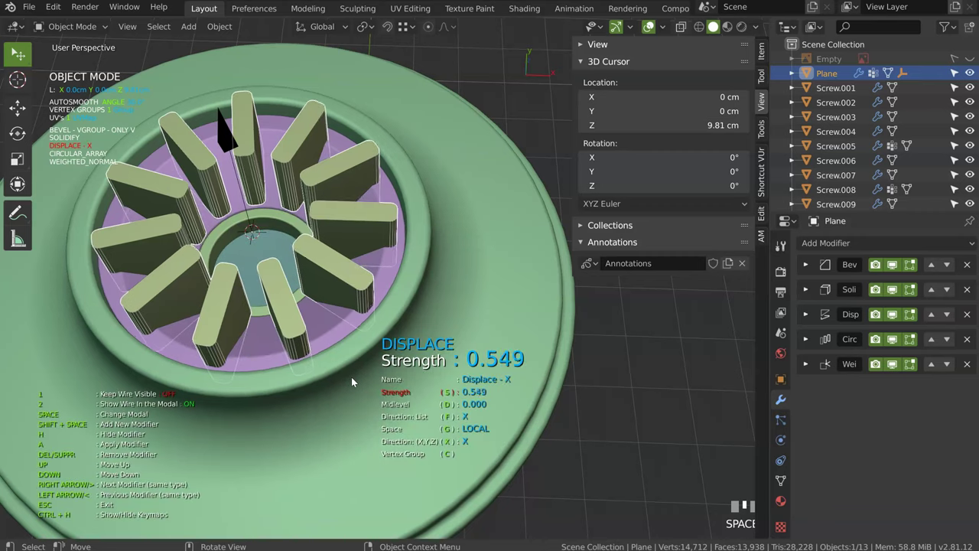
click(380, 319)
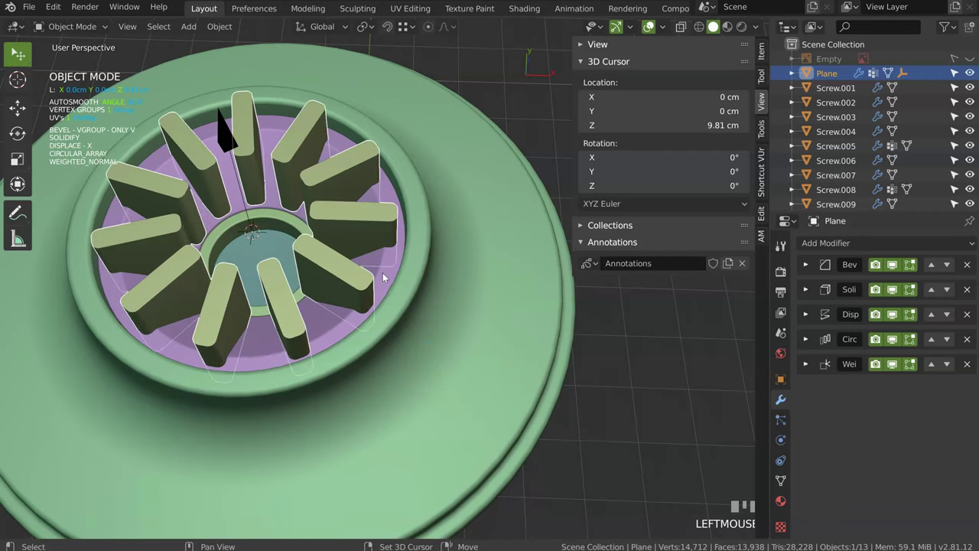
- Cut the blade shapes out of the purple bowl with a Boolean Difference and inspect the slots
click(390, 271)
key(space)
click(487, 233)
middle_click(347, 259)
drag(433, 199, 360, 241)
click(361, 241)
- Close in on the slots and start adjusting the slotted bowl's Screw steps
drag(356, 258, 665, 30)
drag(665, 30, 339, 219)
drag(340, 220, 443, 204)
click(442, 204)
key(space)
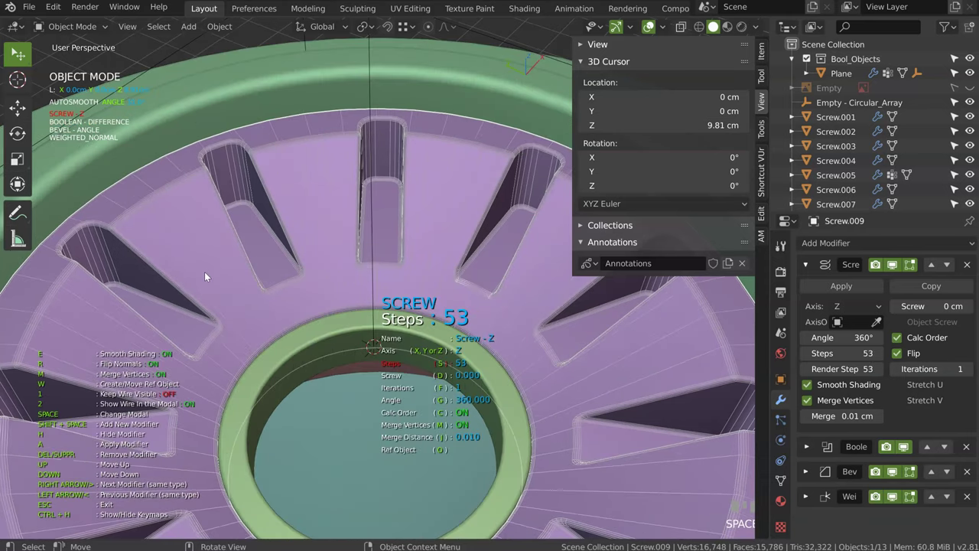
- Confirm the bowl's reduced steps, then nudge the blade cutter plane down along Z
click(432, 220)
drag(414, 219, 474, 251)
click(474, 251)
click(369, 246)
click(330, 271)
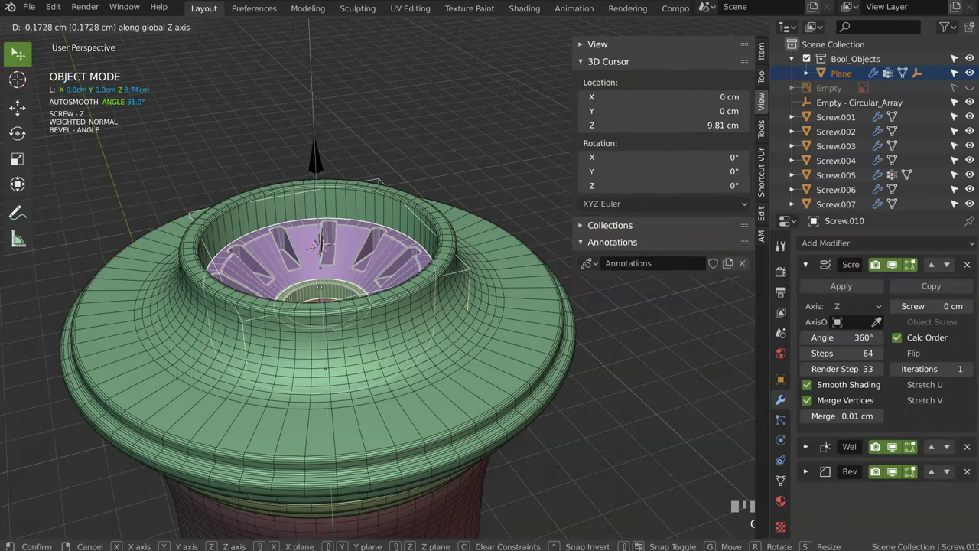
click(320, 285)
- Lower the slotted bowl's Screw steps to 44 and reselect the blade cutter
drag(348, 228, 377, 176)
click(377, 176)
drag(376, 231, 404, 354)
click(404, 354)
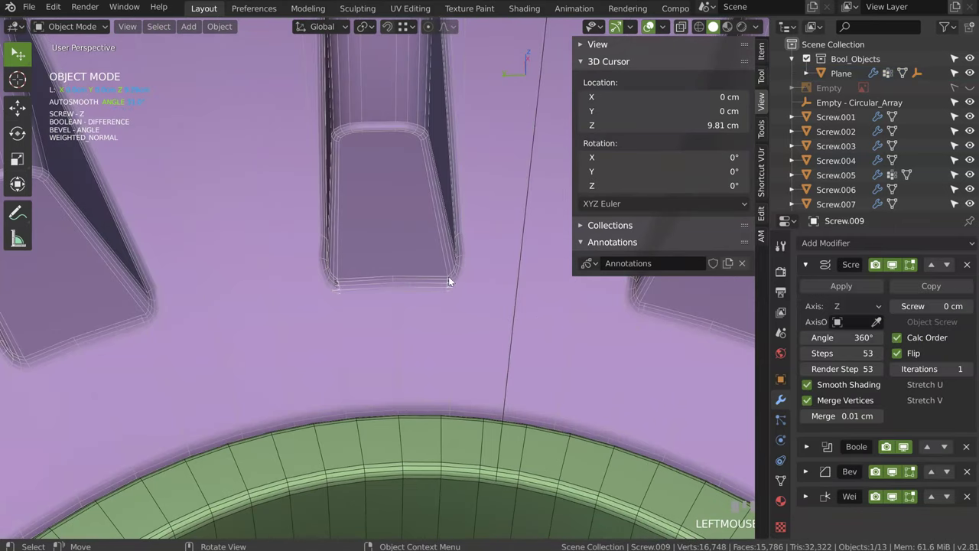
key(space)
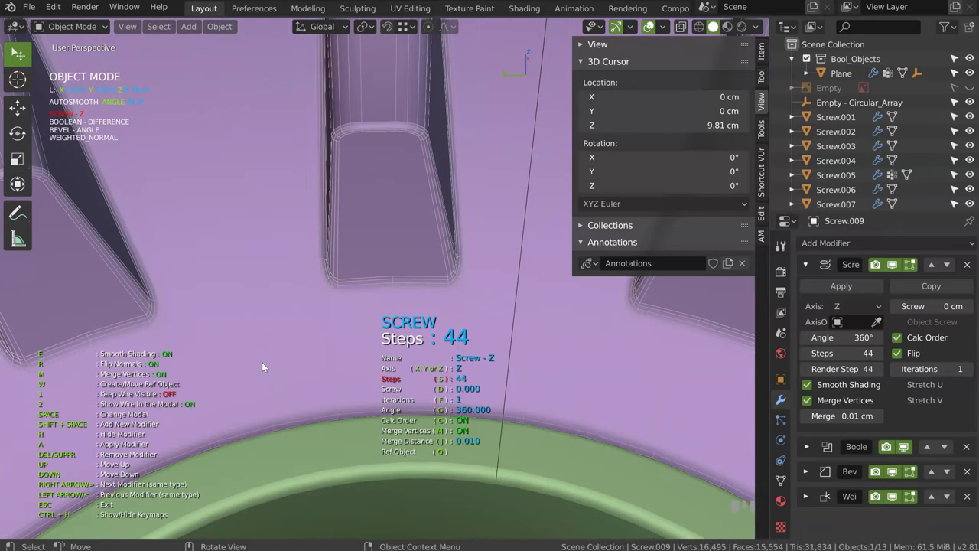
drag(365, 257, 479, 265)
click(479, 265)
drag(501, 203, 475, 239)
click(475, 239)
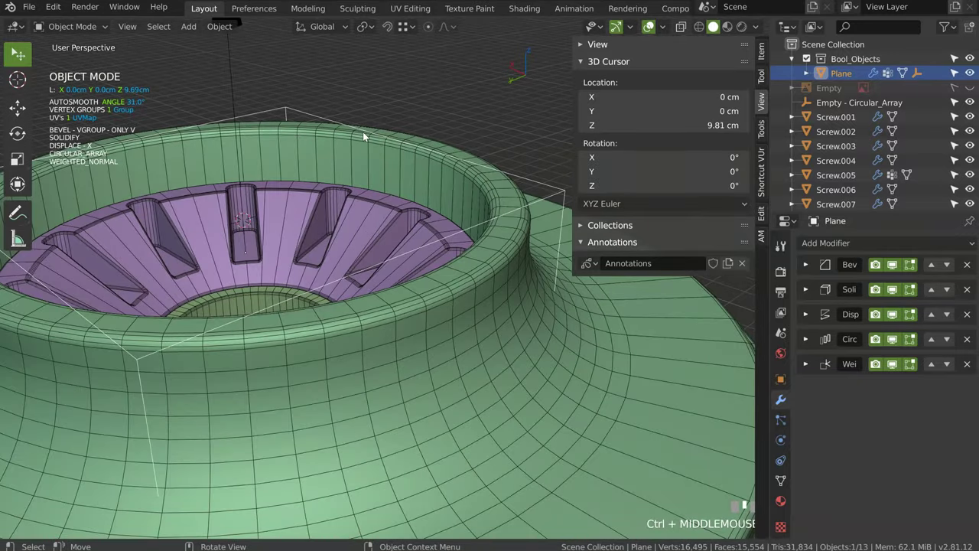
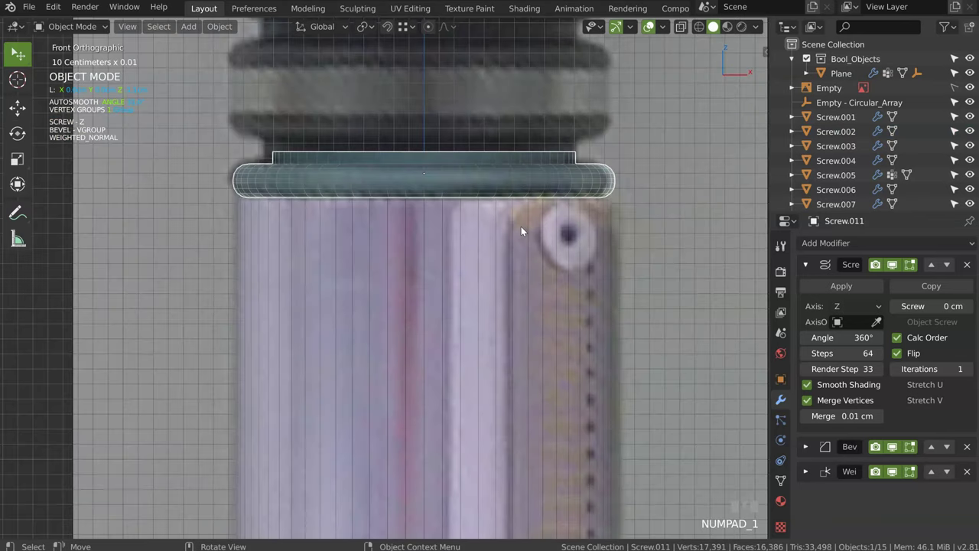
- Pan the front view up to the section above the ribbed grip
drag(544, 225, 316, 107)
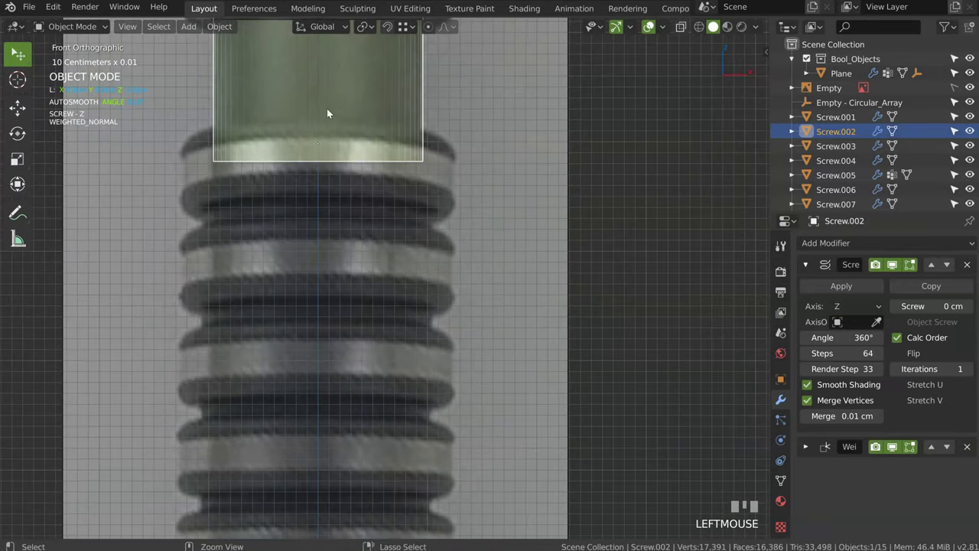
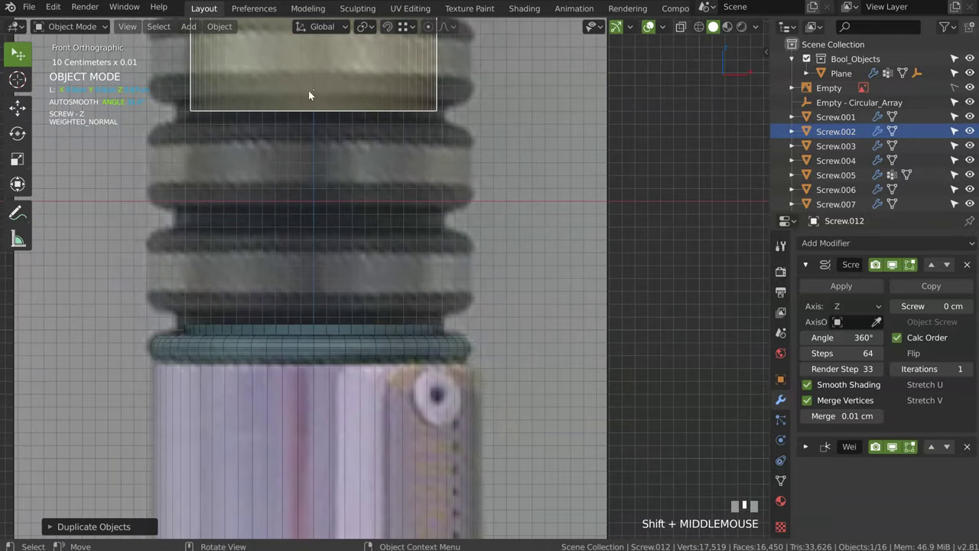
- Move the duplicated grip ring down into place above the teal collar
key(g)
click(329, 254)
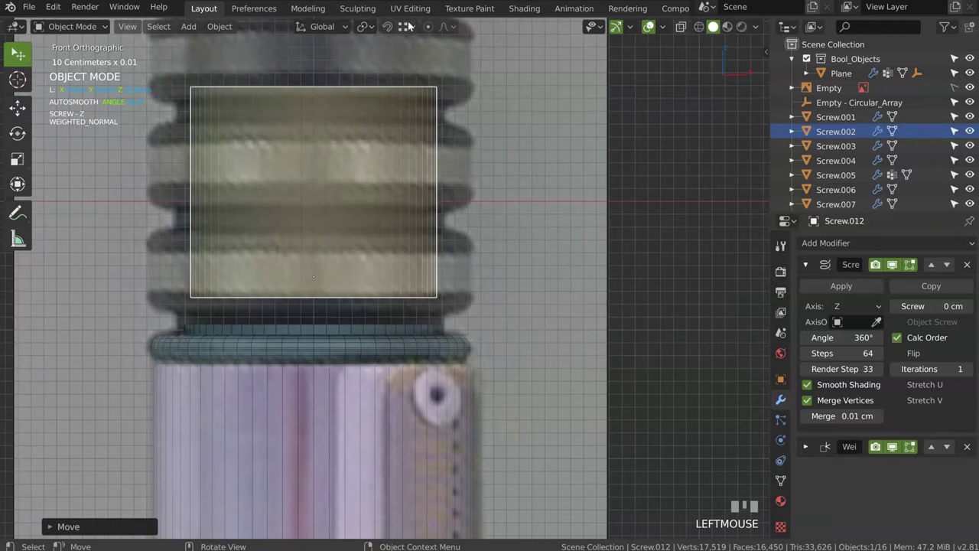
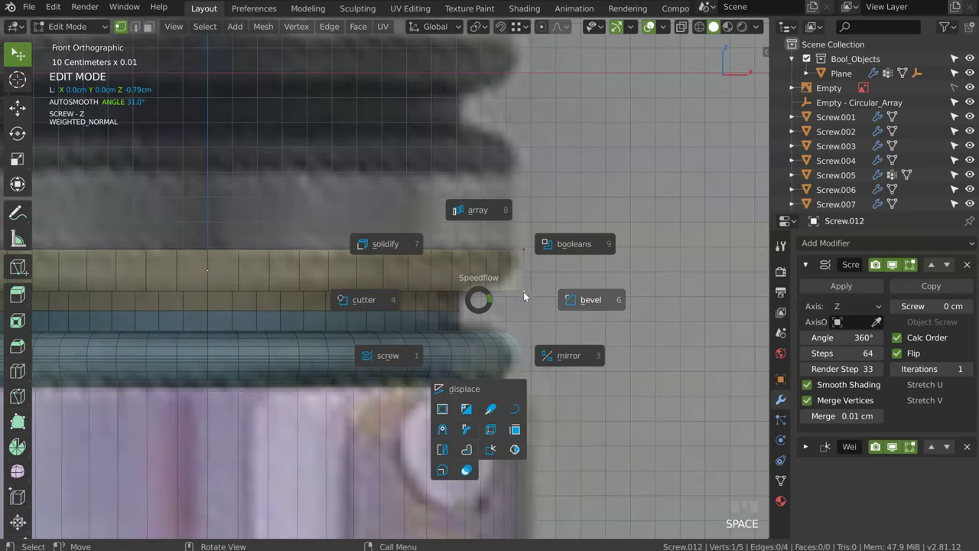
- Add a Speedflow Bevel to the new band and widen it into a rounded outer lip
key(space)
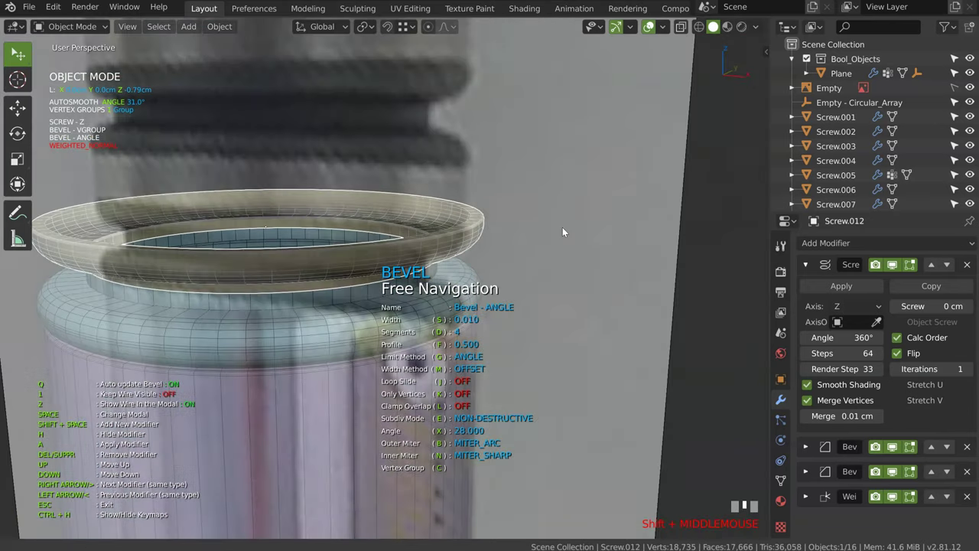
click(547, 252)
drag(415, 284, 425, 260)
click(424, 259)
key(space)
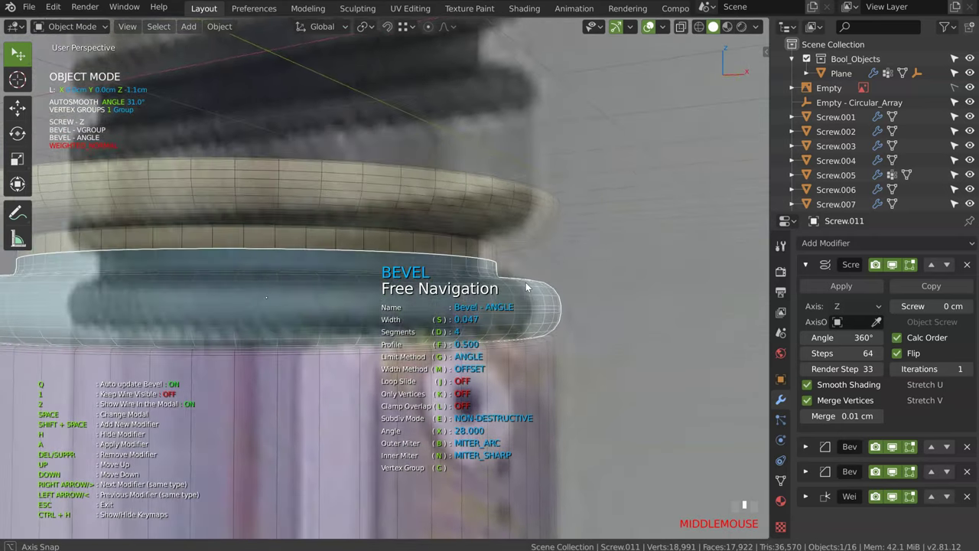
middle_click(510, 292)
click(533, 233)
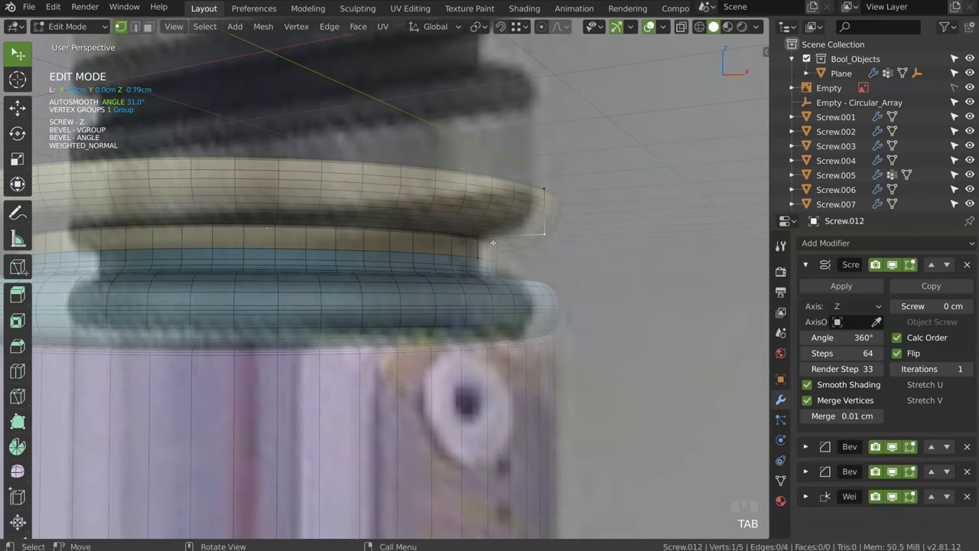
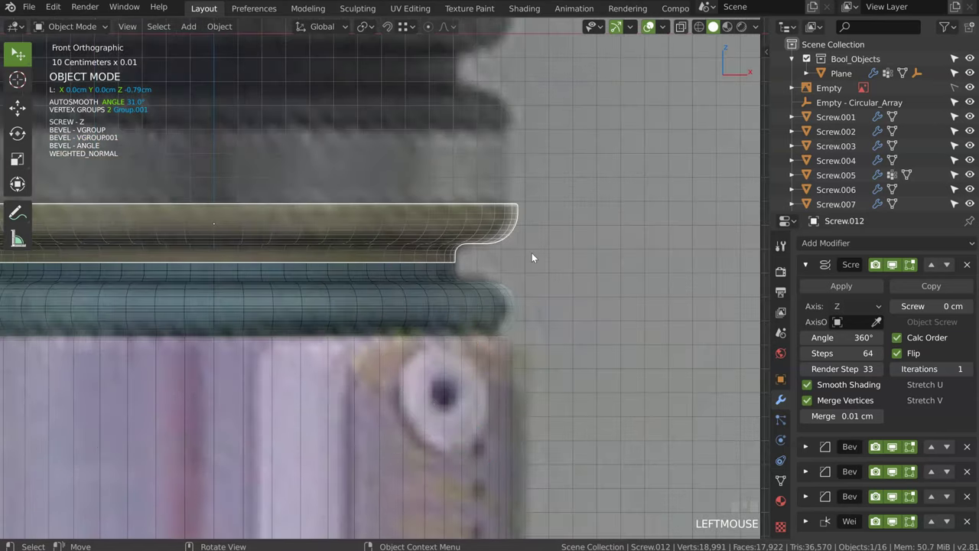
- Duplicate a grip ring above the lipped band and slide its outer edge outward
drag(488, 251, 413, 56)
click(413, 55)
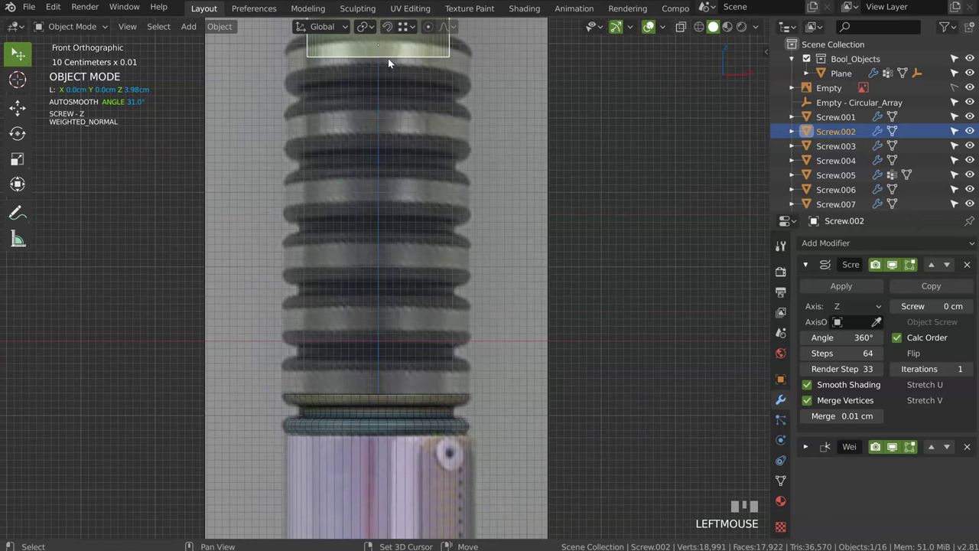
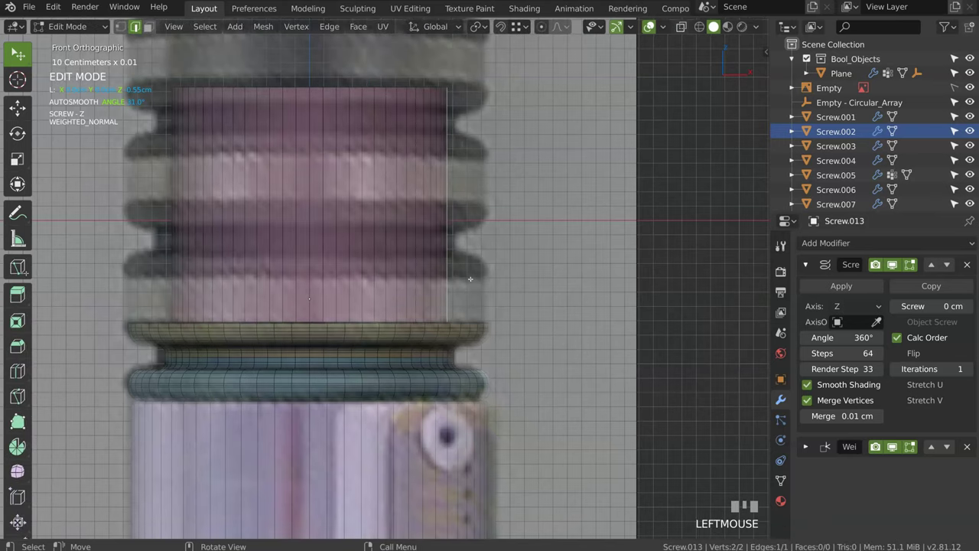
key(g)
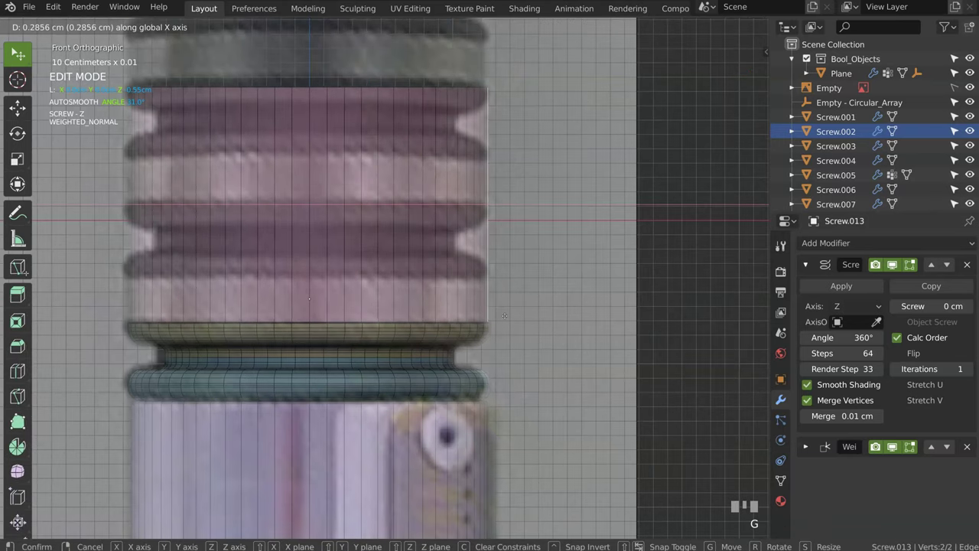
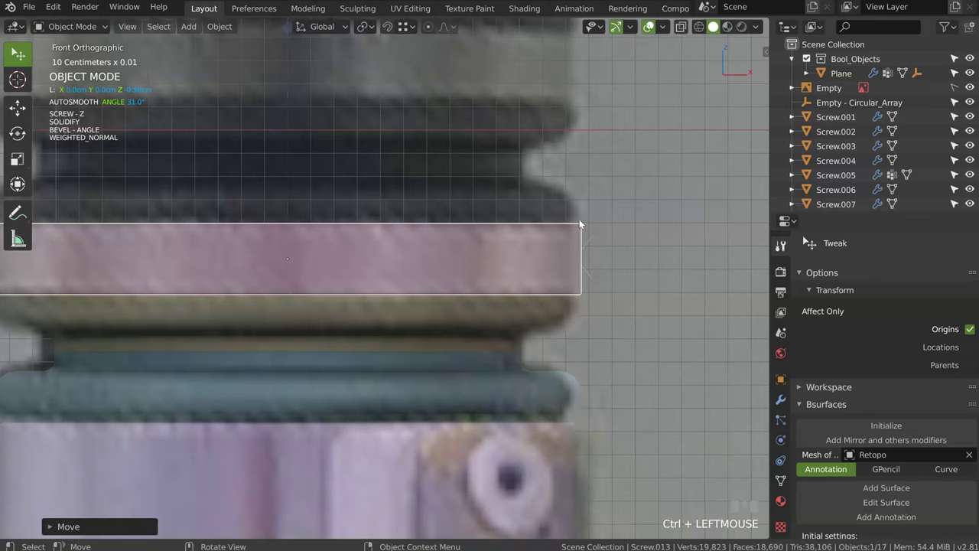
- Tweak the pink band's profile, then add a Speedflow Array to it in front view
key(Tab)
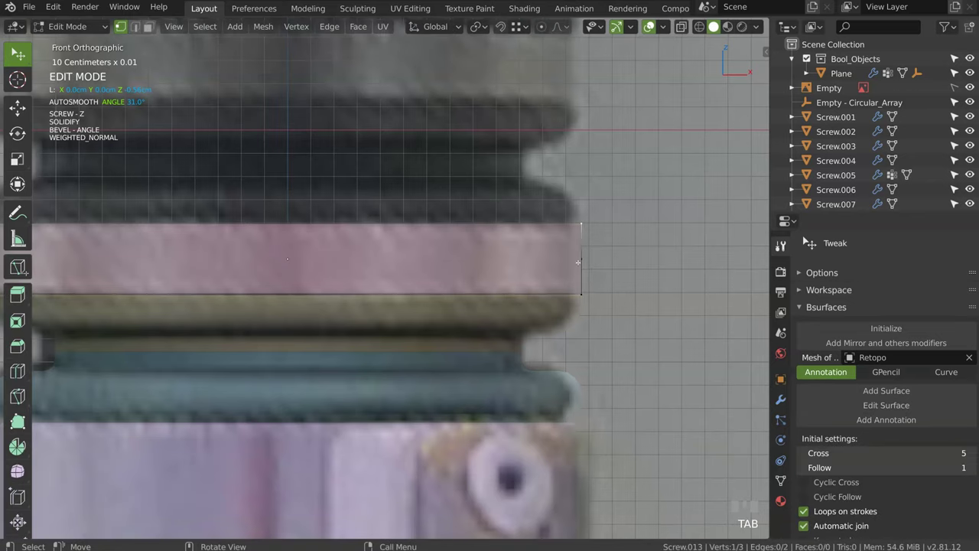
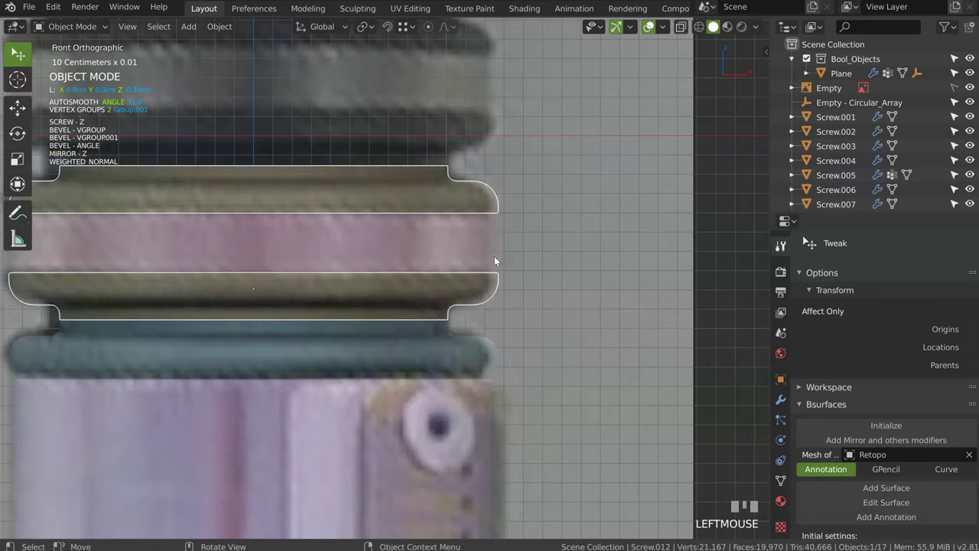
drag(584, 173, 273, 265)
click(272, 265)
drag(369, 212, 393, 350)
key(KP_1)
key(space)
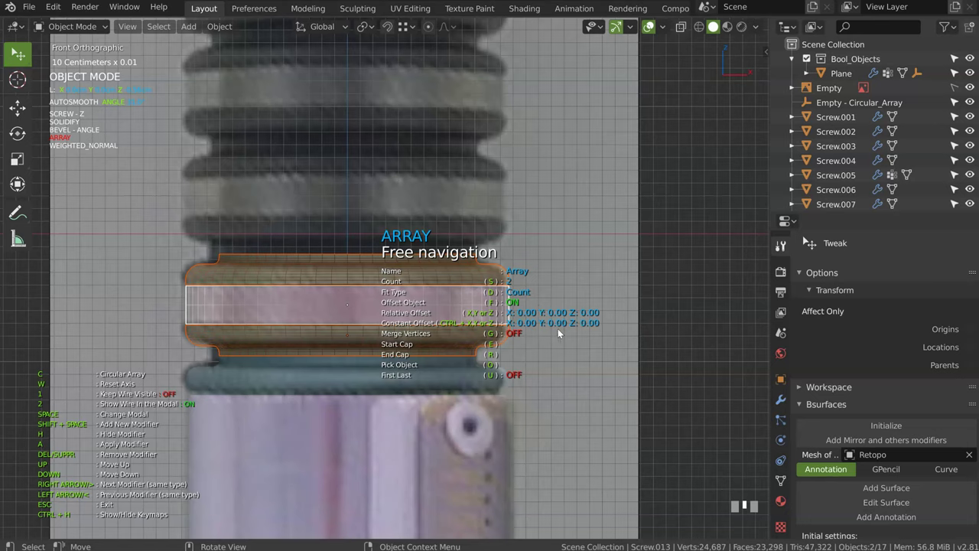
- Set the band Array's constant Z offset to about 0.81 so copies stack upward
middle_click(572, 305)
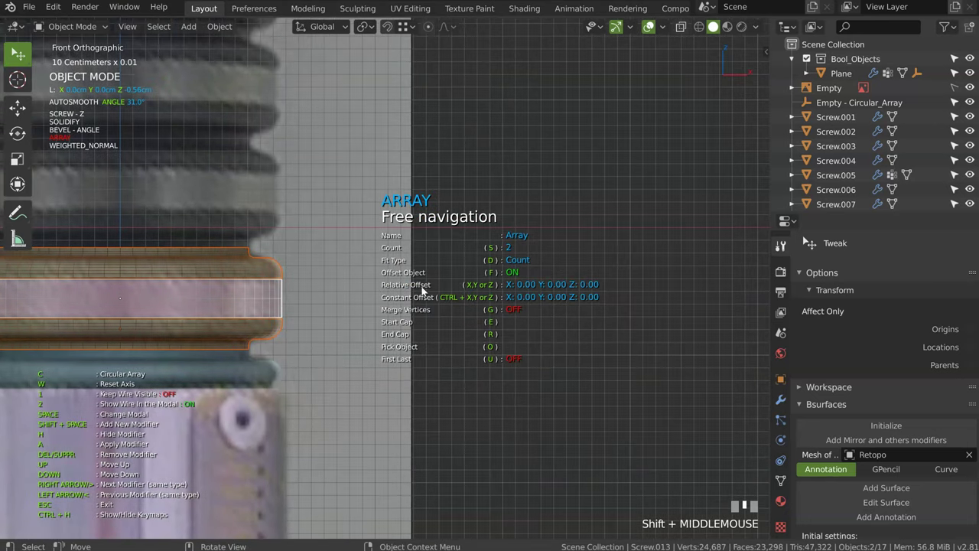
middle_click(346, 267)
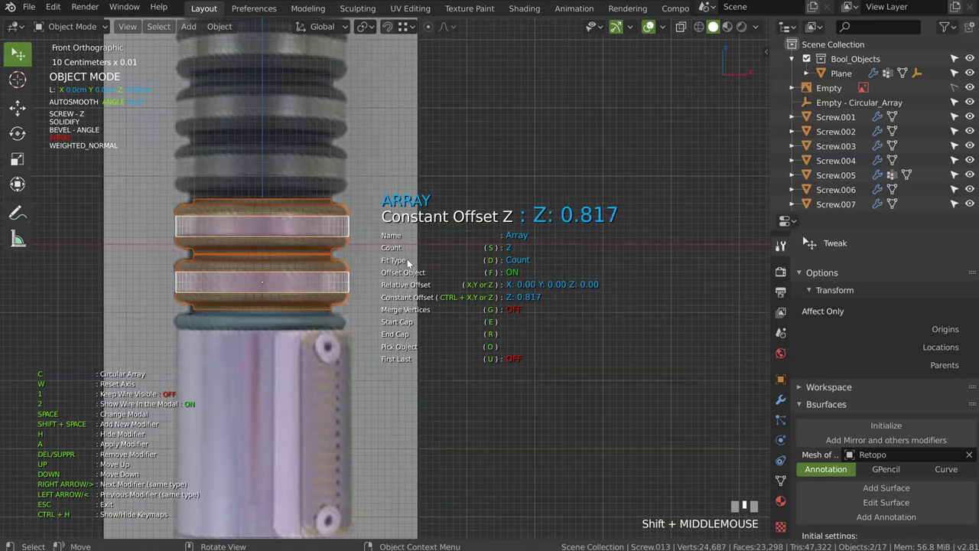
middle_click(291, 273)
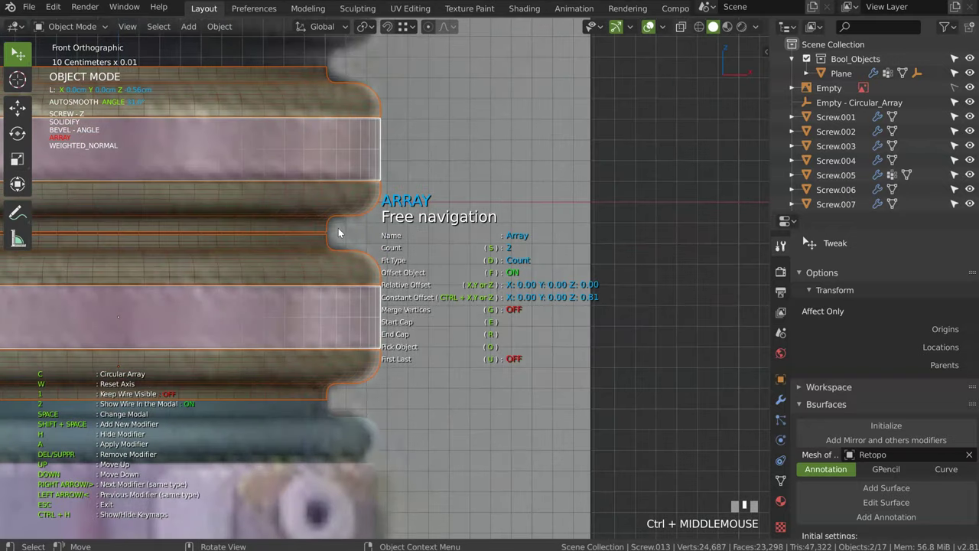
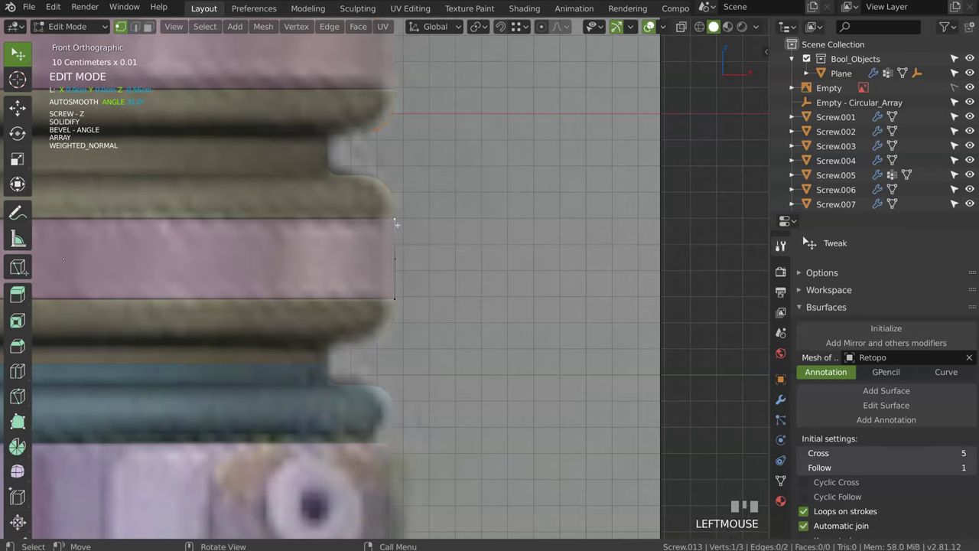
- Move the band's edge vertices vertically to line up with the reference ribs
key(g)
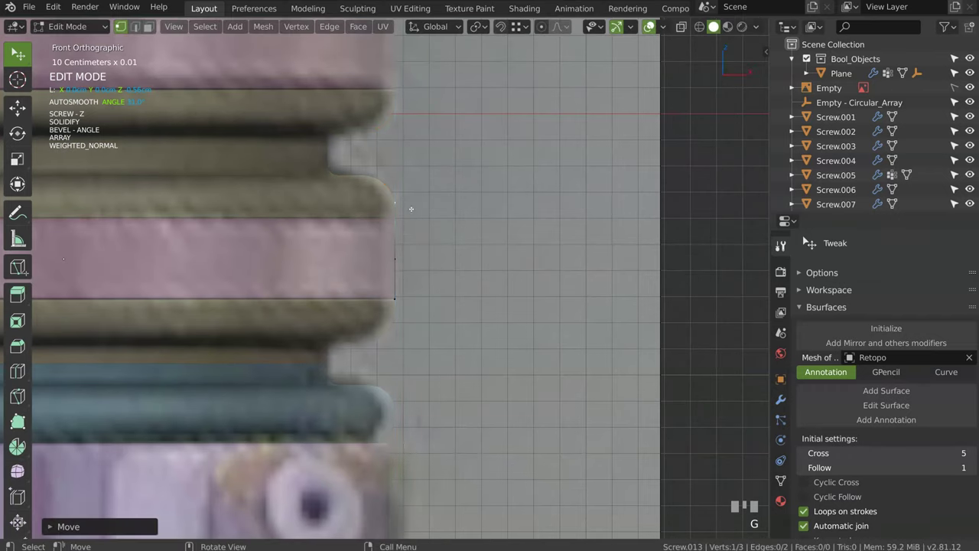
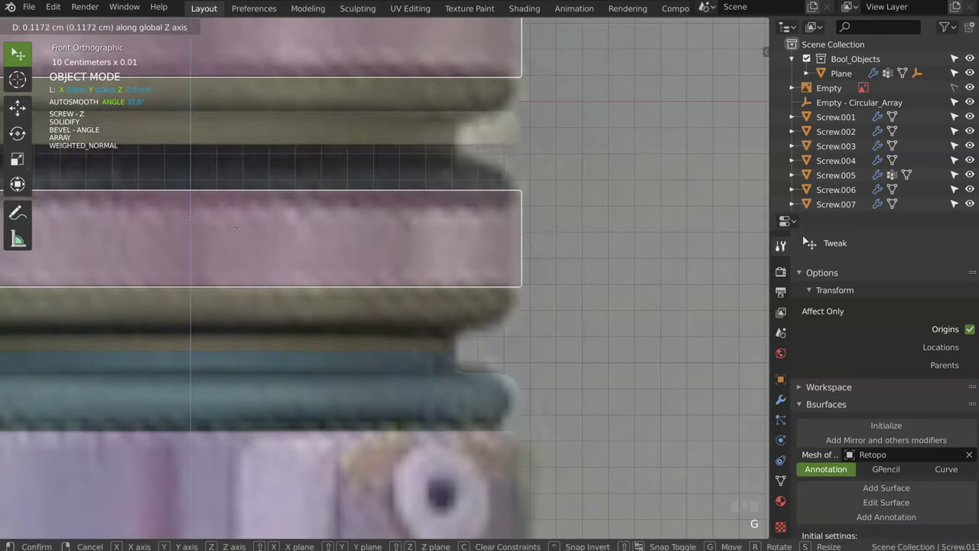
click(527, 243)
drag(556, 181, 366, 281)
- In front view, duplicate a band and ring pair and start moving it up the grip
key(Tab)
key(Tab)
key(KP_1)
click(367, 282)
key(shift+d)
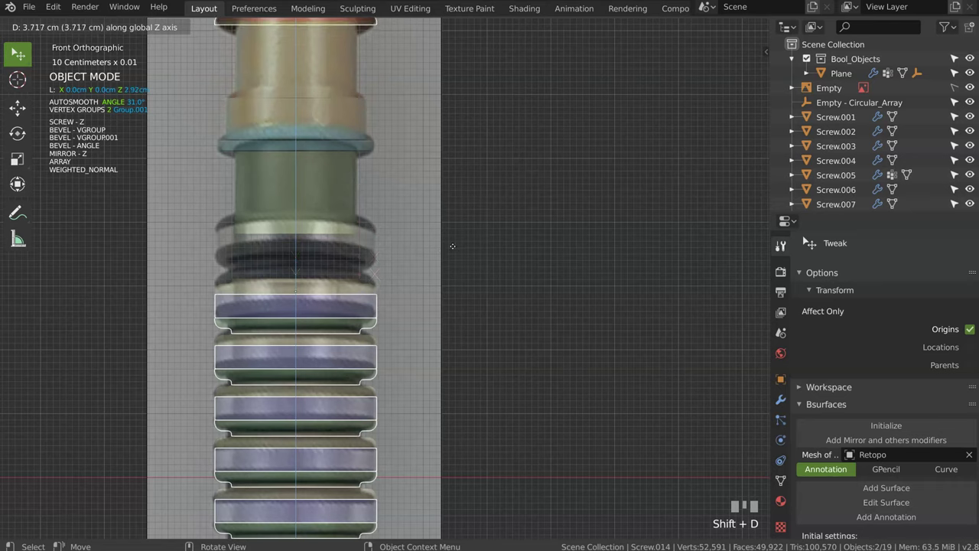
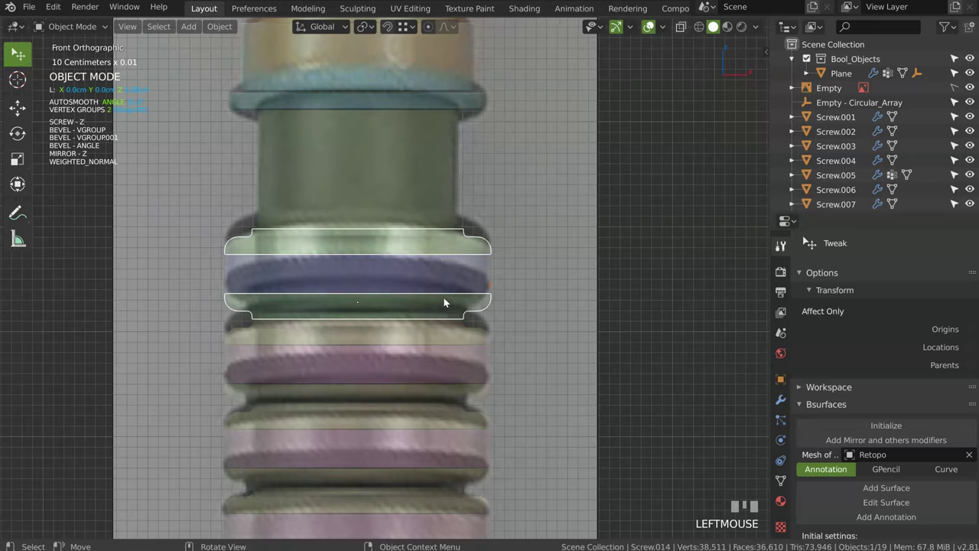
- Edit the ring profile and shift its vertices vertically along Z to change the ring height
key(space)
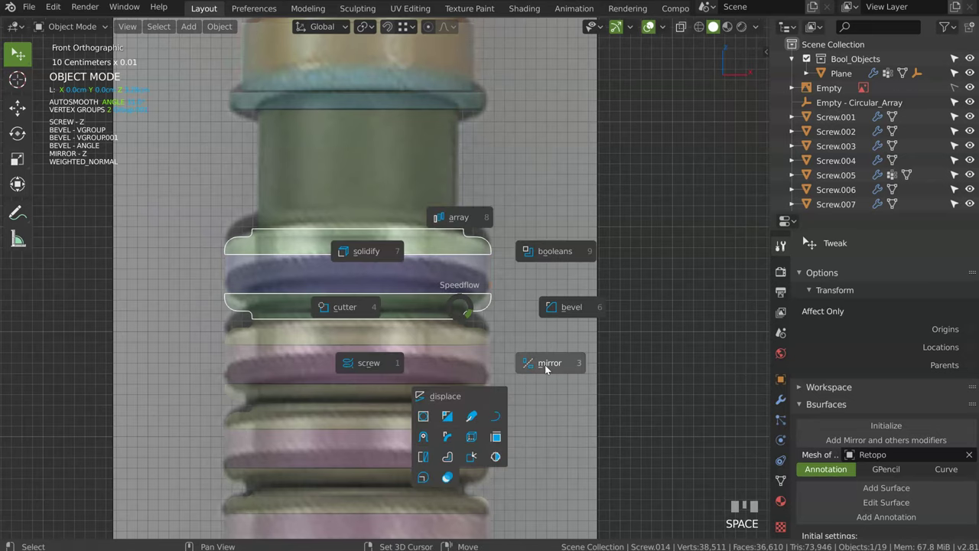
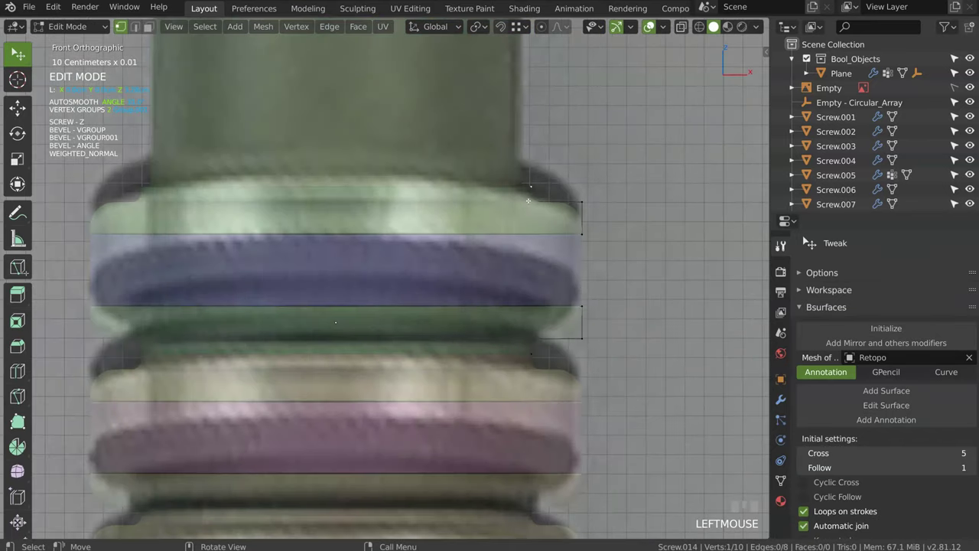
key(x)
key(Escape)
key(g)
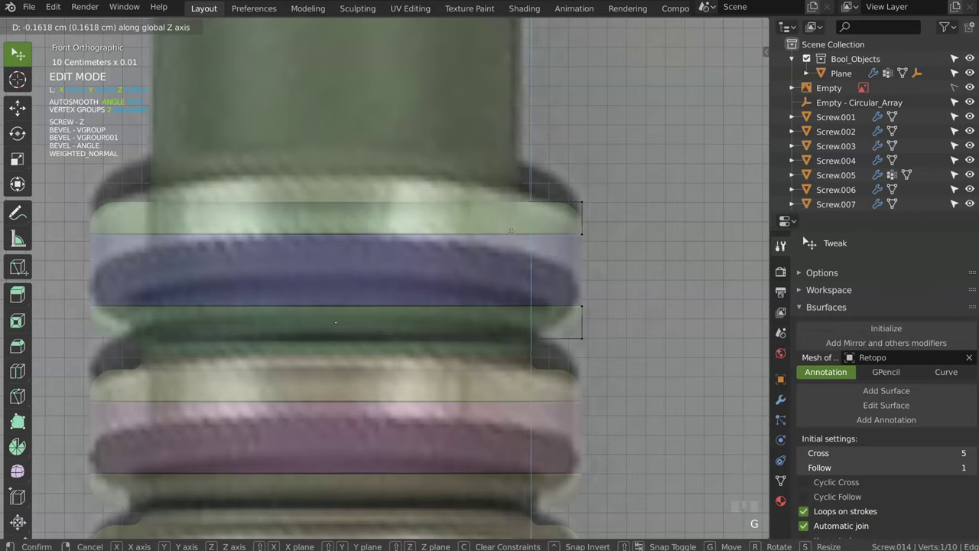
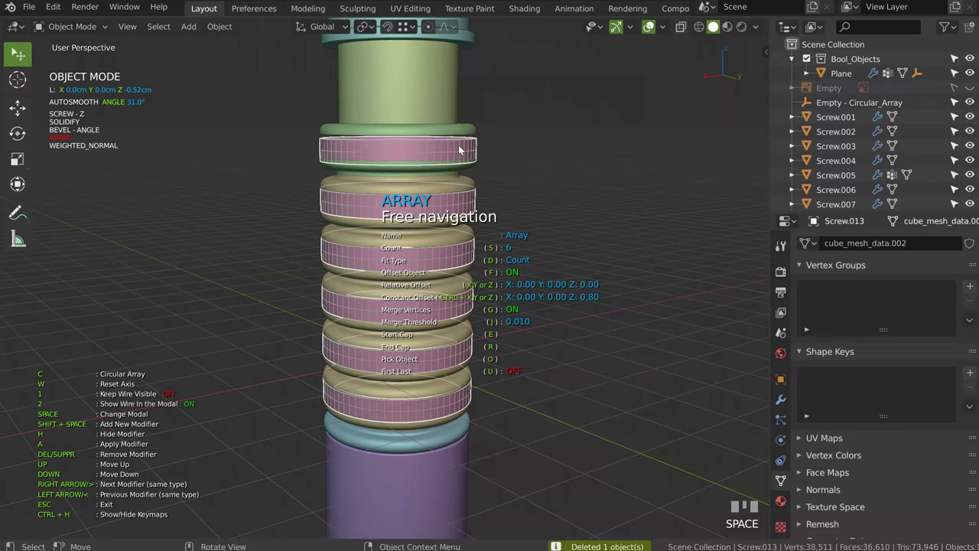
- Confirm the six-band Array and select the ribbed ring stack for the end-cap offset
click(554, 159)
drag(428, 174, 497, 220)
click(497, 220)
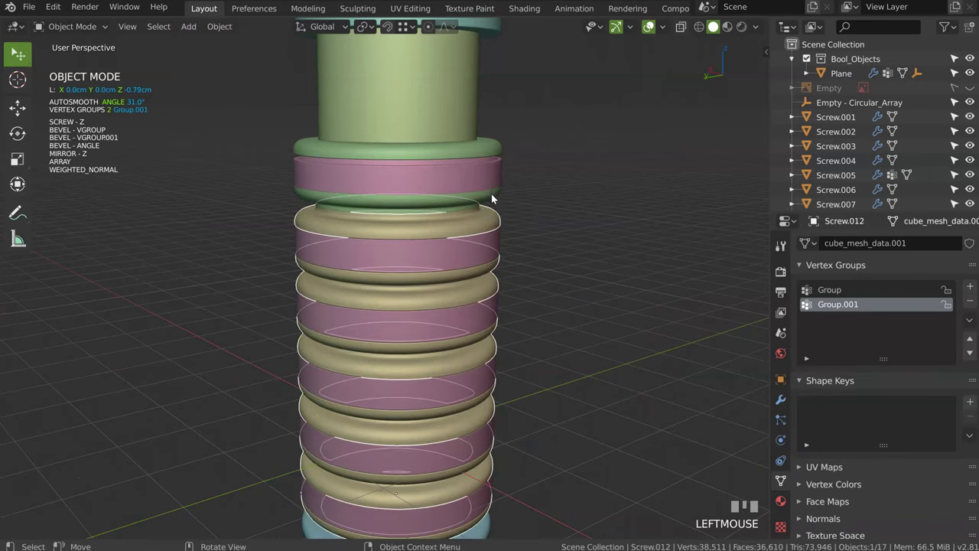
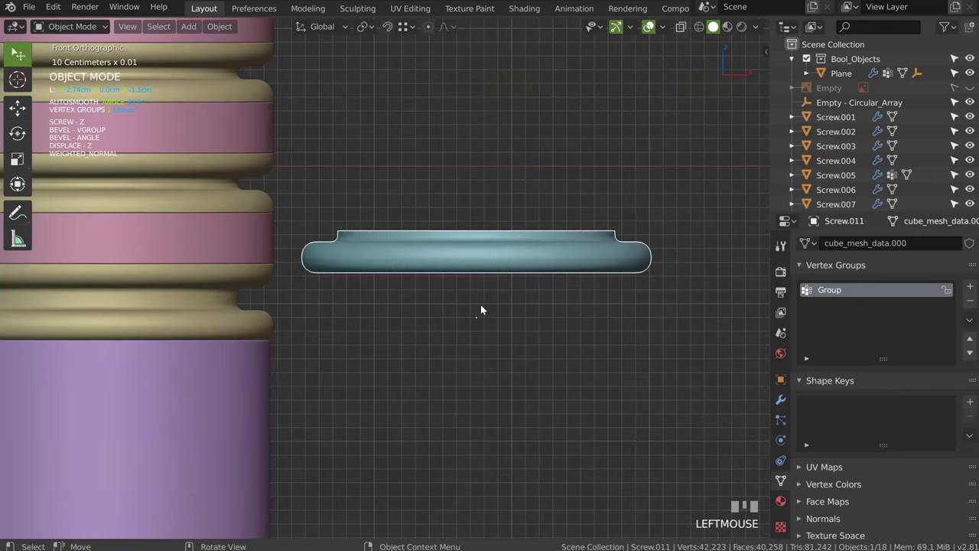
- Select the ribbed ring stack and bring up its Array settings to assign Screw.011 and Screw.014 caps
drag(474, 290, 539, 303)
click(539, 303)
key(space)
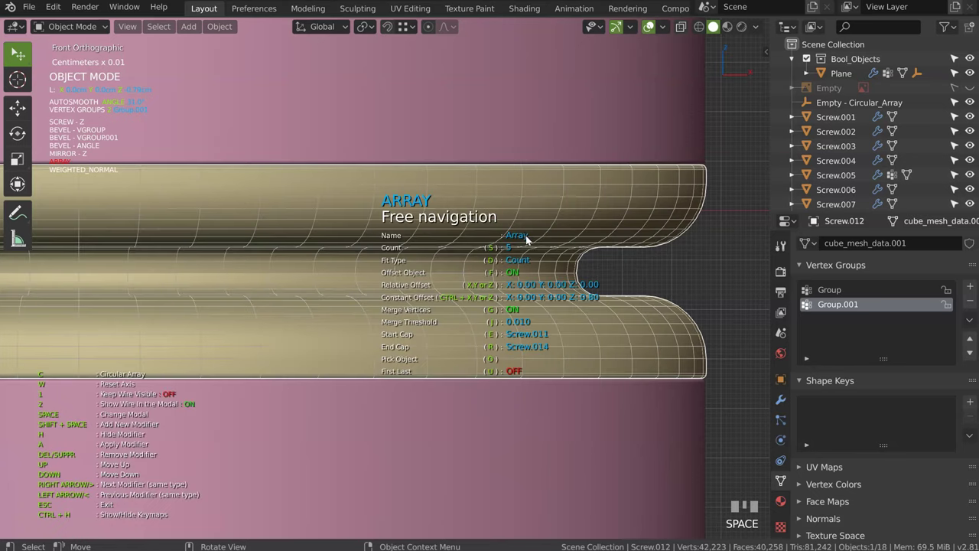
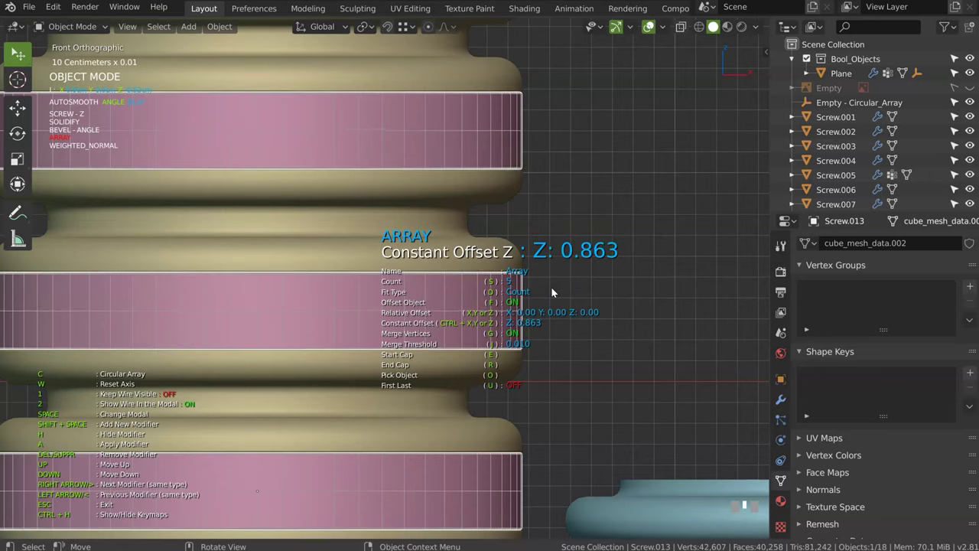
- Set the pink band array's constant Z offset to about 0.86 to match the ribbed rings
click(546, 328)
drag(512, 347, 466, 344)
click(466, 344)
key(space)
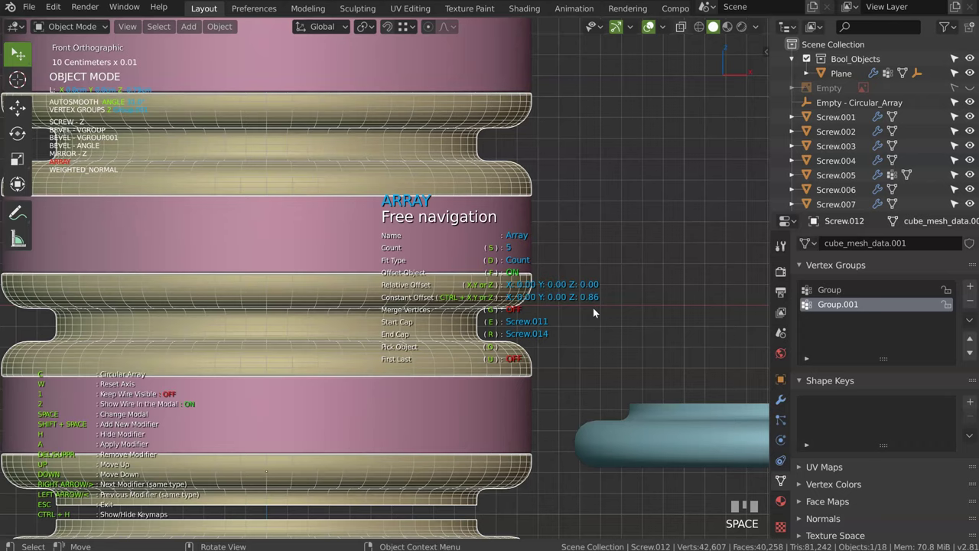
key(Escape)
click(509, 253)
key(space)
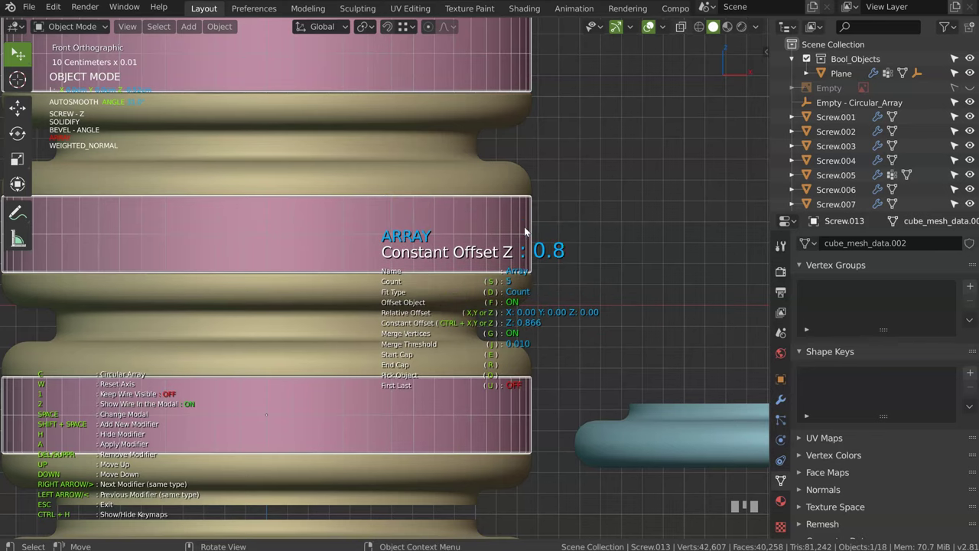
key(KP_Enter)
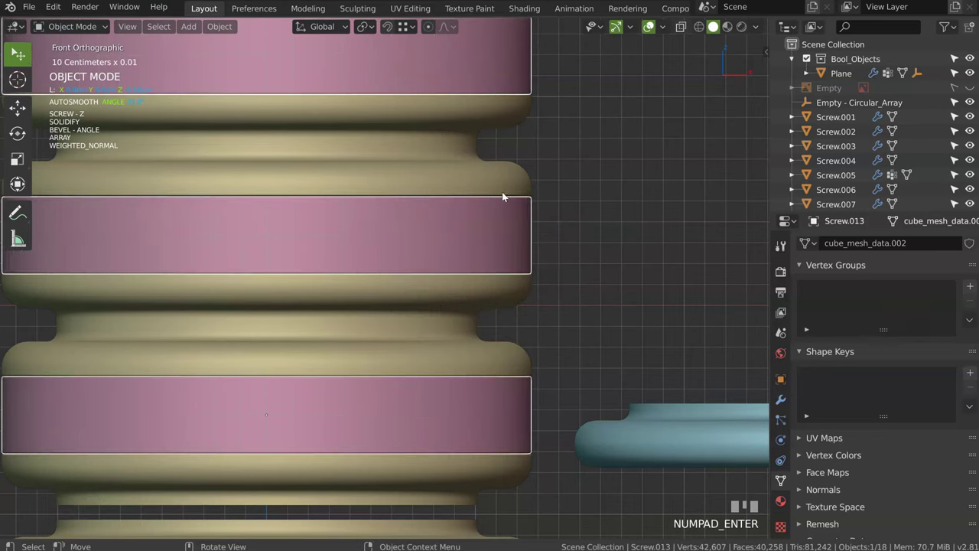
- Enable Merge on the ribbed ring Array with a 0.043 threshold and check the welded joints
click(502, 190)
key(space)
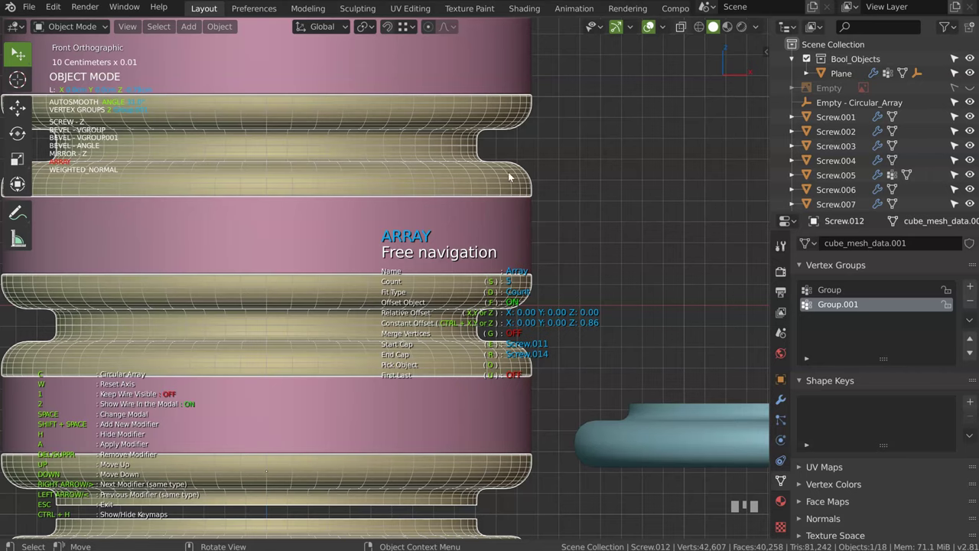
drag(535, 195, 494, 170)
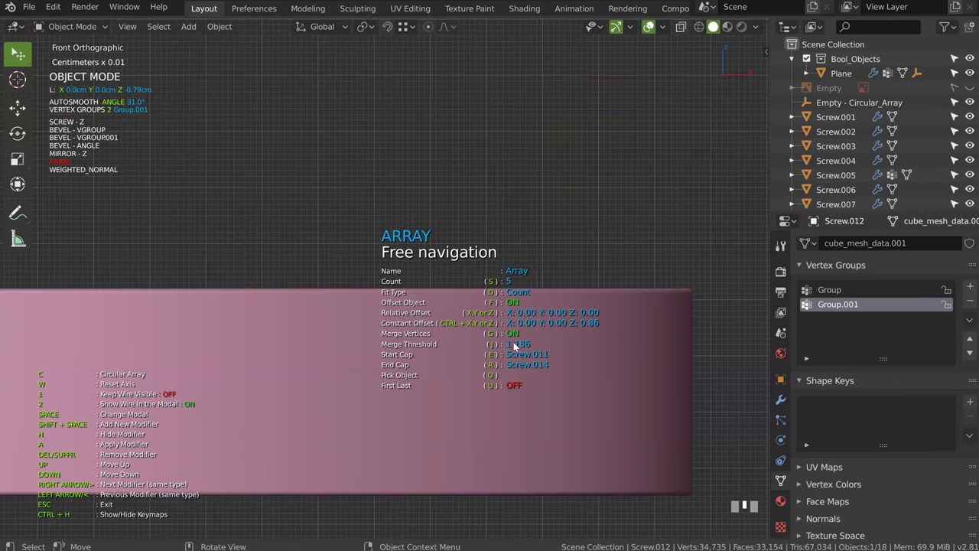
drag(558, 173, 538, 252)
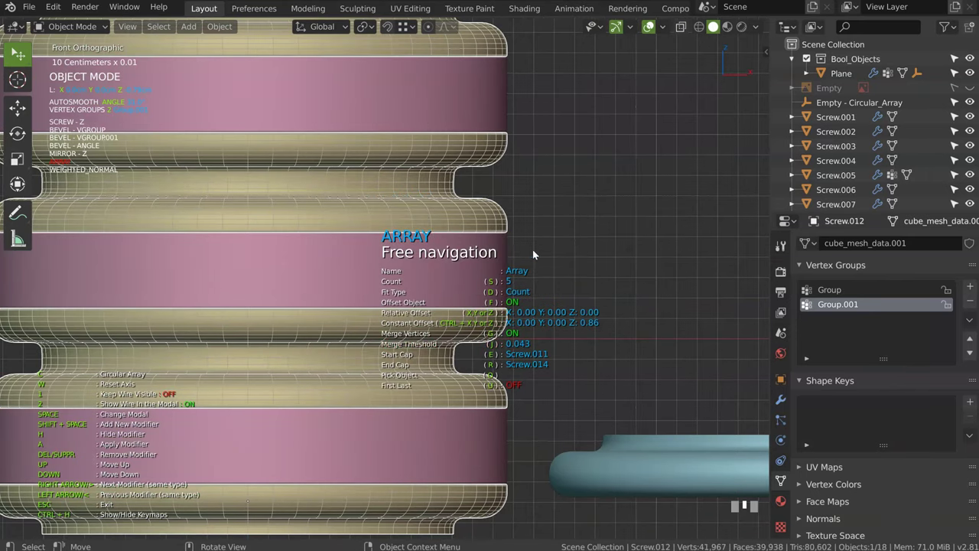
drag(431, 174, 472, 136)
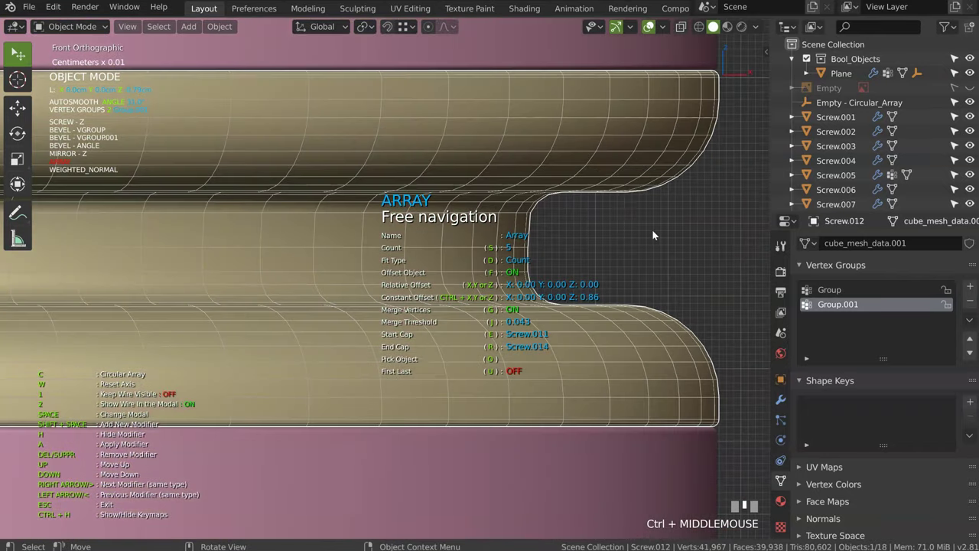
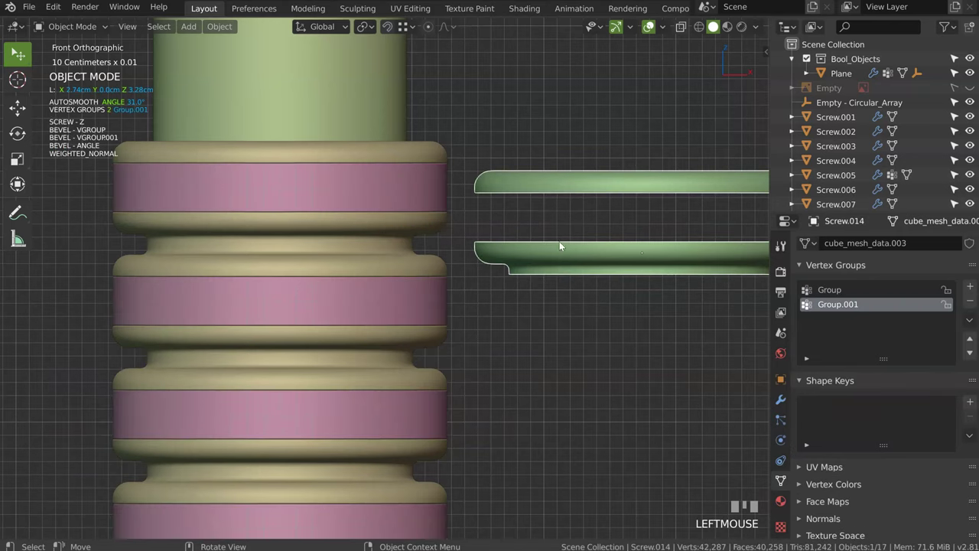
- Give the lower end piece a vertical Displace and confirm its strength
key(space)
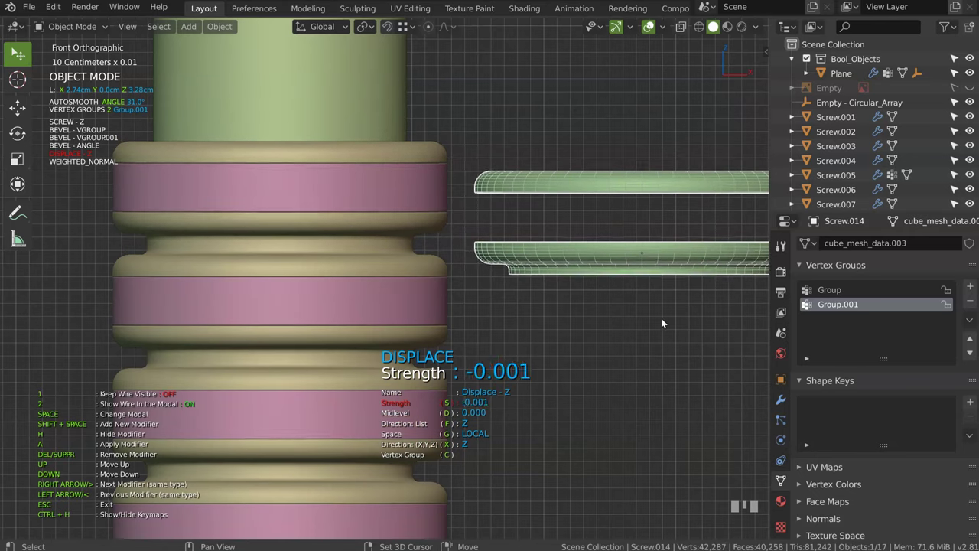
drag(605, 311, 673, 153)
middle_click(672, 153)
click(536, 230)
drag(438, 243, 477, 334)
- Select the ring profile and set its Z Displace strength to 0.55
click(478, 334)
key(KP_1)
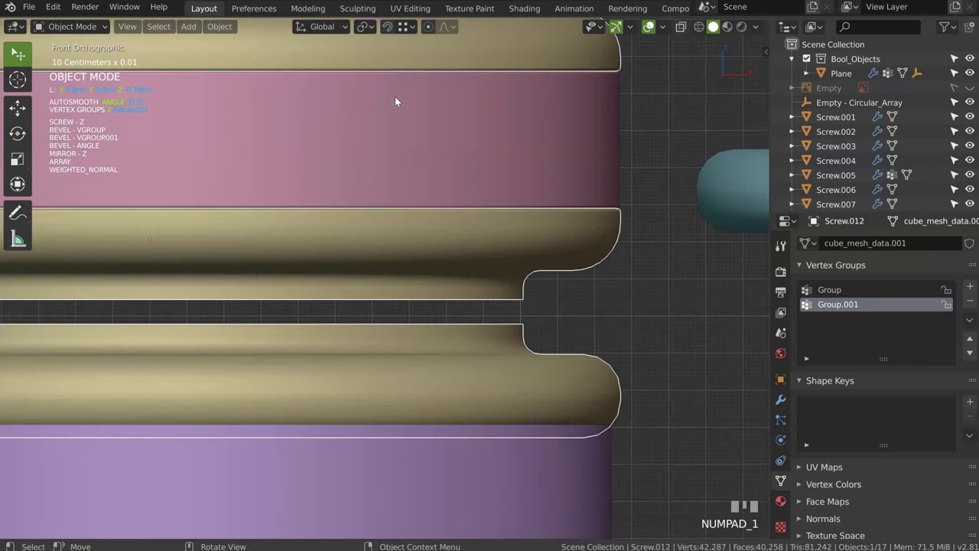
click(977, 91)
drag(586, 178, 589, 252)
click(589, 252)
key(space)
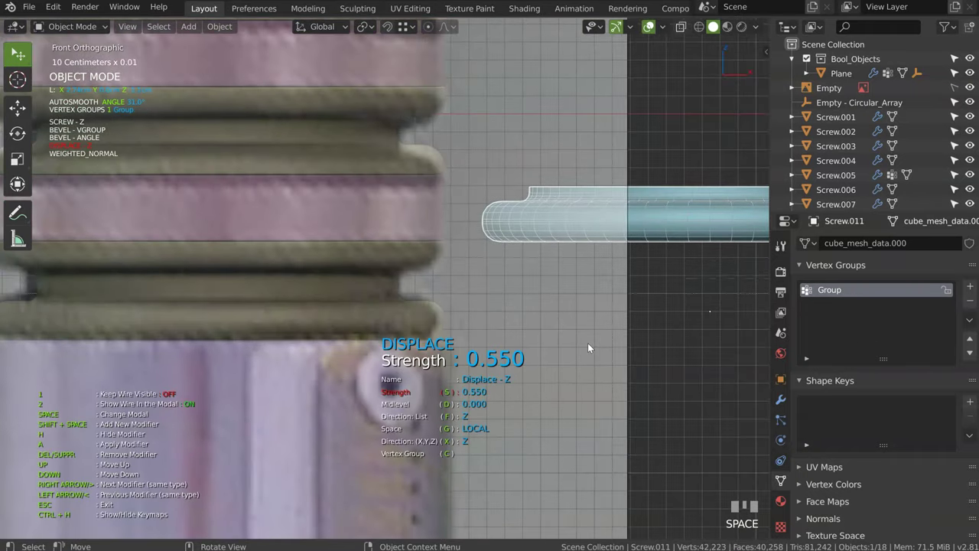
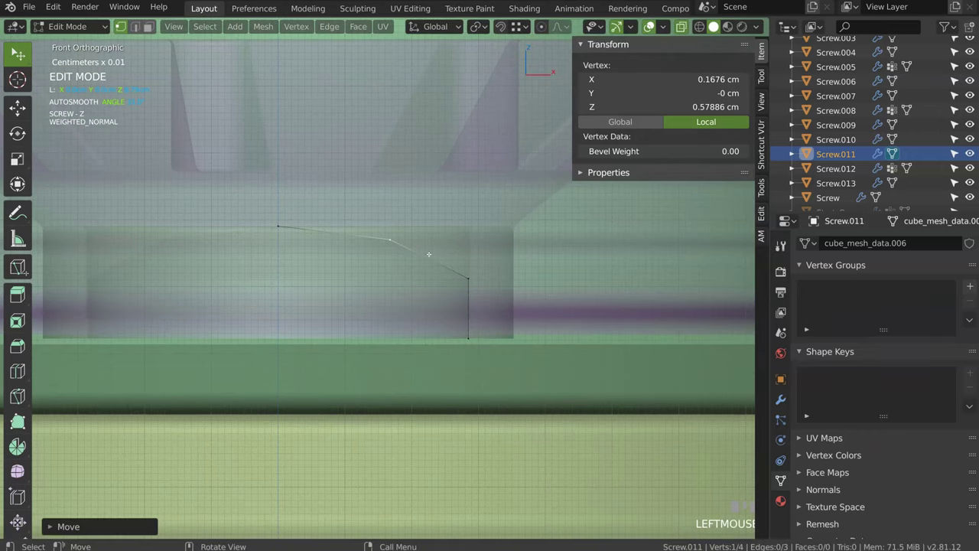
- Bevel the screw head with a curved profile into a smooth dome and confirm
key(space)
key(space)
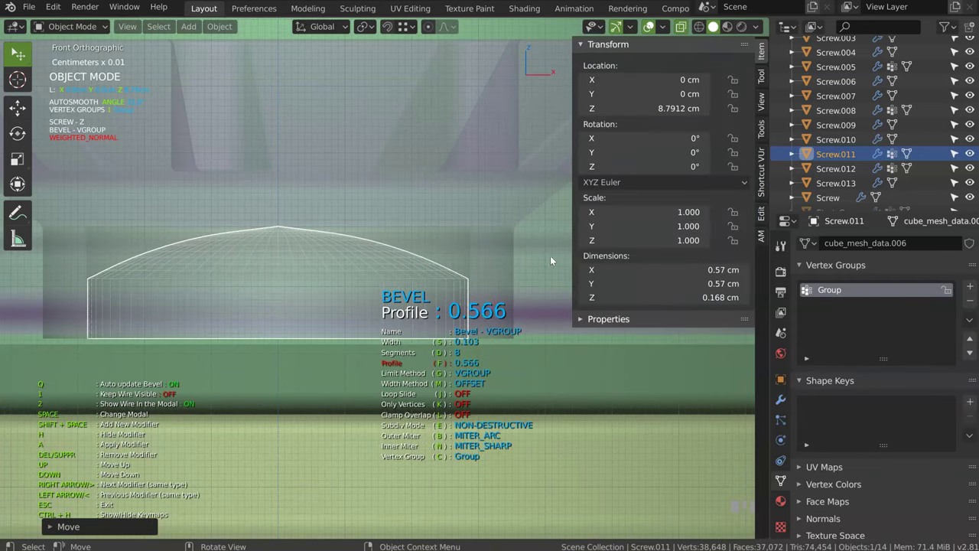
click(508, 249)
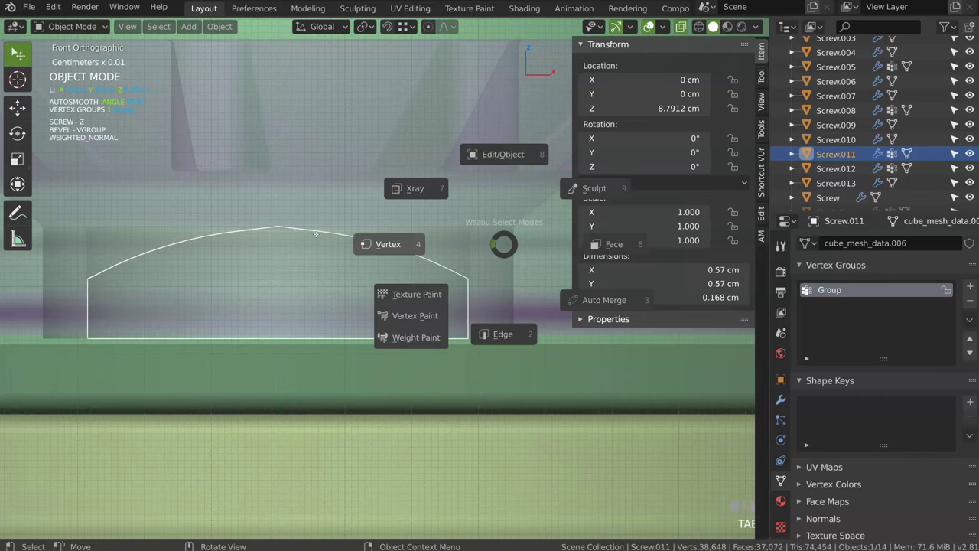
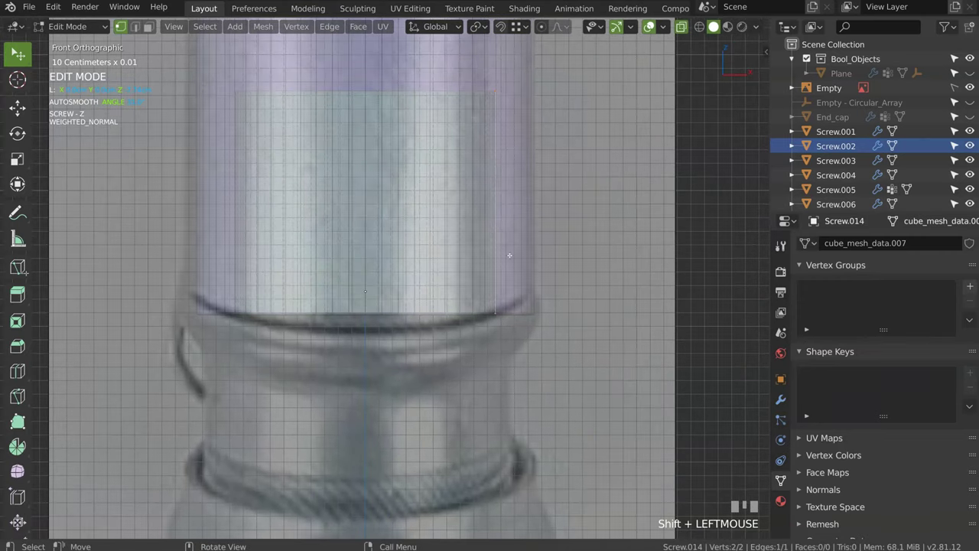
- Slide the new profile edge vertex out along X to the flared ring's width
key(g)
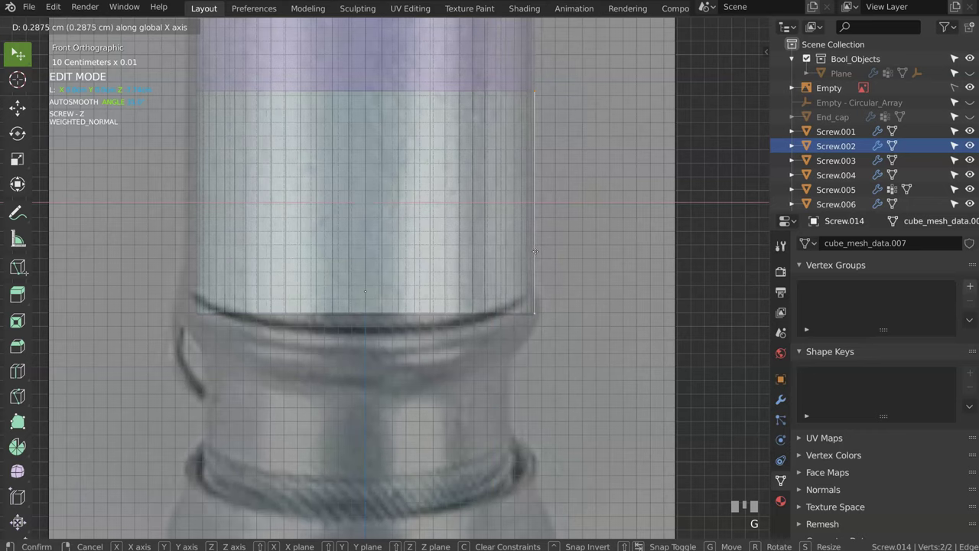
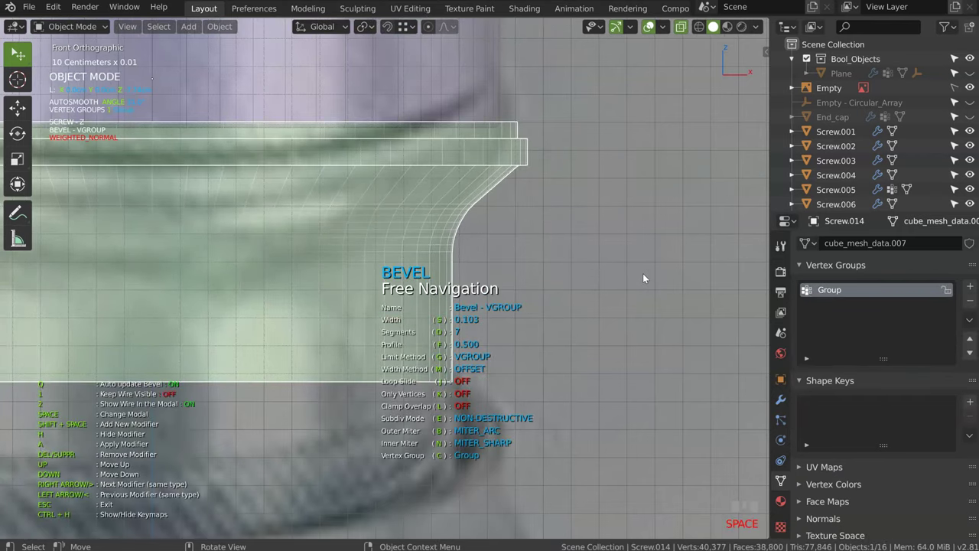
- Orbit the view to inspect the flared collar and its 0.103-wide, 7-segment bevel
drag(522, 216, 425, 241)
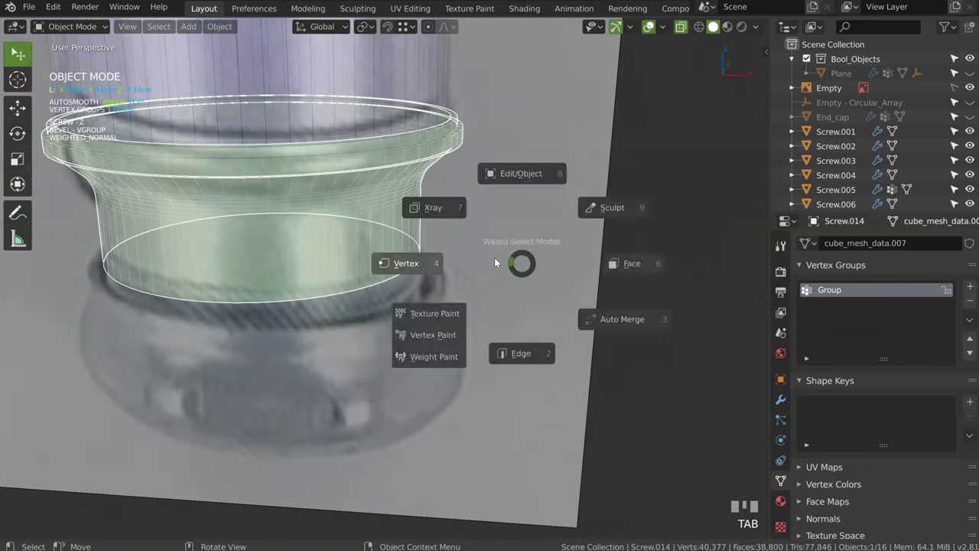
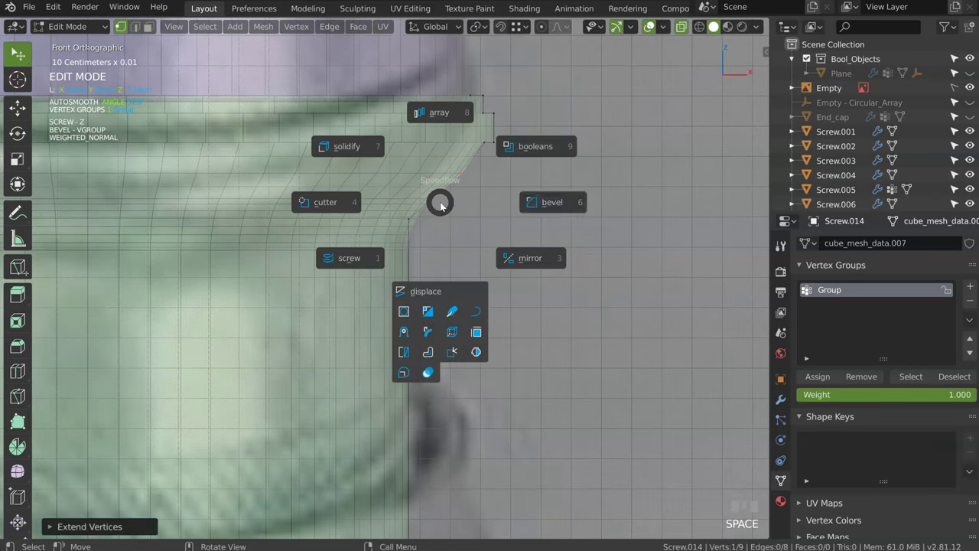
- Add an angle-limited Bevel of about 0.021 width and 4 segments to the collar rim and confirm
key(space)
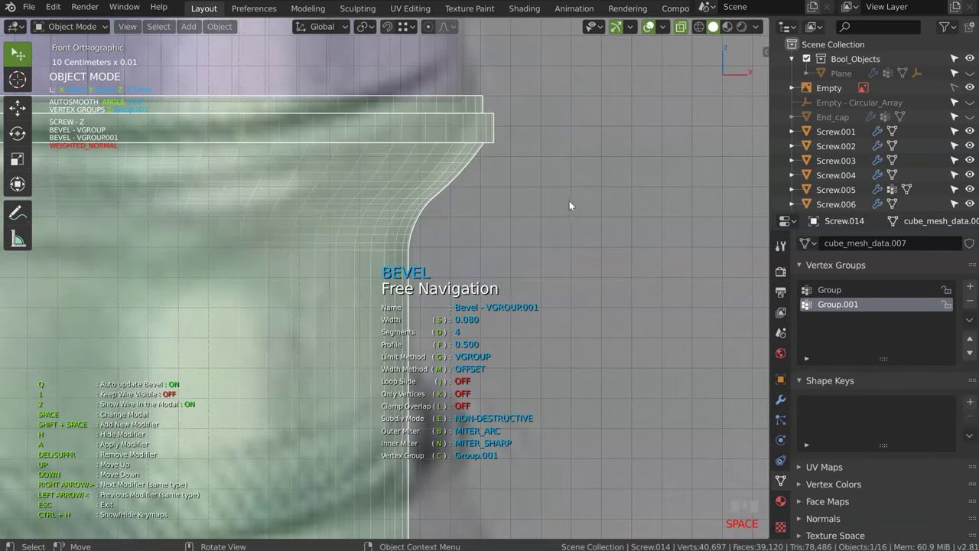
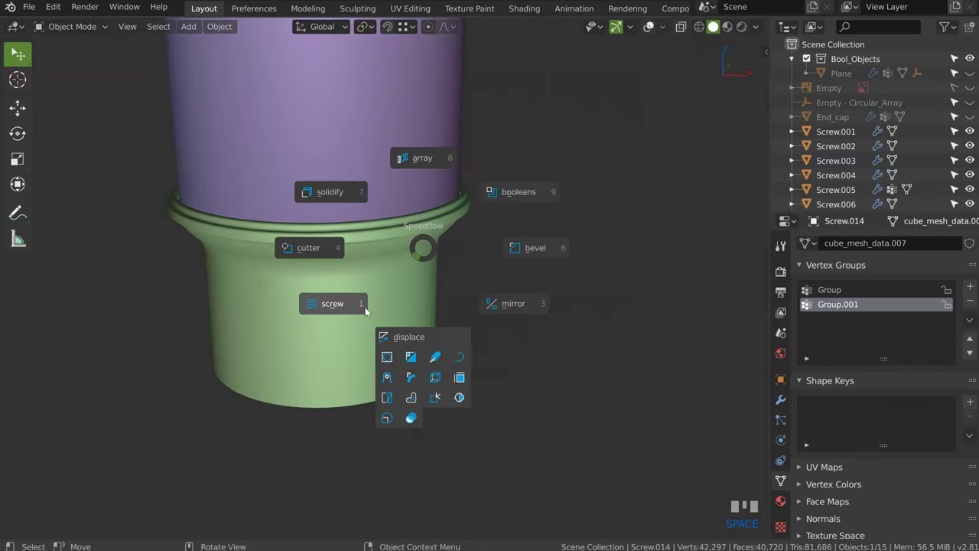
key(space)
drag(481, 240, 410, 262)
click(410, 262)
key(space)
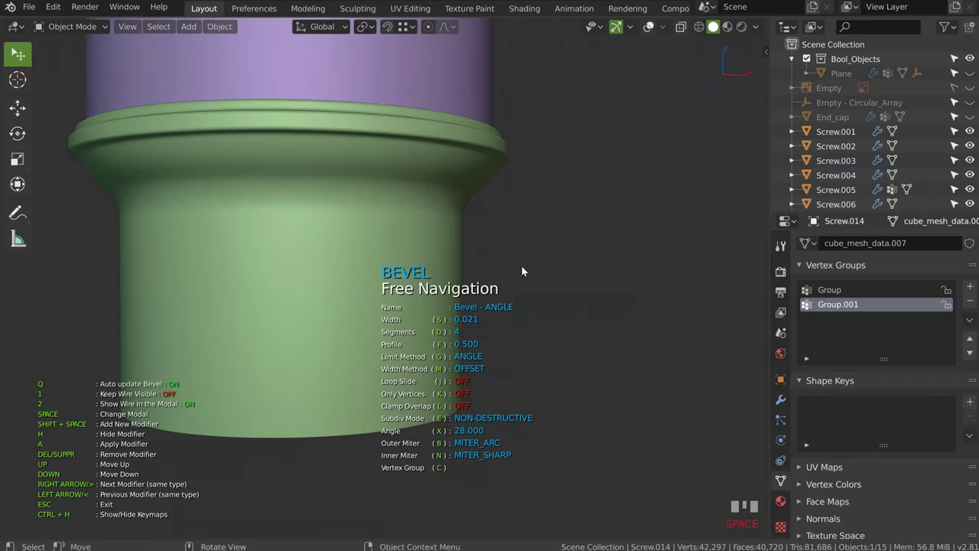
key(space)
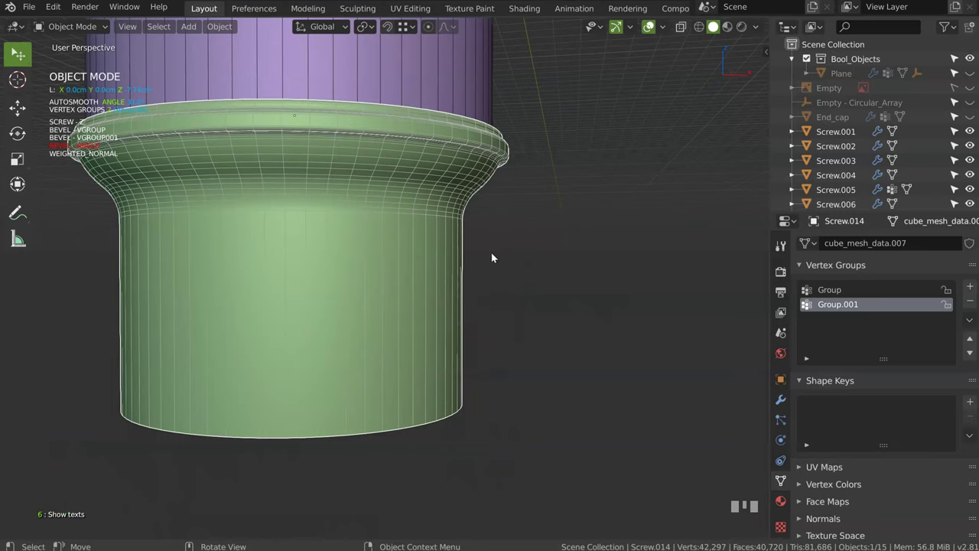
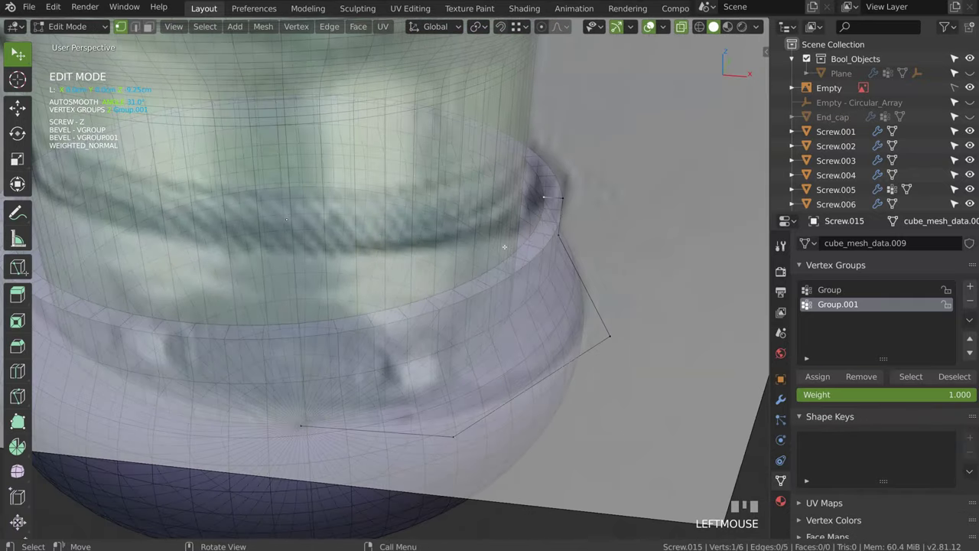
- Leave Edit Mode and add a Solidify of about 0.083 thickness with even thickness to the bowl
key(x)
key(Tab)
key(space)
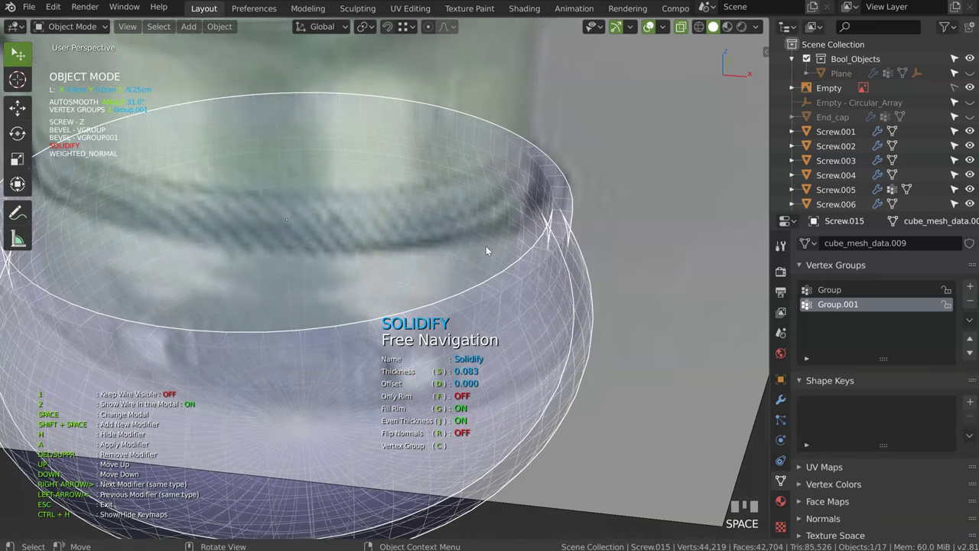
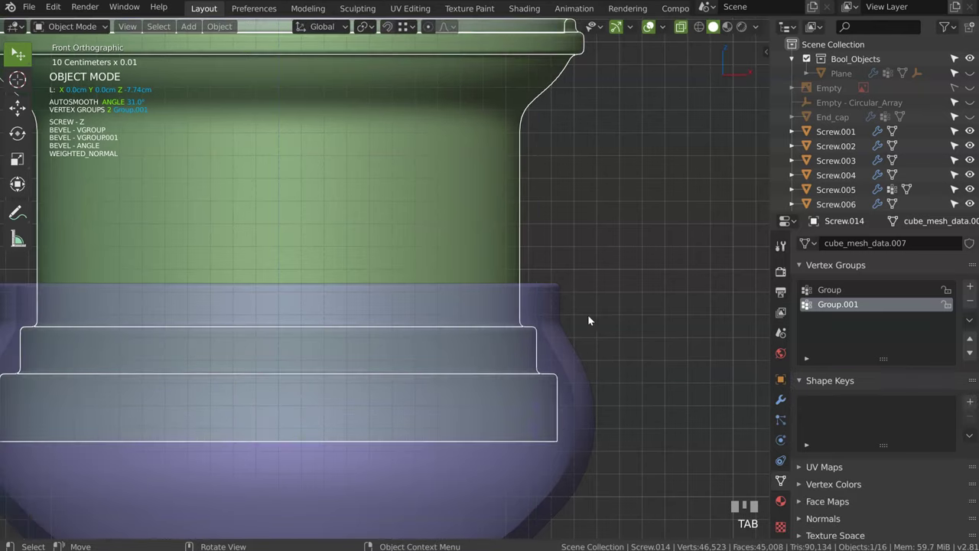
- View the hilt base in perspective, then switch to a straight front view
key(Tab)
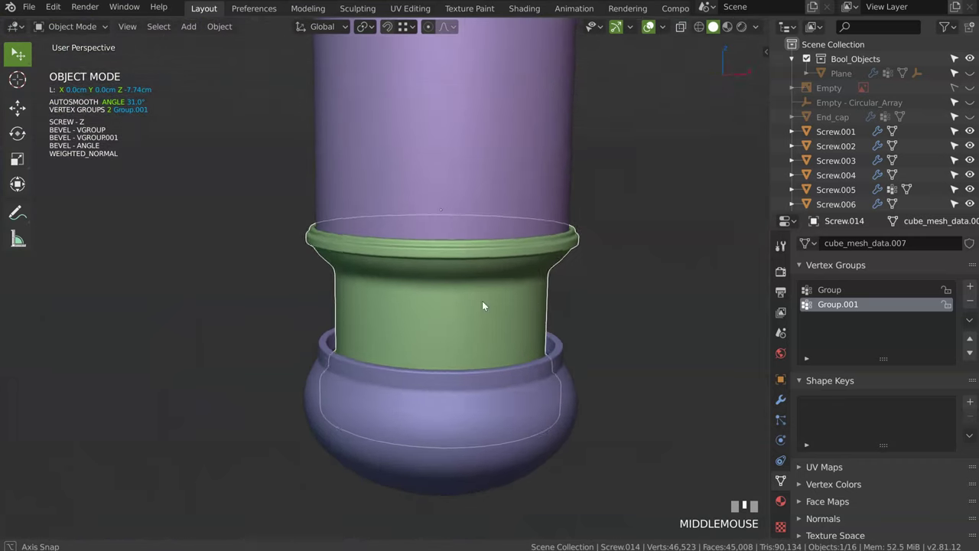
key(KP_1)
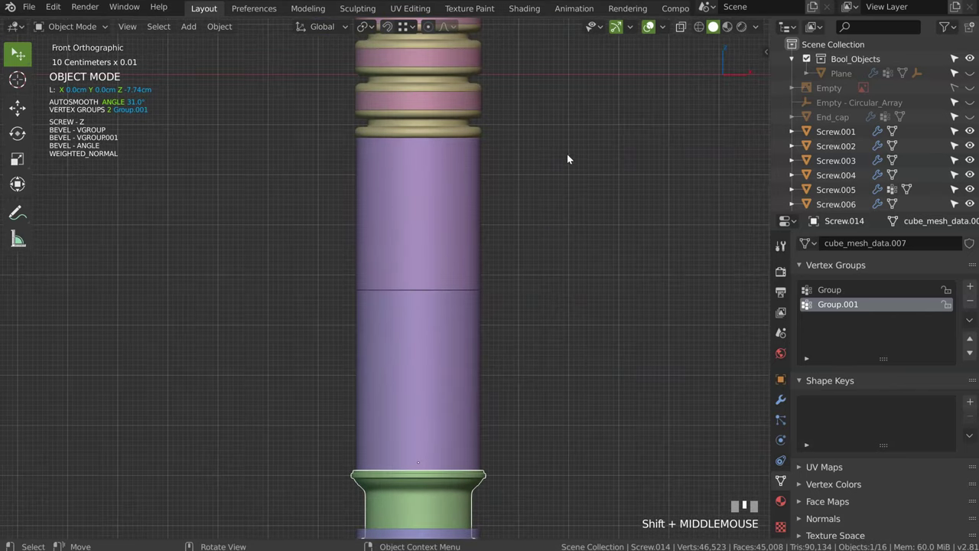
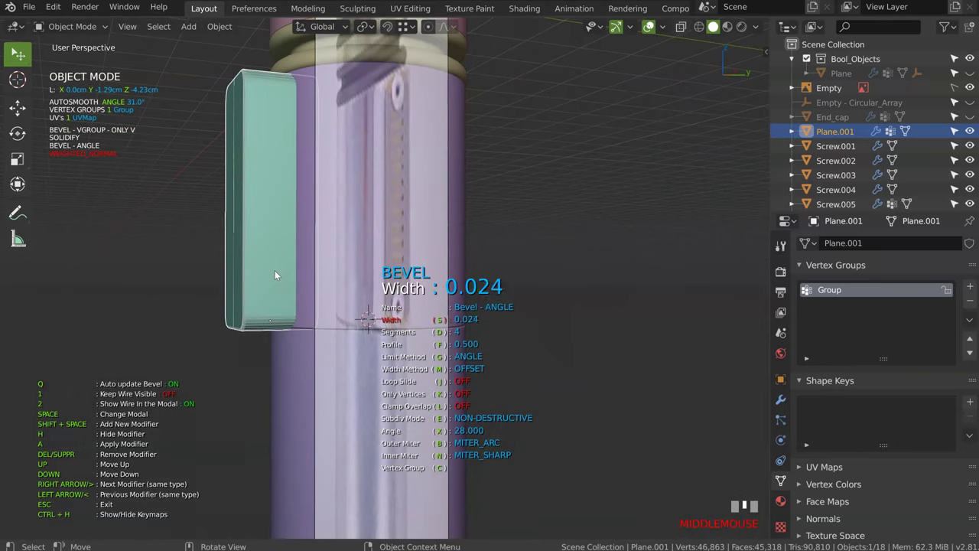
- Confirm the 0.024-width angle Bevel on Plane.001 and orbit to inspect the rounded panel
middle_click(269, 262)
click(269, 264)
drag(257, 223, 272, 220)
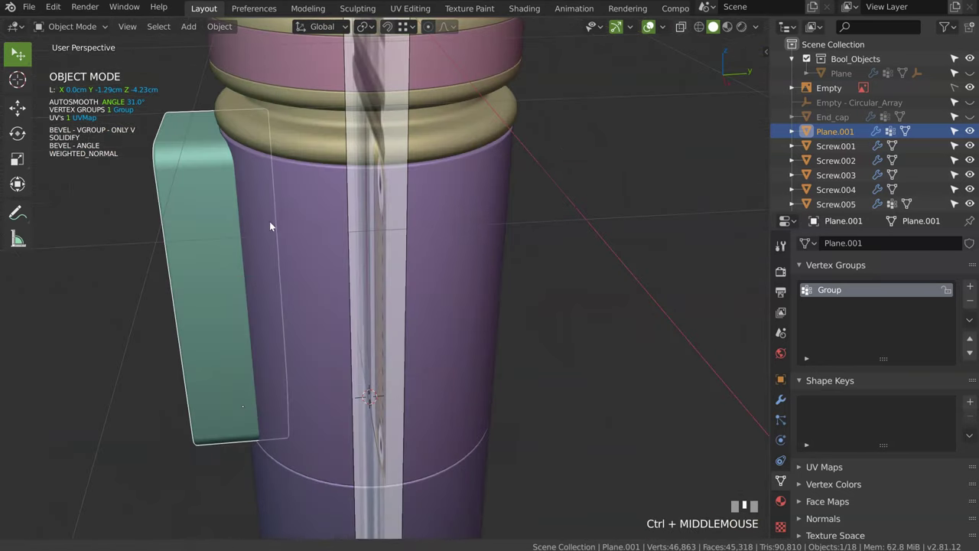
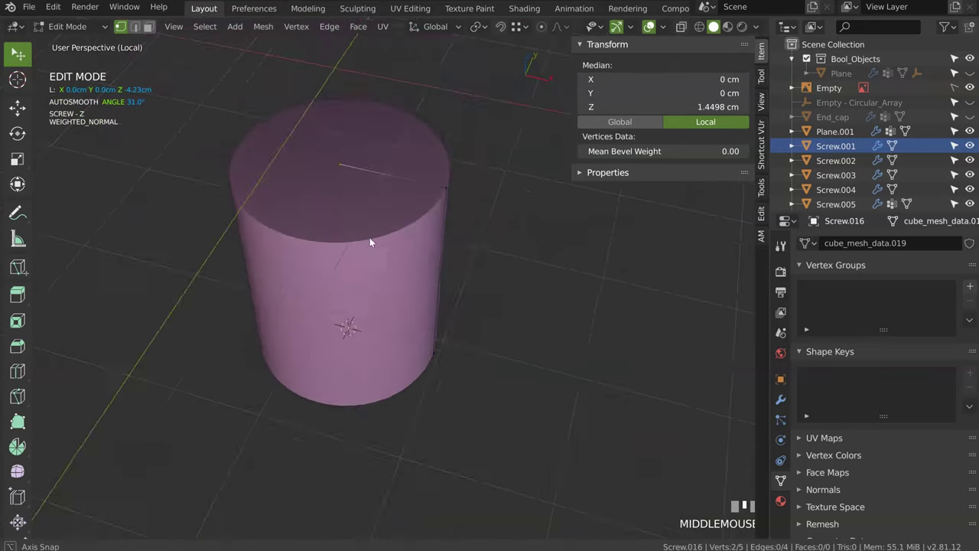
- Leave Edit Mode and give the panel a Boolean Difference using cylinder Screw.016 as cutter via Speedflow
key(Tab)
key(space)
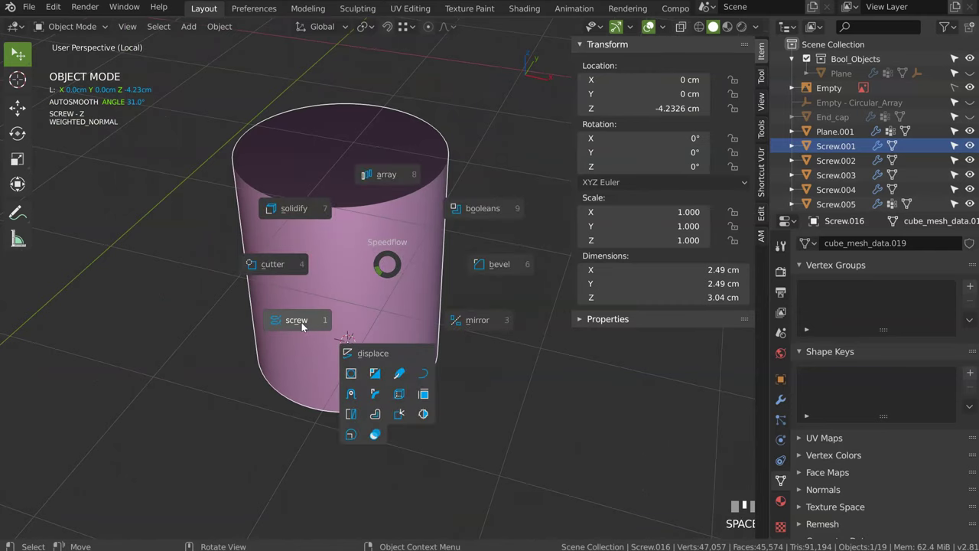
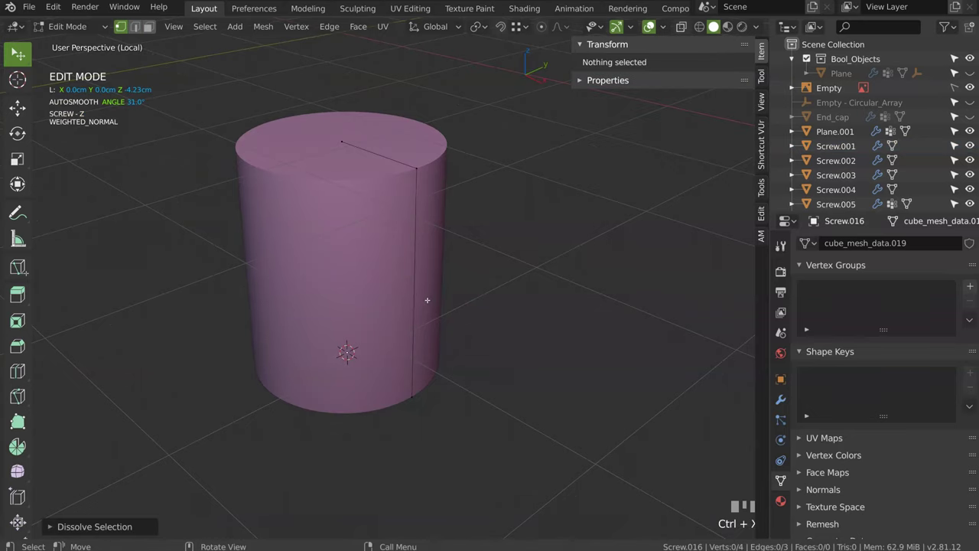
key(Tab)
key(KP_Divide)
drag(413, 235, 228, 184)
click(227, 183)
key(space)
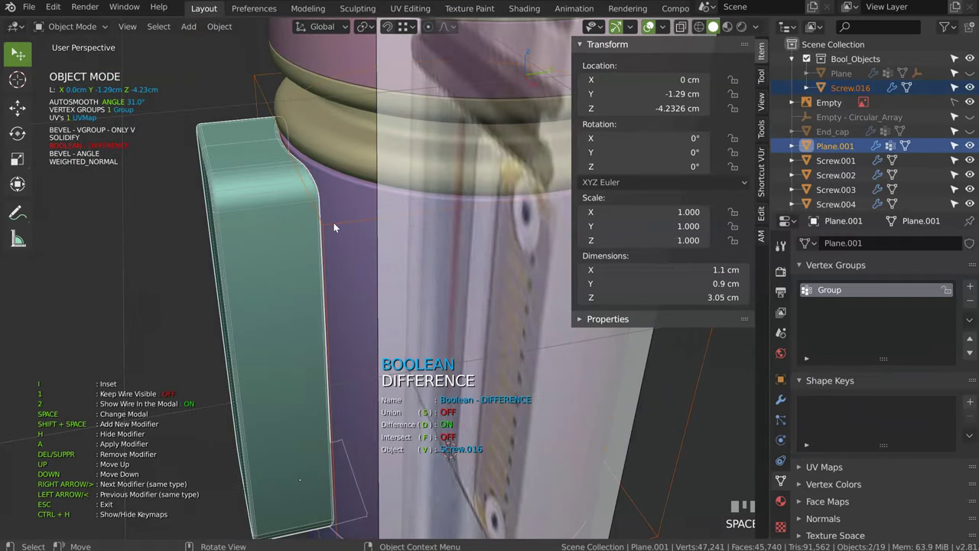
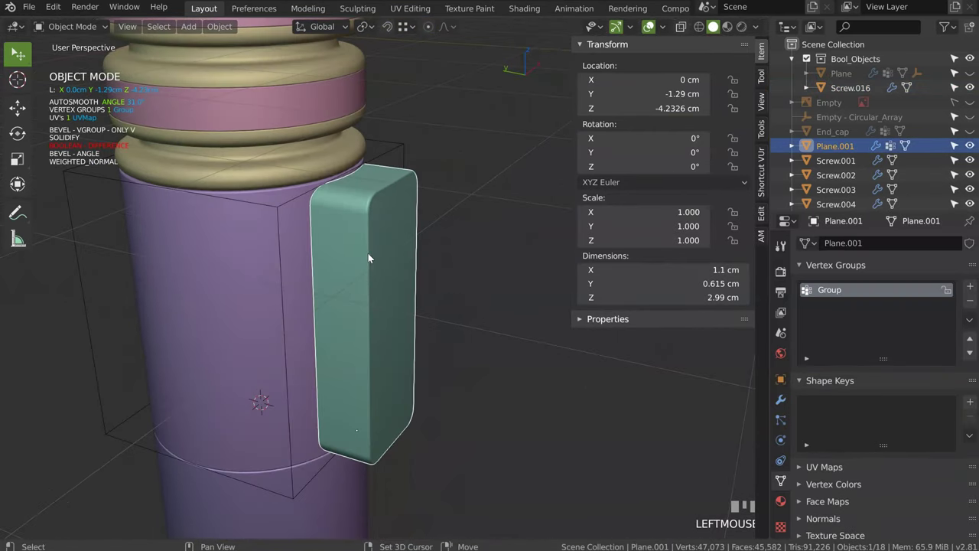
- Duplicate the side panel and lower its Solidify thickness into a thin plate
key(shift+d)
click(439, 286)
key(space)
drag(436, 250, 446, 321)
key(space)
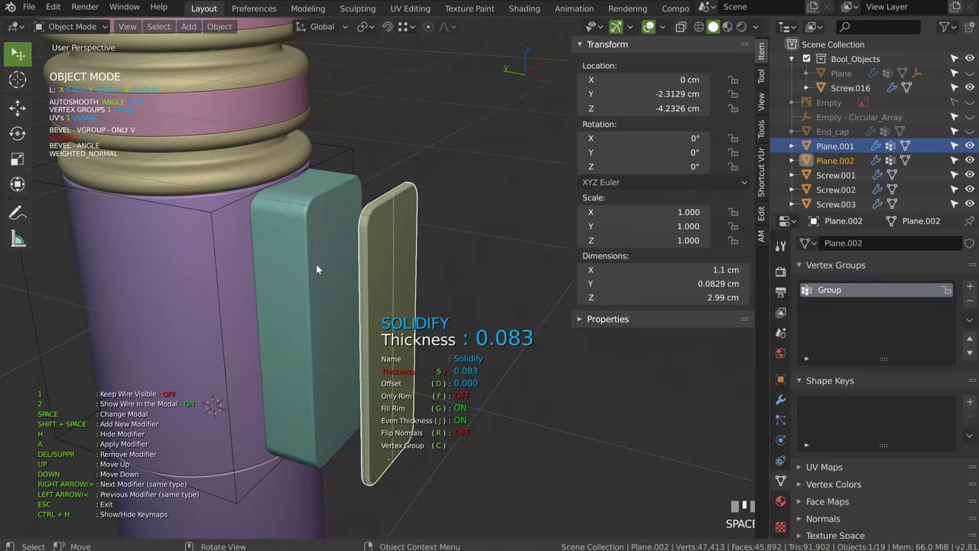
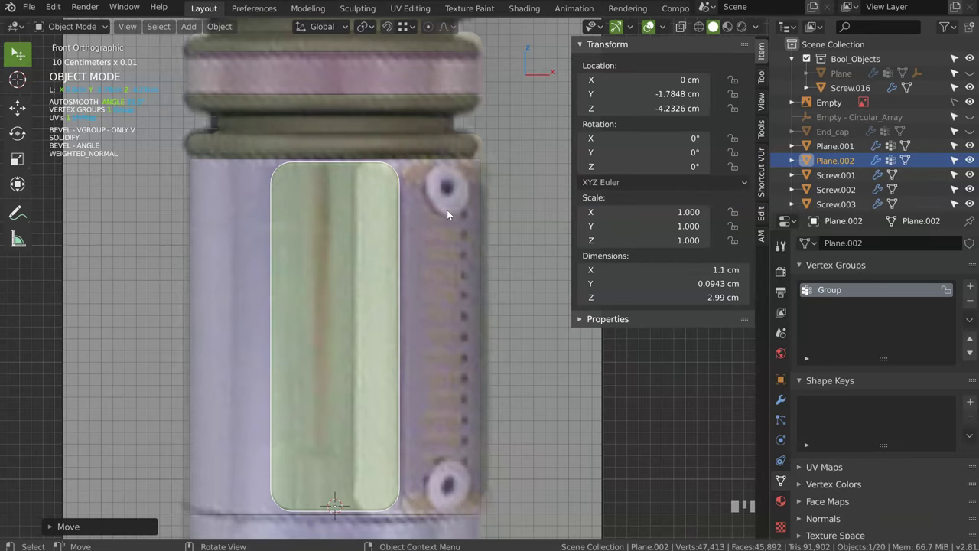
- Line the thin plate up over the reference image and recentre its origin
drag(361, 233, 272, 309)
key(shift+s)
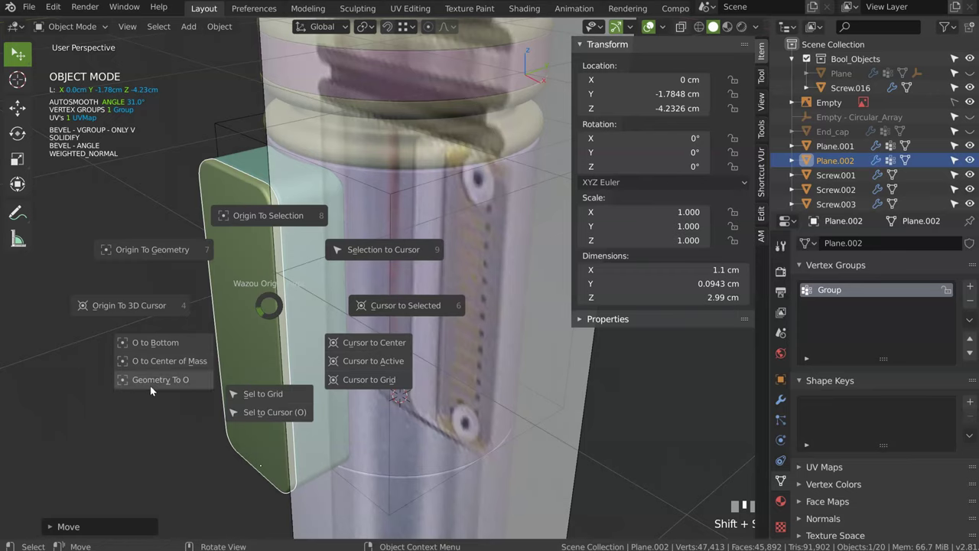
drag(268, 302, 954, 106)
click(954, 105)
drag(952, 105, 846, 108)
click(847, 108)
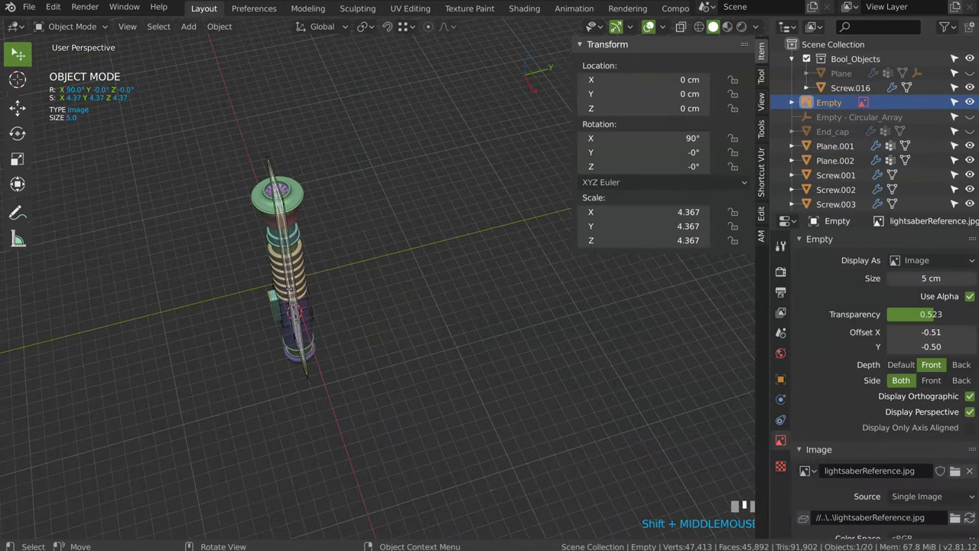
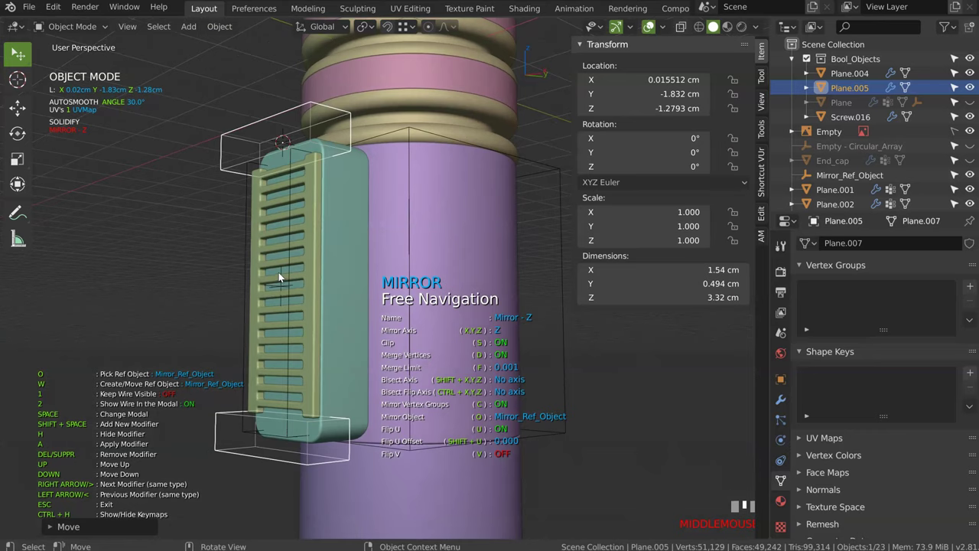
- Reopen the Speedflow Array modal on the vent plate, hiding other pieces to see the reference
click(282, 281)
click(295, 159)
key(space)
key(space)
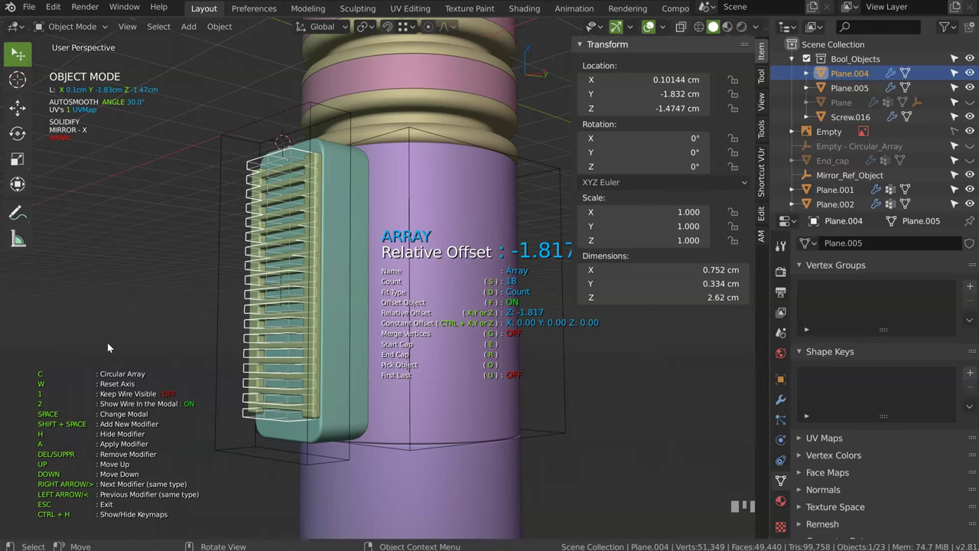
click(115, 342)
drag(206, 226, 347, 153)
click(347, 154)
key(h)
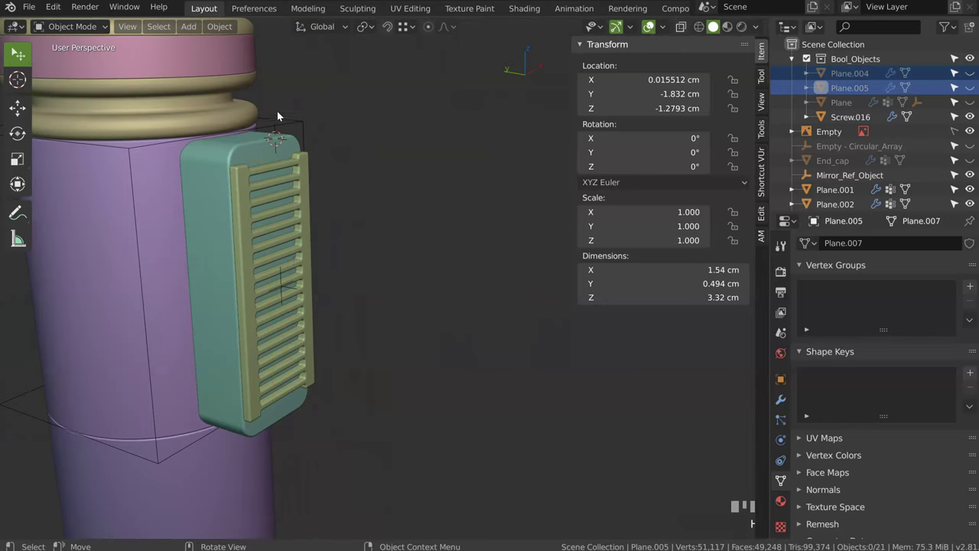
click(298, 128)
key(h)
- Adjust the array Count and Relative Offset in the properties panel from front orthographic view
drag(353, 208, 974, 120)
key(KP_1)
click(974, 120)
click(974, 120)
click(976, 110)
click(973, 109)
click(972, 94)
click(972, 96)
click(972, 81)
- Fine-tune the slat spacing in the modal so the slots line up inside the panel, and confirm
click(326, 186)
drag(293, 183, 249, 146)
click(250, 145)
drag(300, 144, 329, 282)
key(space)
key(space)
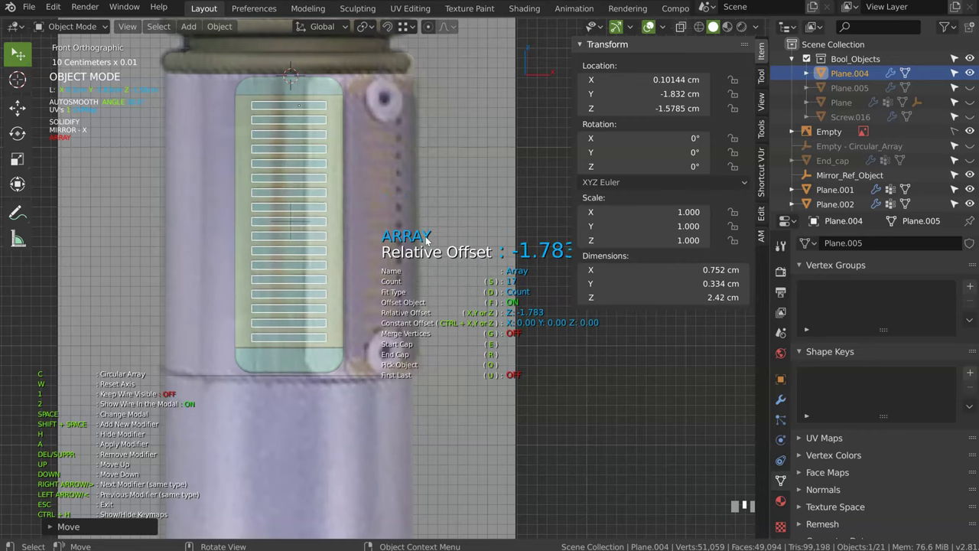
- Unhide the pieces, check the slotted plate against the reference in front view and bring up origin options
click(316, 210)
drag(290, 205, 340, 243)
key(h)
click(323, 299)
key(h)
drag(365, 228, 366, 217)
click(366, 218)
drag(383, 209, 310, 138)
key(KP_1)
click(310, 138)
key(shift+s)
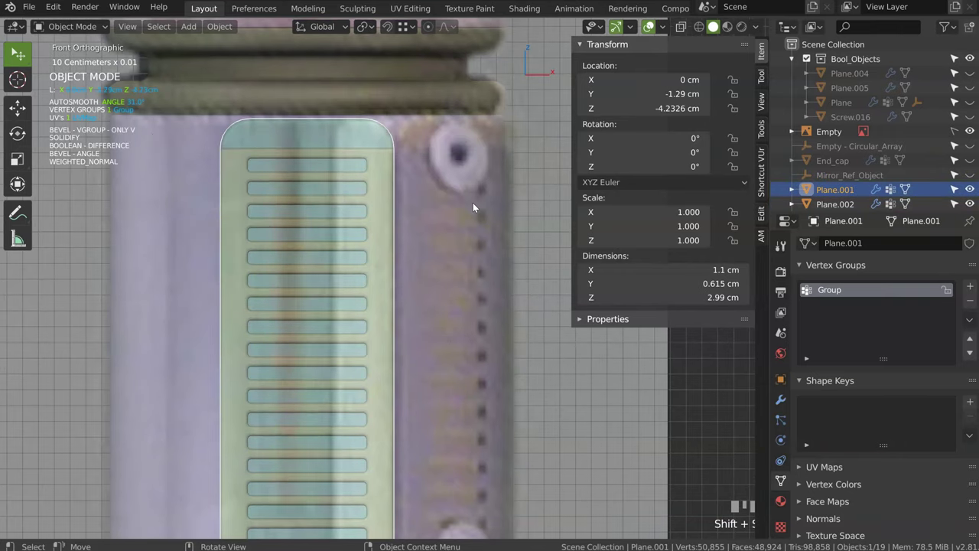
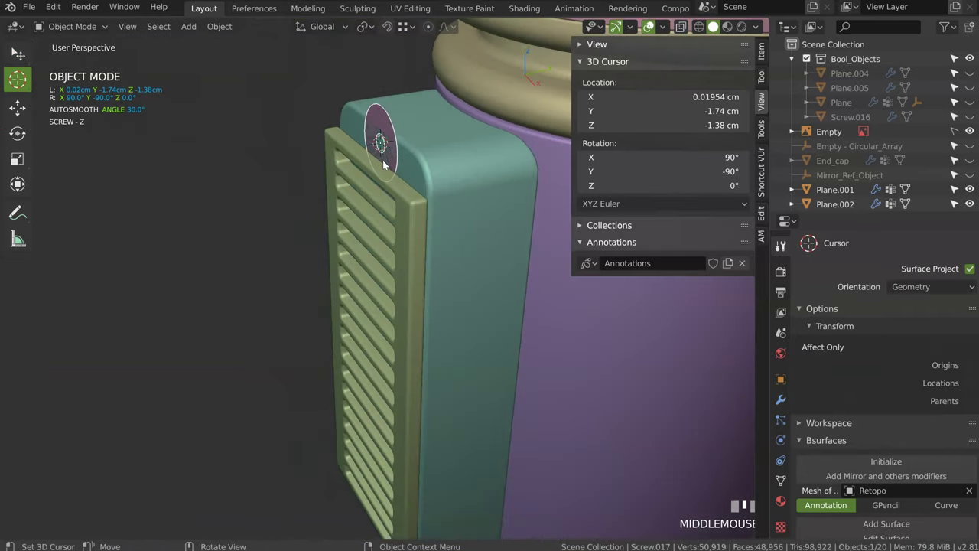
- Add Solidify to the small disc and set its thickness, checking in front view
key(c)
click(370, 176)
key(space)
key(space)
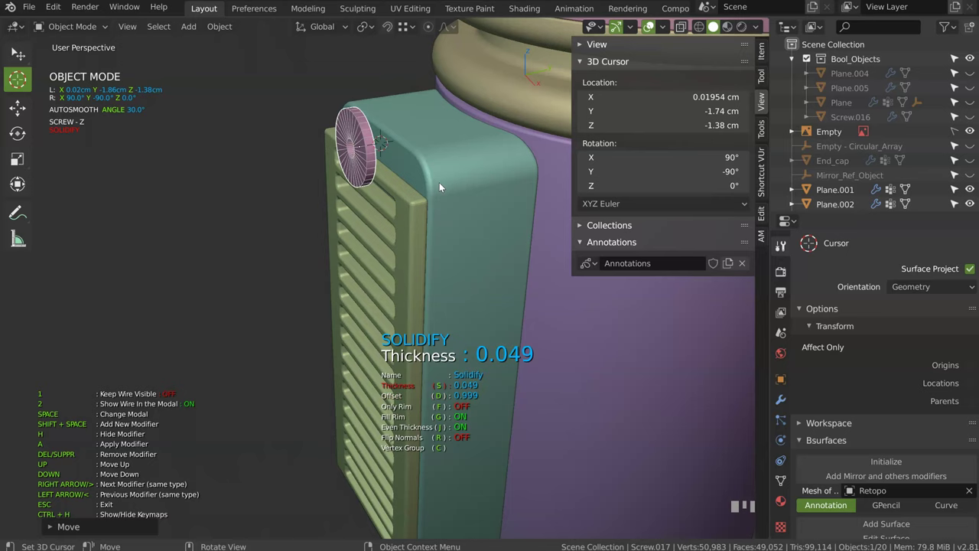
drag(356, 154, 304, 242)
click(340, 203)
key(KP_1)
click(304, 243)
- Inset and scale the inner vertices into a centre hole, then stand the ring beside the panel's top edge
key(Tab)
click(14, 51)
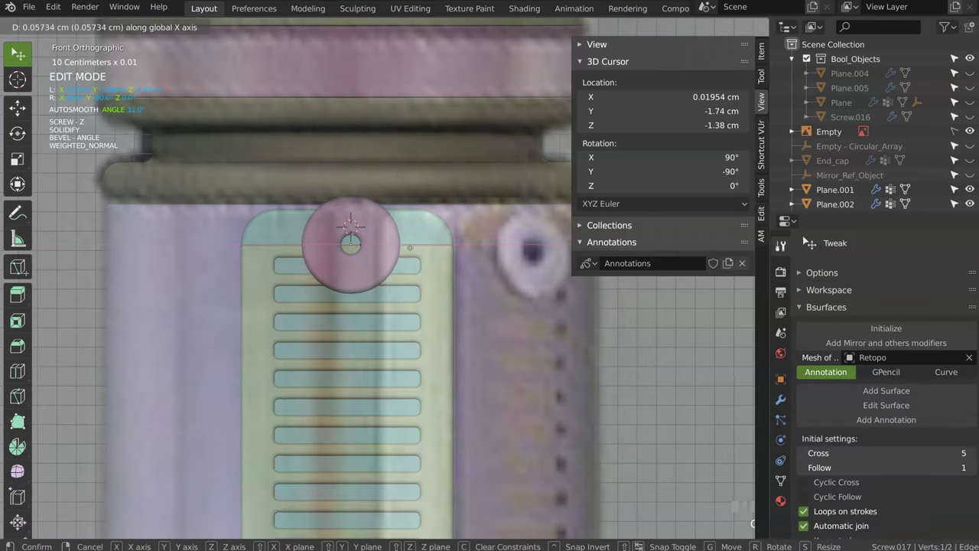
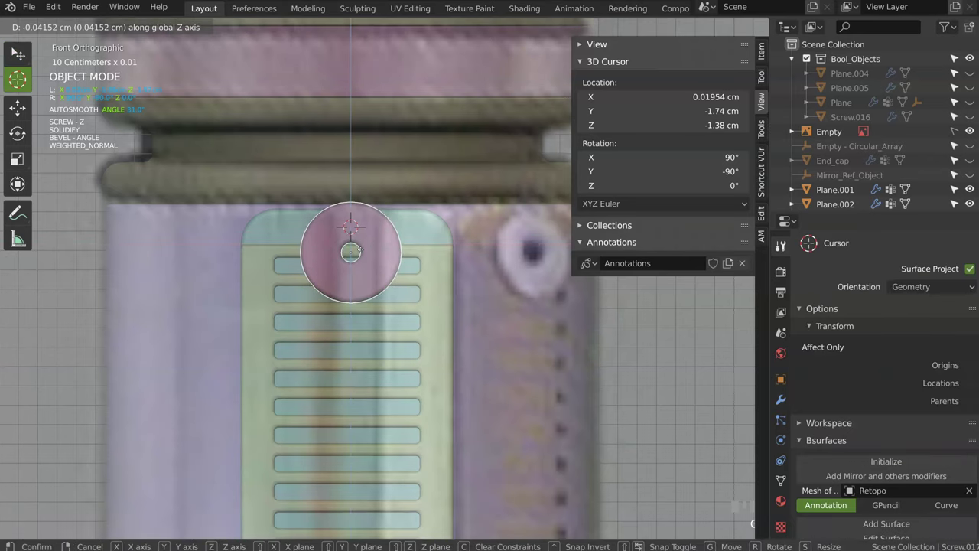
click(365, 254)
drag(417, 238, 368, 310)
click(368, 309)
key(space)
key(Escape)
click(378, 329)
click(27, 60)
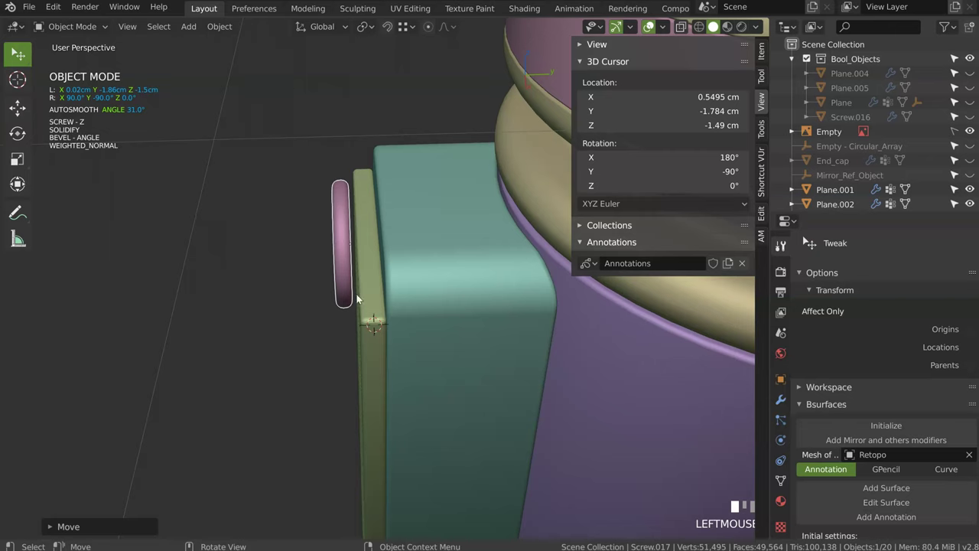
- Add a screw primitive and slide it along Y to the top end of the vent panel
key(space)
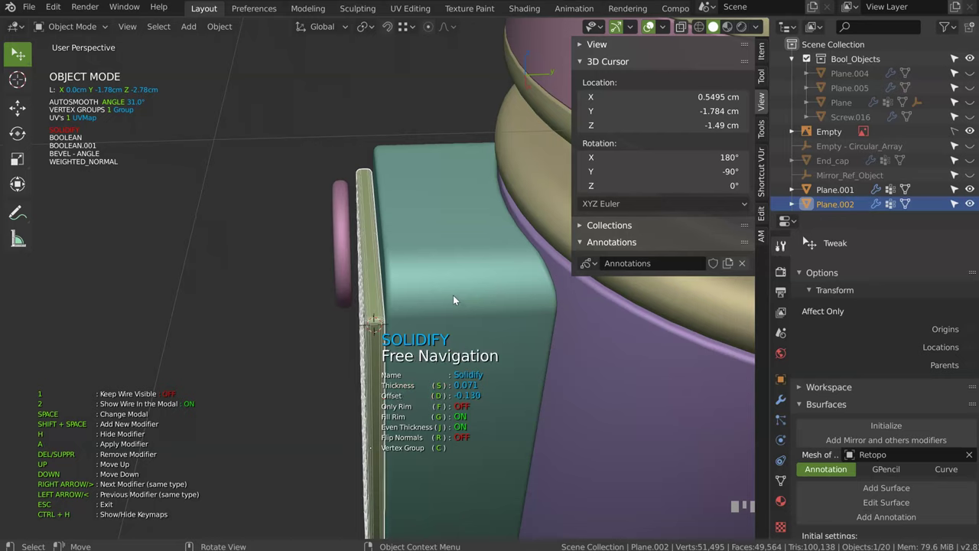
click(337, 257)
key(f)
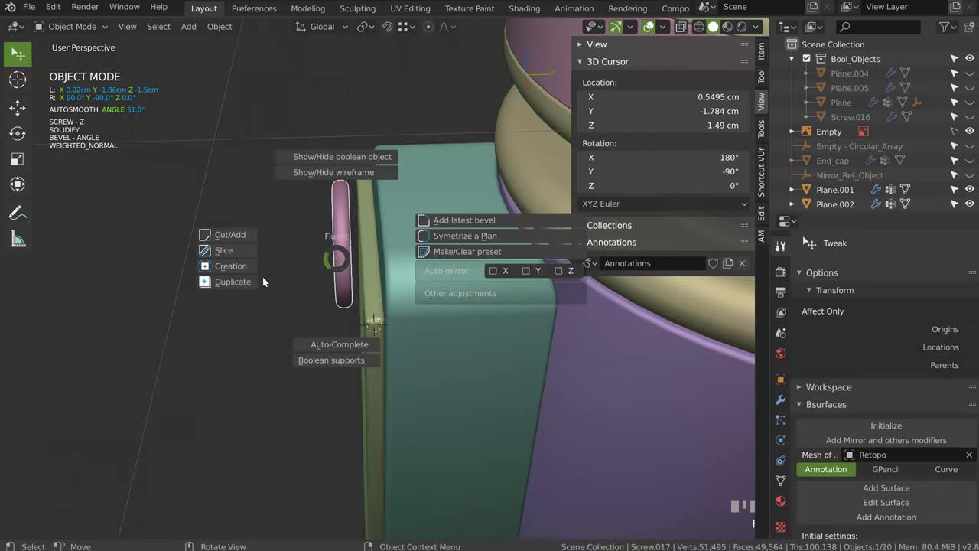
key(Escape)
key(c)
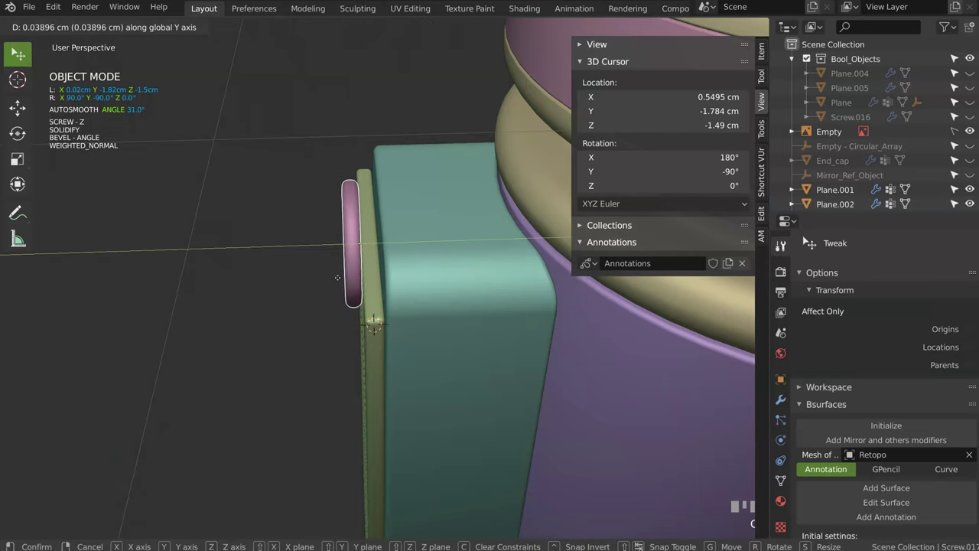
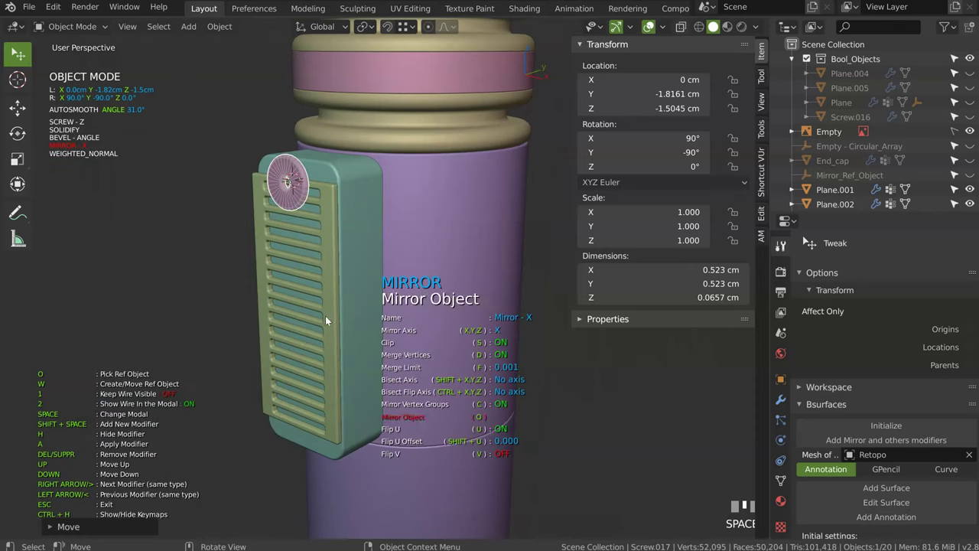
- Pick Plane.002 as the mirror object for the vent screw's Mirror modifier
click(332, 314)
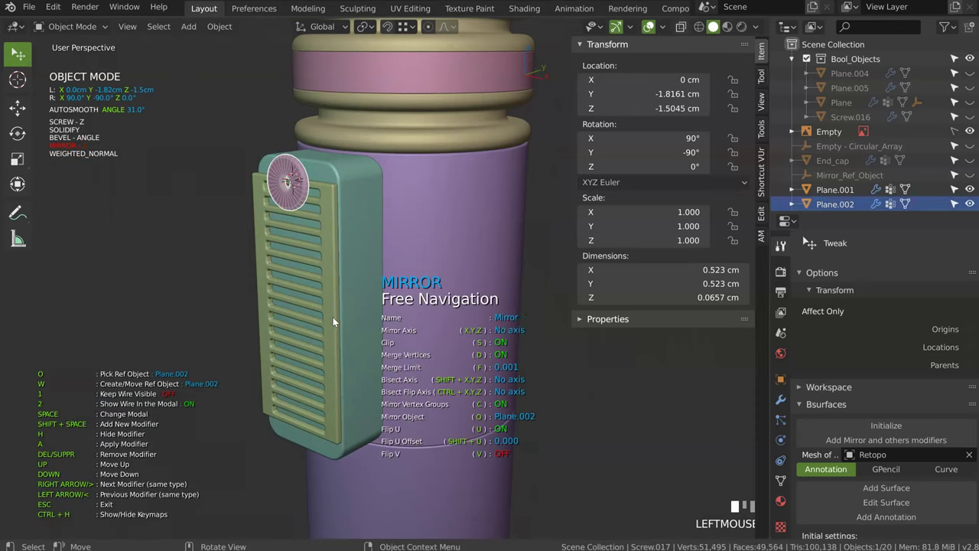
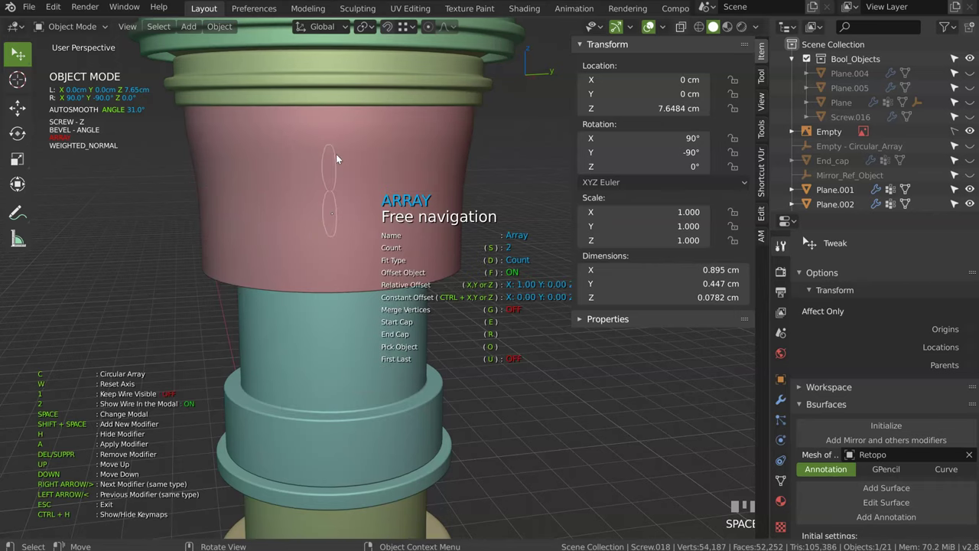
- Turn the screw array circular around the pink band and raise the count
key(space)
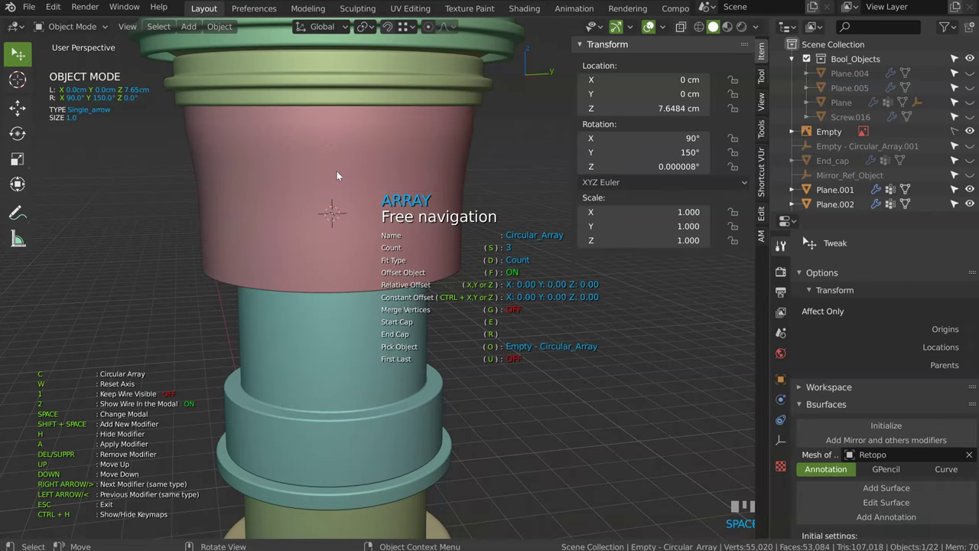
middle_click(336, 198)
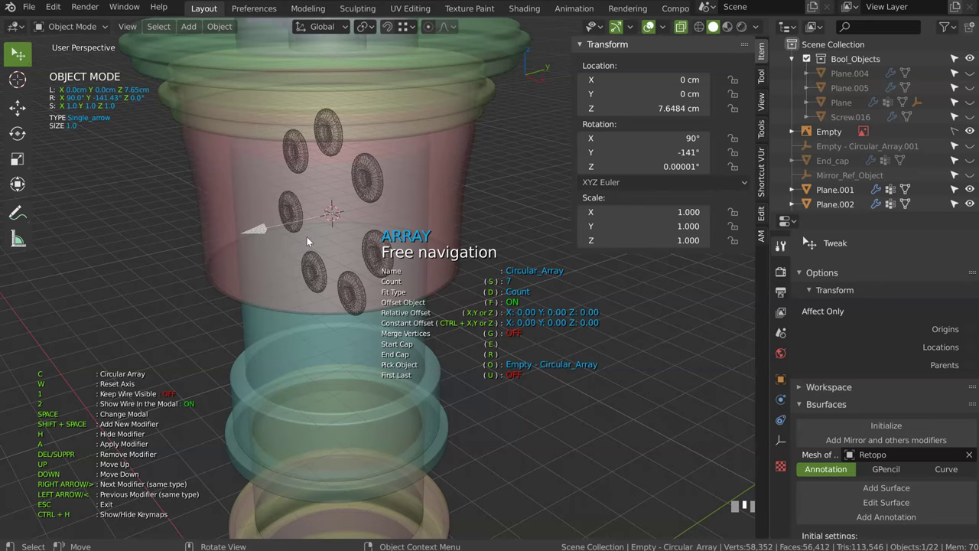
click(332, 192)
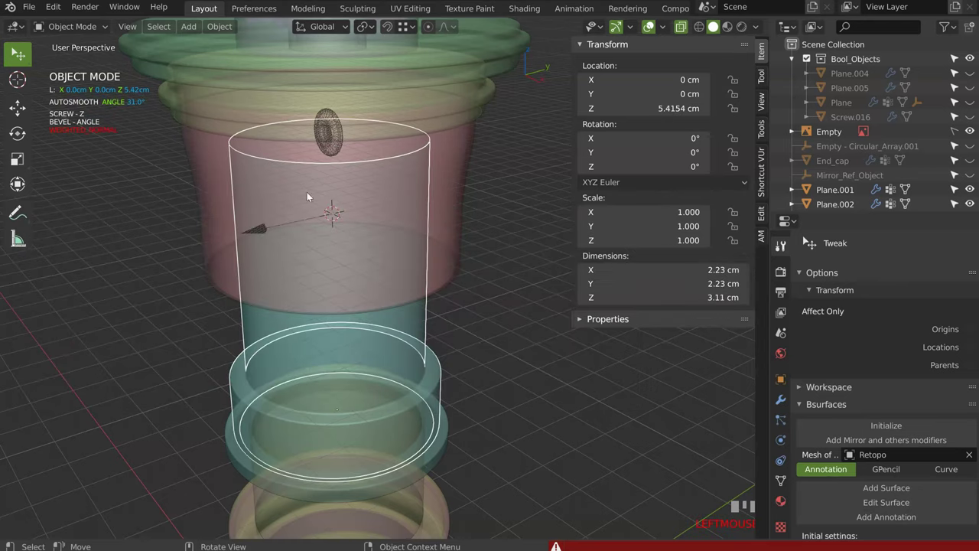
click(268, 231)
click(262, 236)
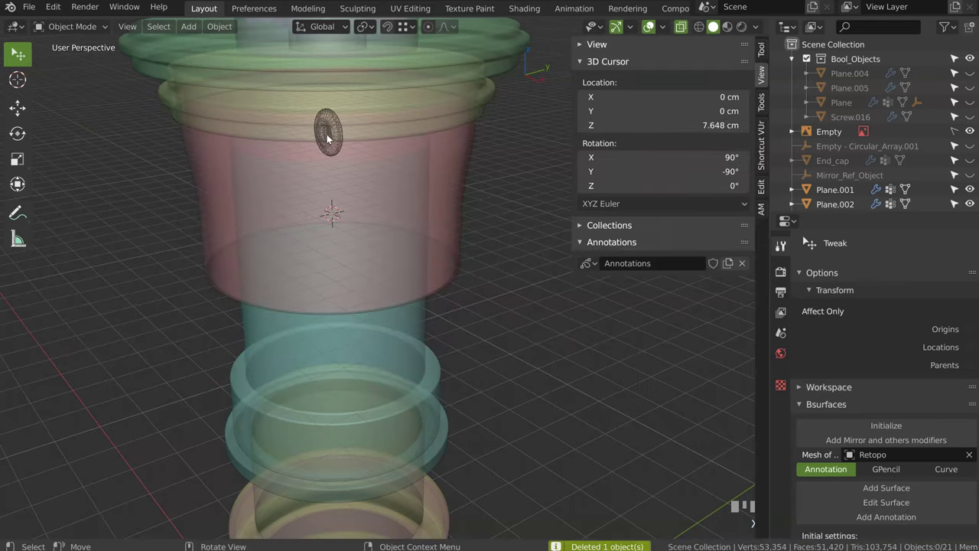
- Delete the circular array empty, leaving single Screw.018 selected on the band
click(335, 146)
click(336, 146)
drag(312, 170, 786, 411)
key(Tab)
key(Tab)
key(space)
- Disable Screw.018's Displace modifier in the viewport to recentre the screw
click(787, 411)
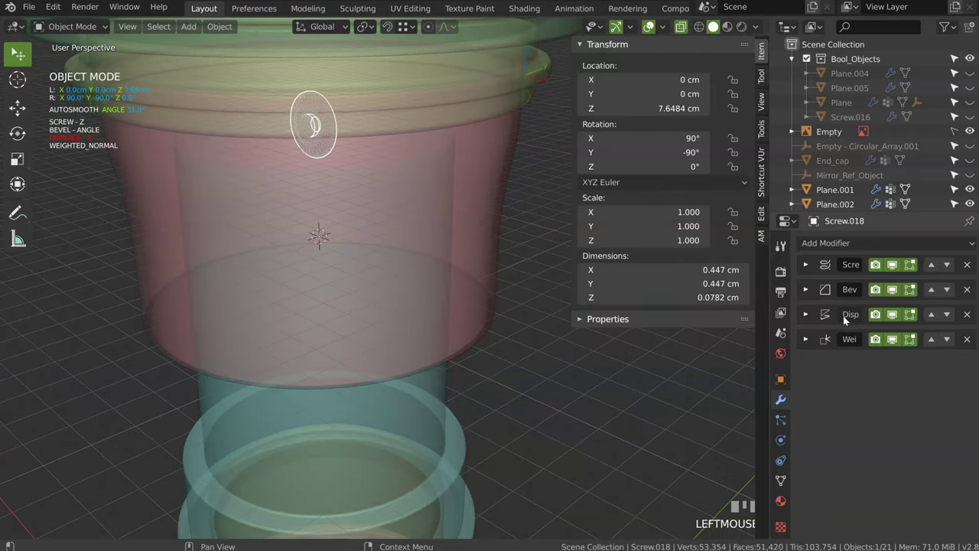
click(901, 318)
click(900, 317)
click(903, 316)
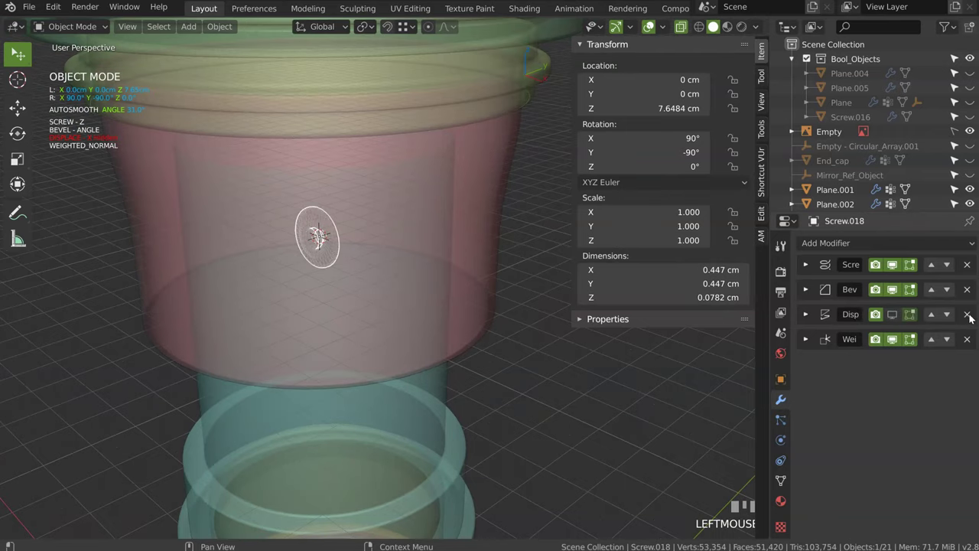
click(970, 320)
- Reopen Speedflow Array as a circular array and raise the count to 7 copies around the band
drag(306, 264, 277, 268)
key(ctrl+a)
key(space)
click(333, 295)
key(space)
key(space)
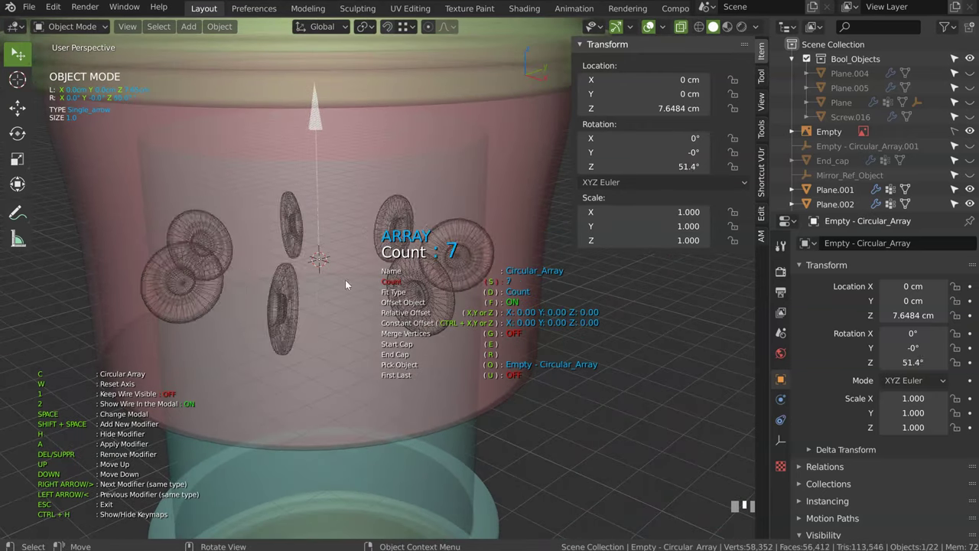
- Confirm the circular array of 11 screw copies around the pink hilt band
middle_click(316, 270)
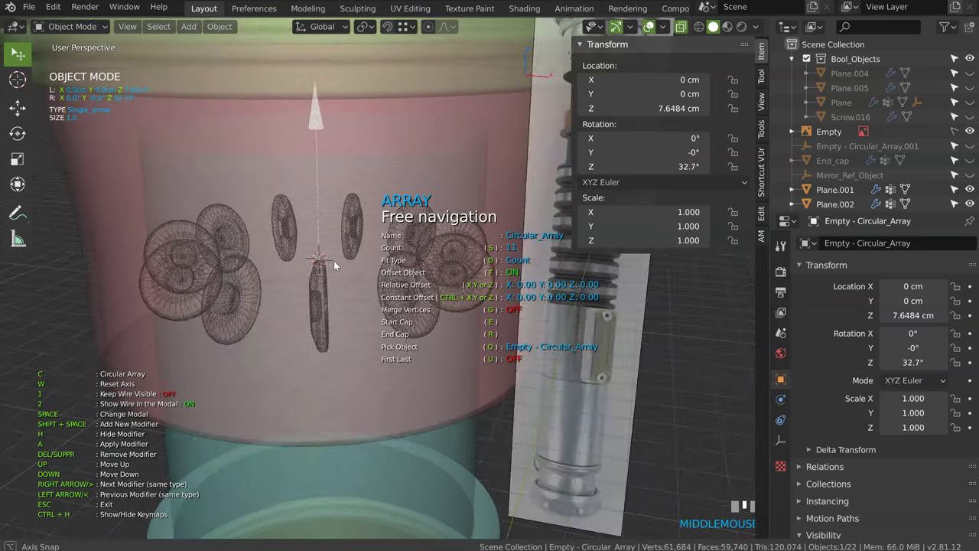
click(285, 298)
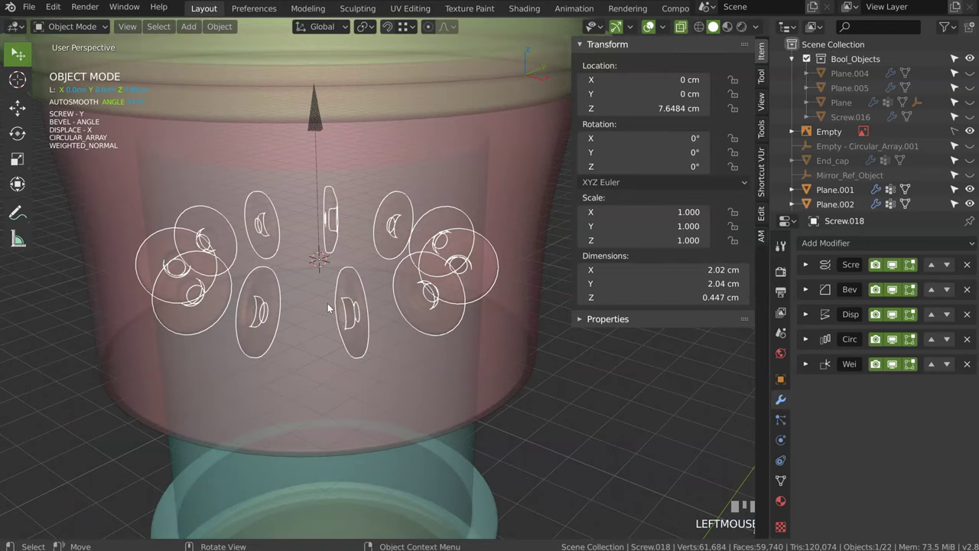
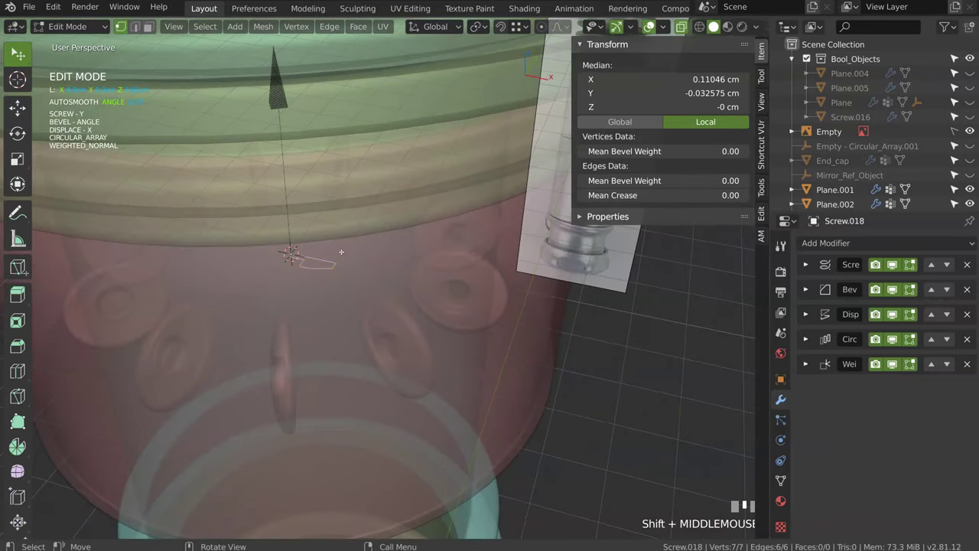
- Rotate the screw's profile vertices around Z and tweak them to seat the heads on the pommel band
key(f)
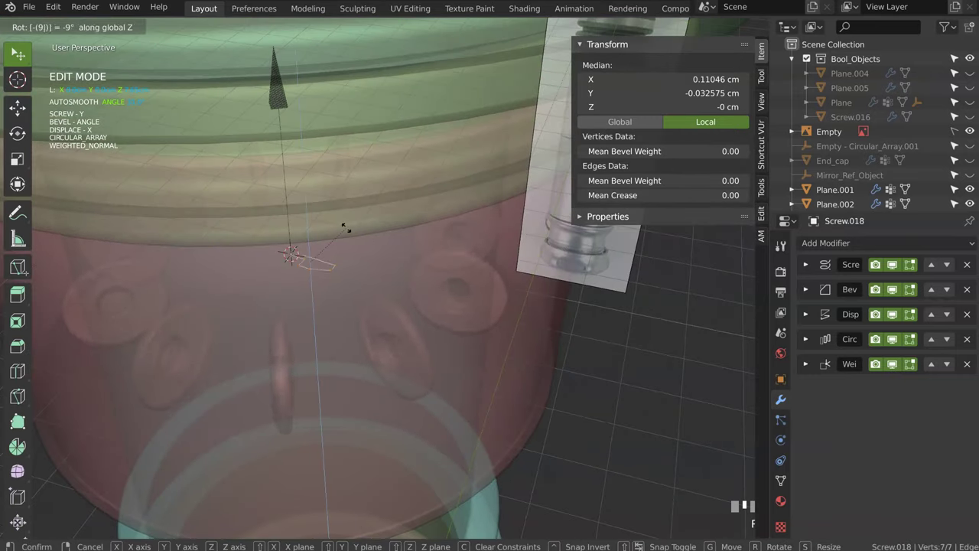
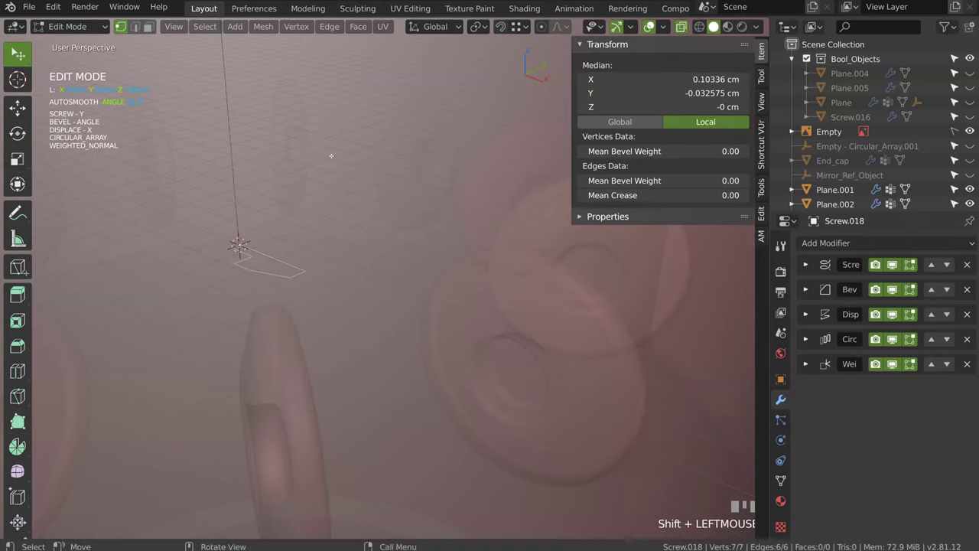
drag(485, 29, 393, 237)
key(f)
key(KP_Enter)
key(Tab)
- Reduce the ring to four disc screws around the pink band and leave mesh editing
key(space)
drag(392, 237, 335, 275)
click(295, 270)
click(168, 286)
key(shift+c)
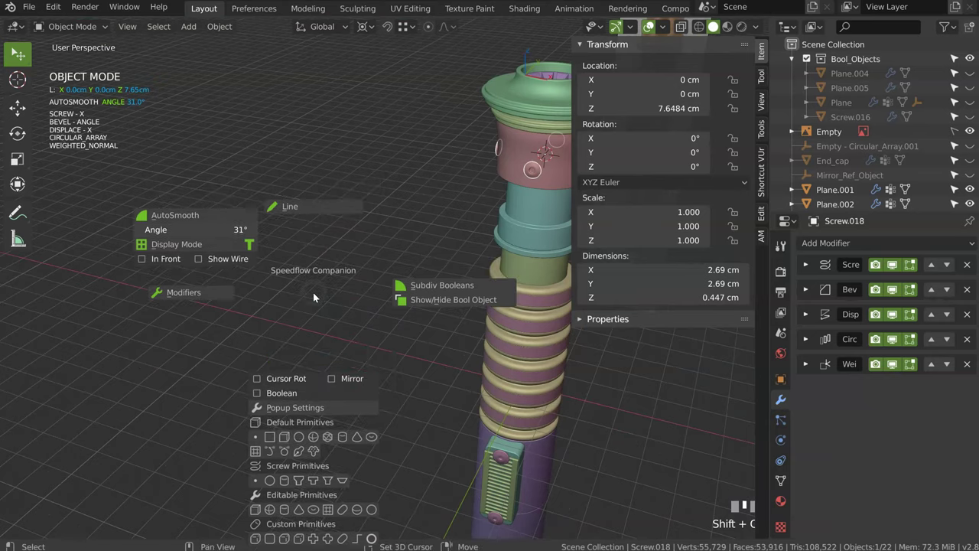
- Rebuild a ring of seven cylinders and rotate it 90° on X onto its side
key(shift+c)
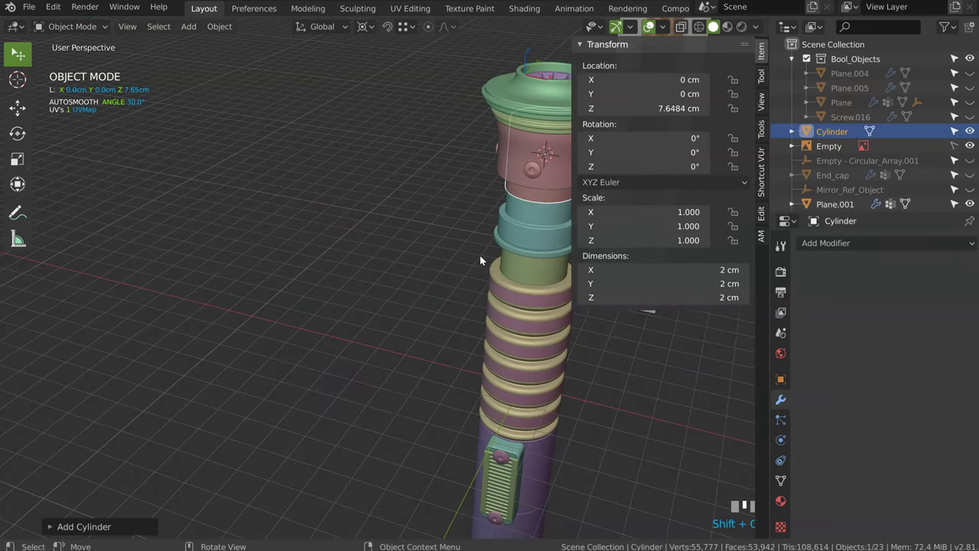
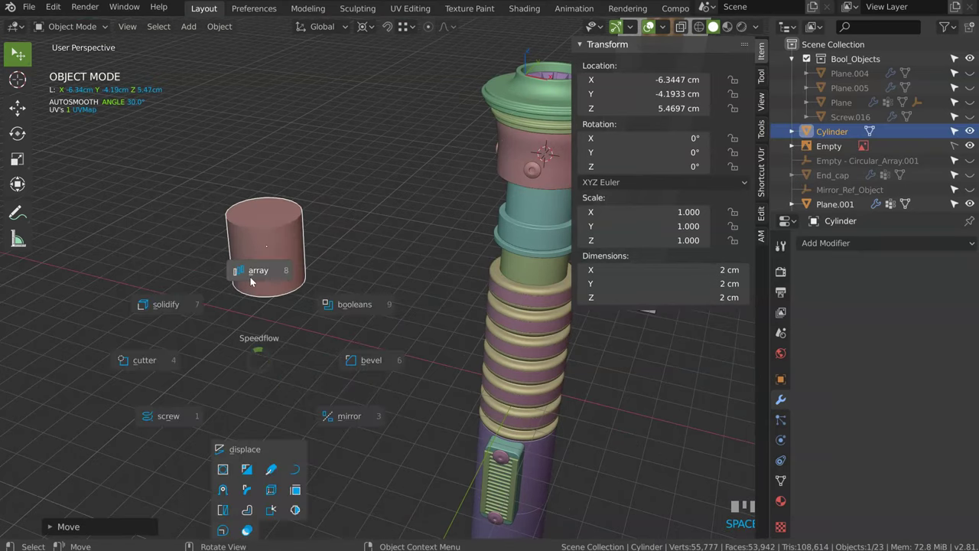
key(space)
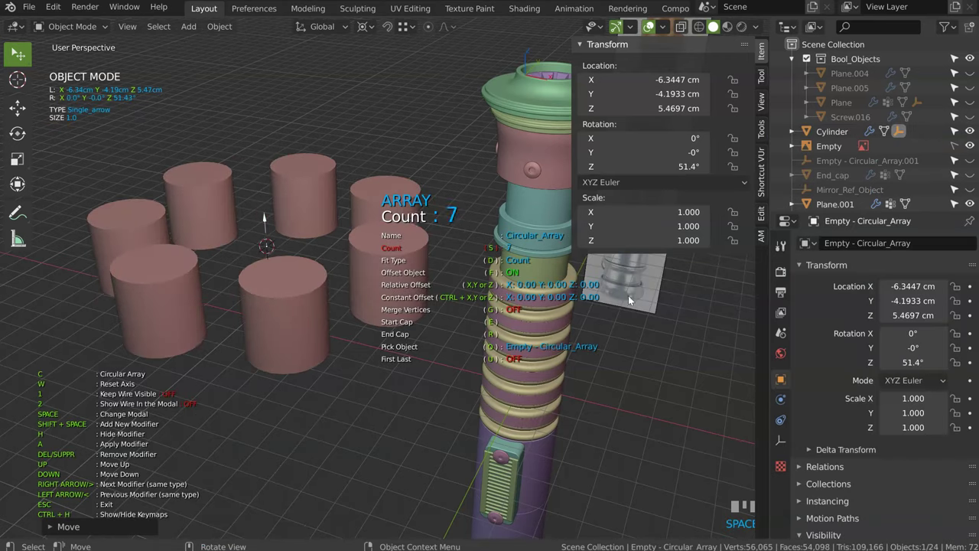
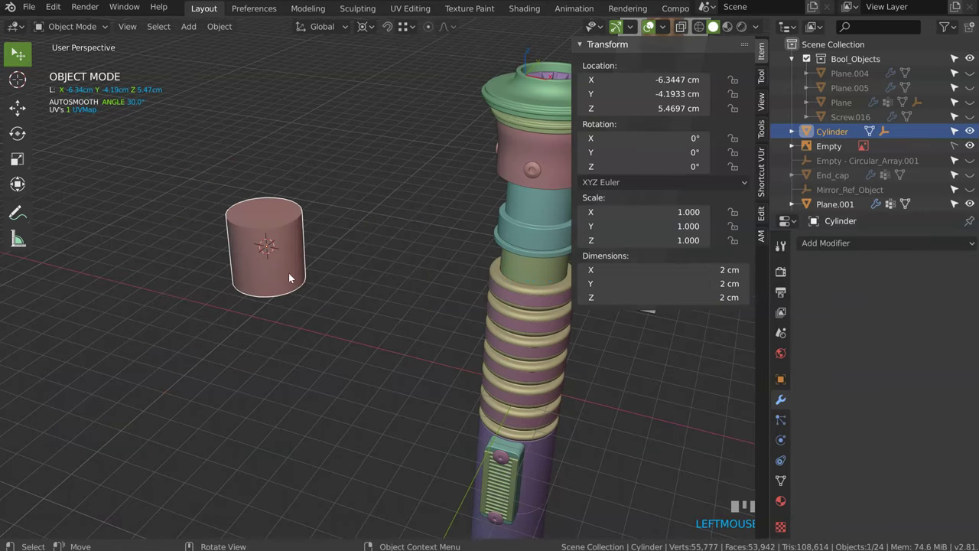
key(KP_Enter)
key(space)
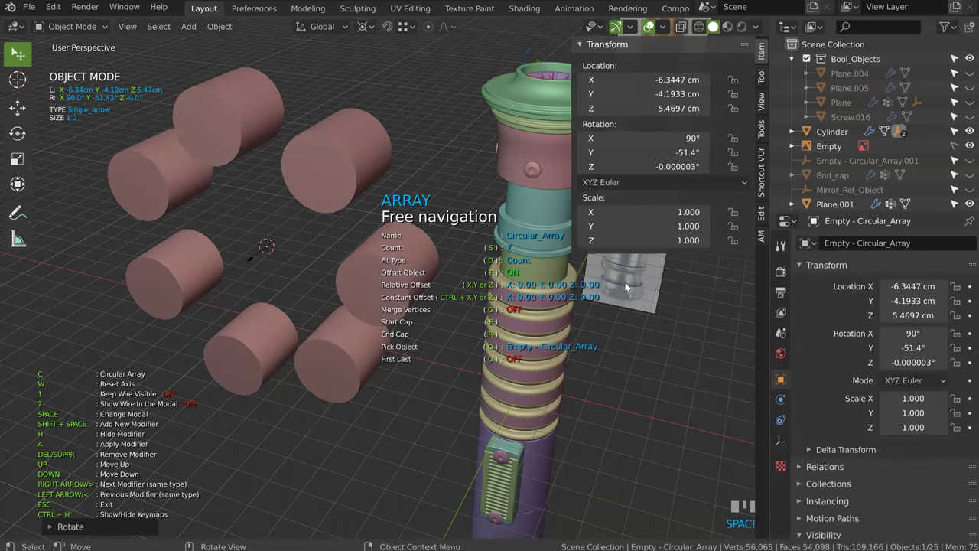
click(256, 257)
click(375, 283)
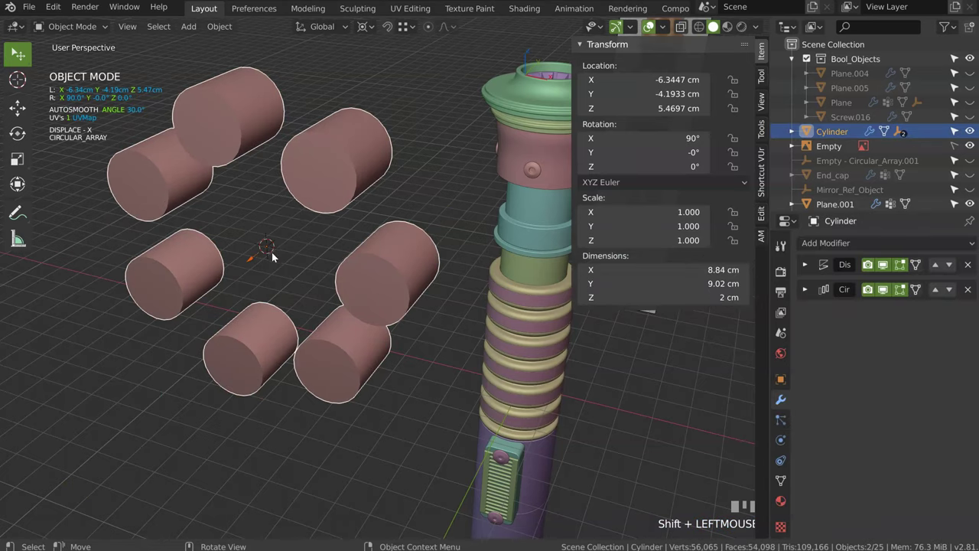
- Save the scene as a new version, sabre_laser_003.blend, in the scenes folder
drag(447, 210, 302, 193)
drag(302, 194, 298, 223)
drag(298, 223, 29, 14)
drag(29, 14, 67, 123)
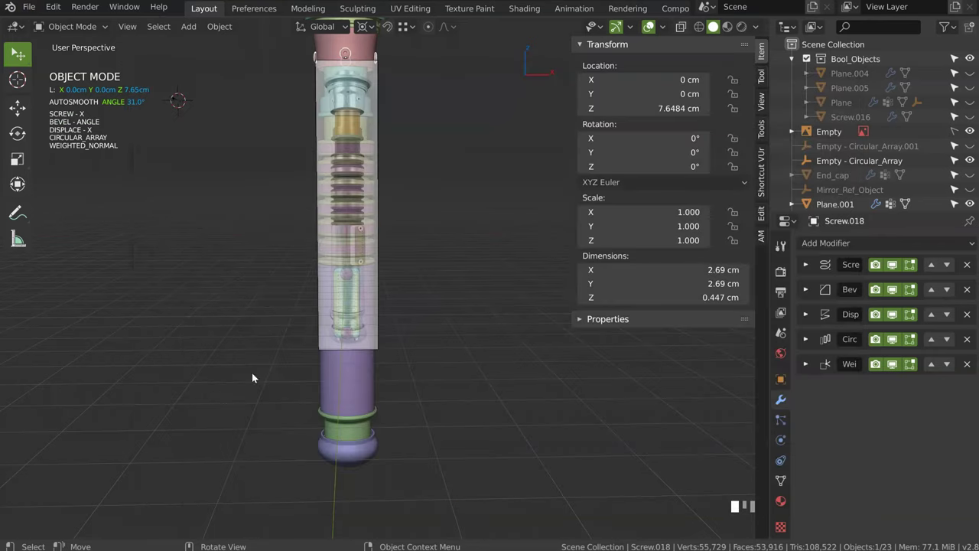
- Zoom to the pommel and select and frame the green collar
drag(425, 257, 348, 268)
click(348, 267)
key(shift+s)
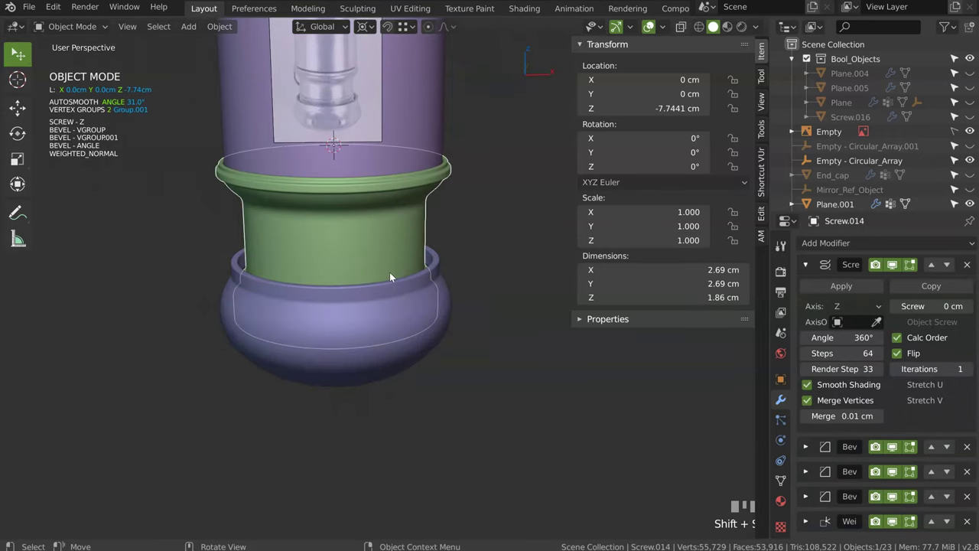
drag(352, 230, 487, 298)
- Snap the 3D cursor to the collar centre on the hilt axis, then deselect everything
key(shift+c)
click(486, 298)
key(>)
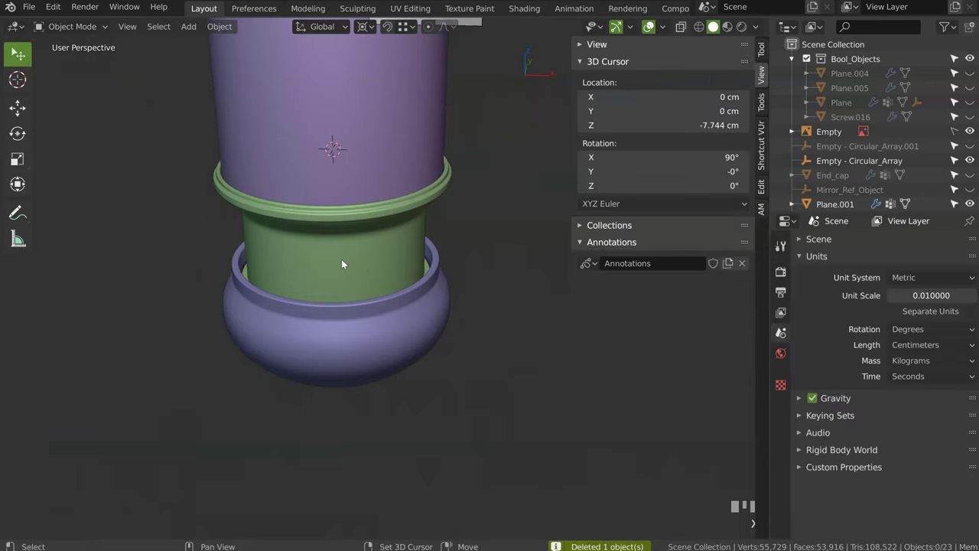
- Add a Screw primitive at the cursor inside the green collar and shape its profile
key(shift+c)
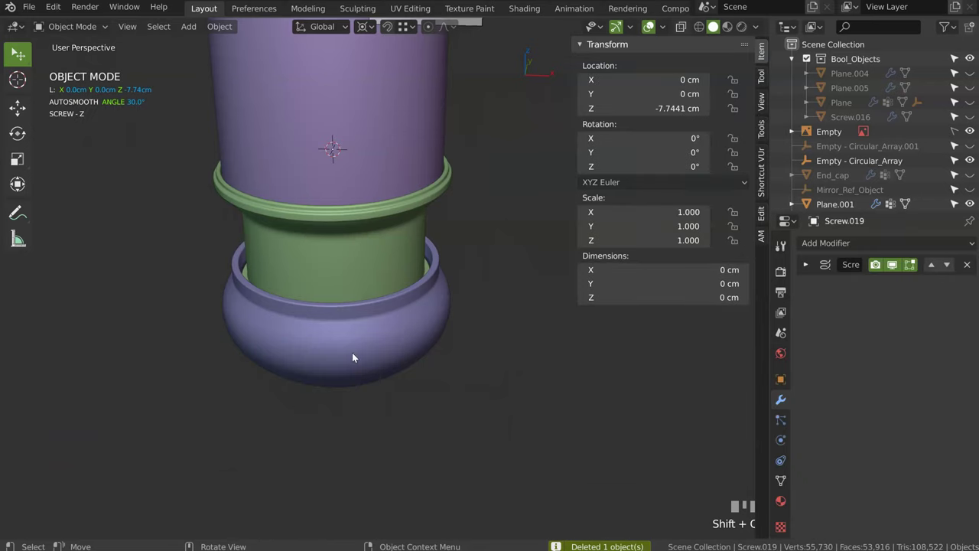
key(Tab)
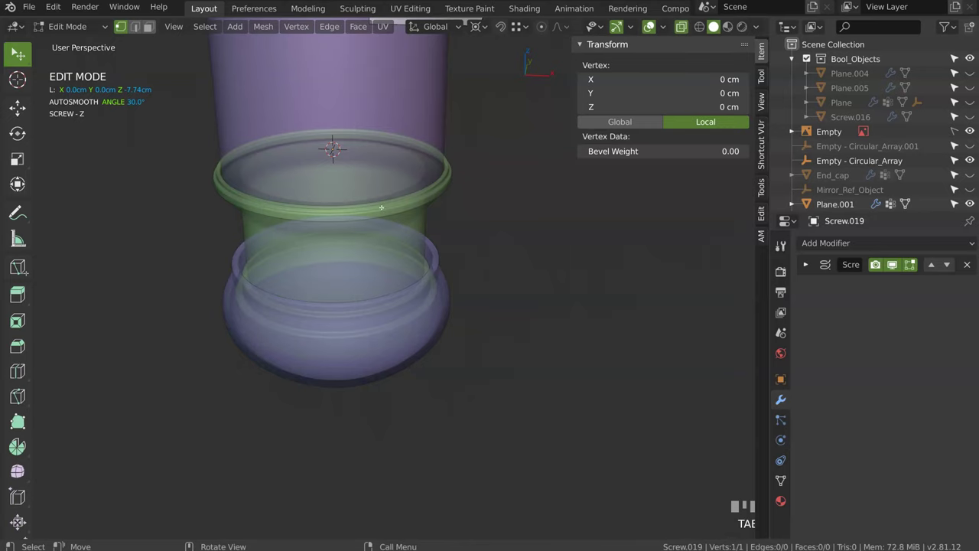
key(space)
key(space)
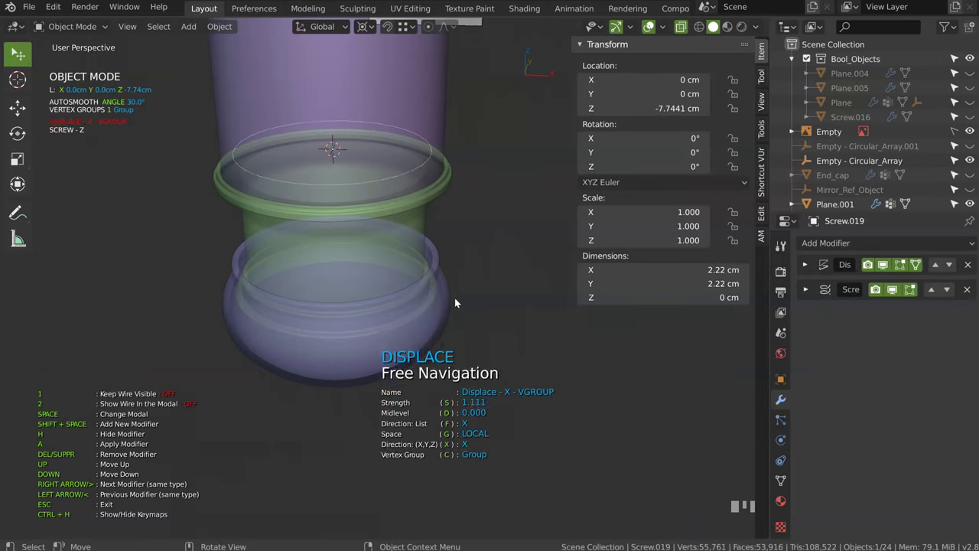
click(487, 275)
double_click(438, 152)
click(431, 145)
- Widen the spiral to the collar with a Displace and give it a 0.229 Screw offset
drag(372, 205, 389, 267)
key(c)
click(389, 267)
drag(384, 275, 426, 276)
key(space)
key(space)
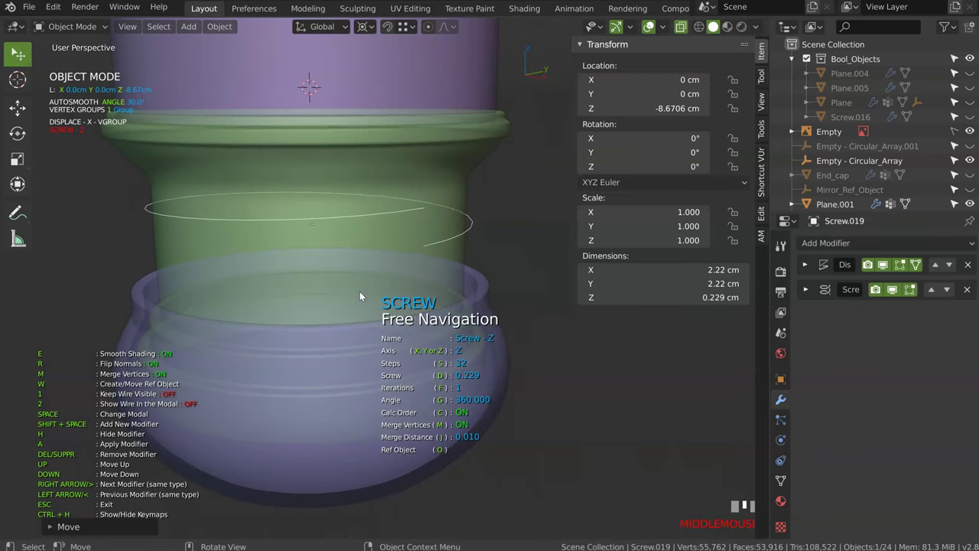
- In front ortho, add a second Screw and a Solidify to turn the spiral into a coiled band
drag(400, 267, 416, 277)
click(401, 267)
key(space)
key(space)
click(415, 277)
key(KP_1)
middle_click(395, 203)
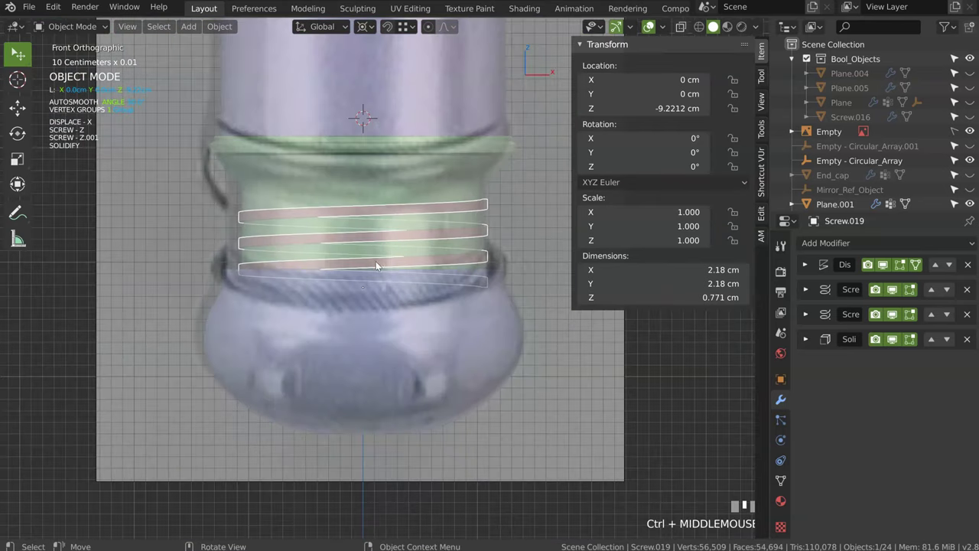
- Lower the coil to about Z -9.44 cm into the rim and flatten its turns to 0.521 cm tall
text(c)
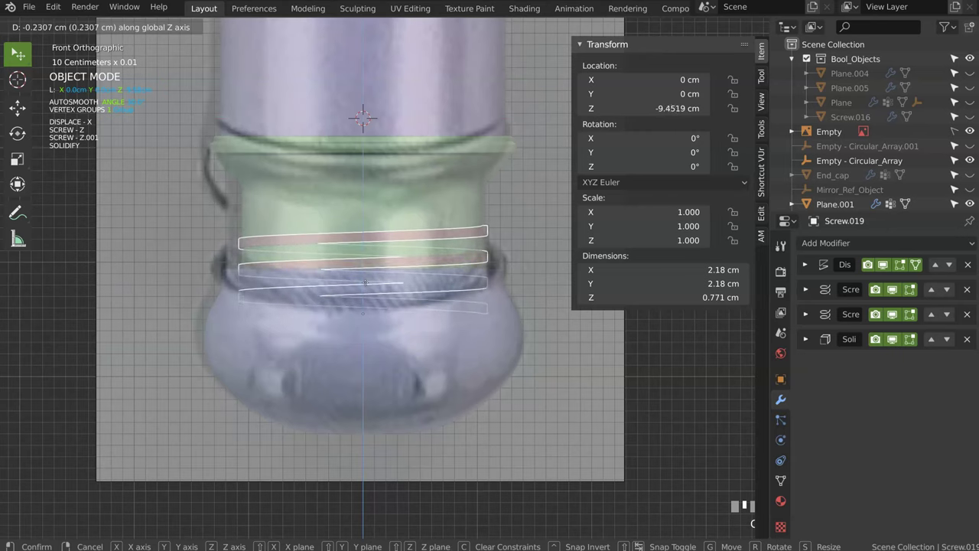
click(365, 293)
key(space)
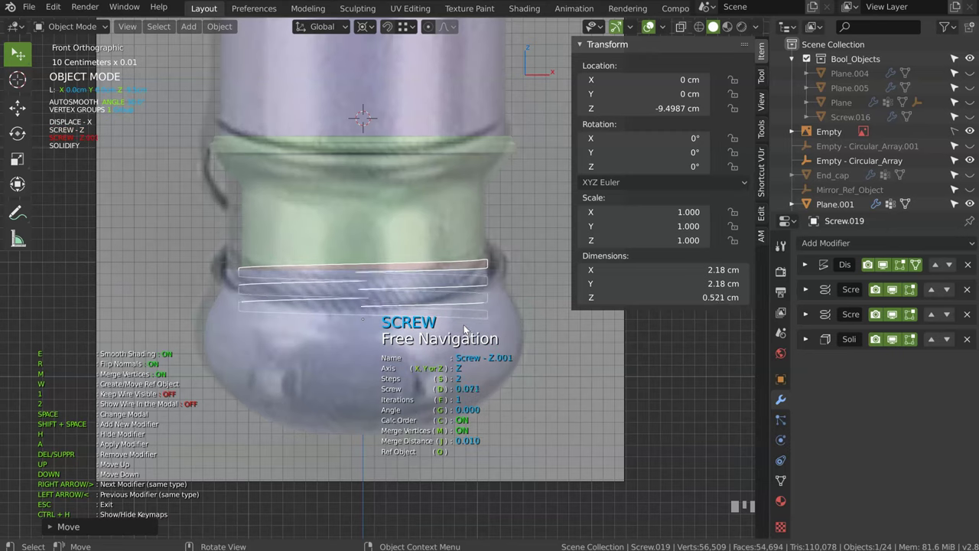
click(465, 327)
text(c)
click(394, 304)
middle_click(408, 302)
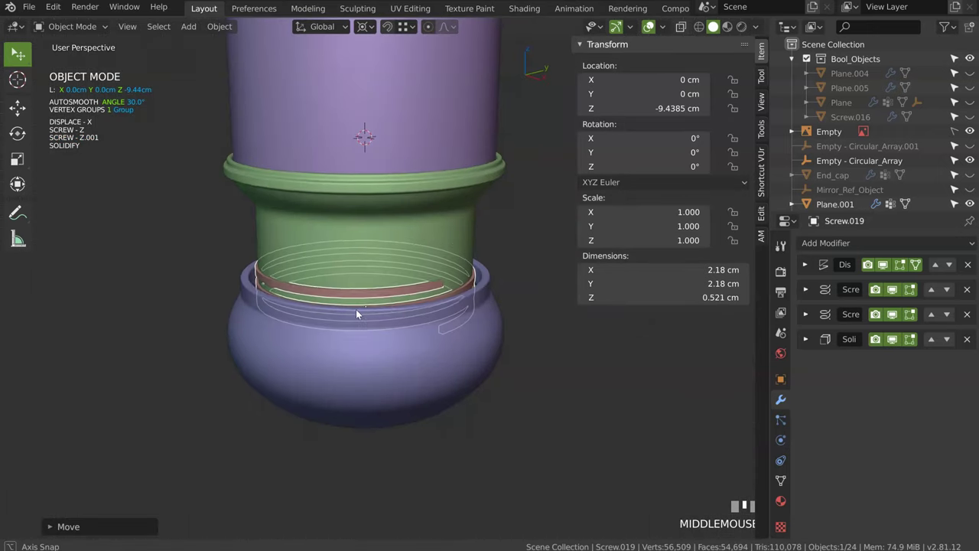
- Set the clip's Solidify to about 0.049 thickness with Only Rim fill, inspected up close
drag(458, 285, 349, 326)
key(space)
key(space)
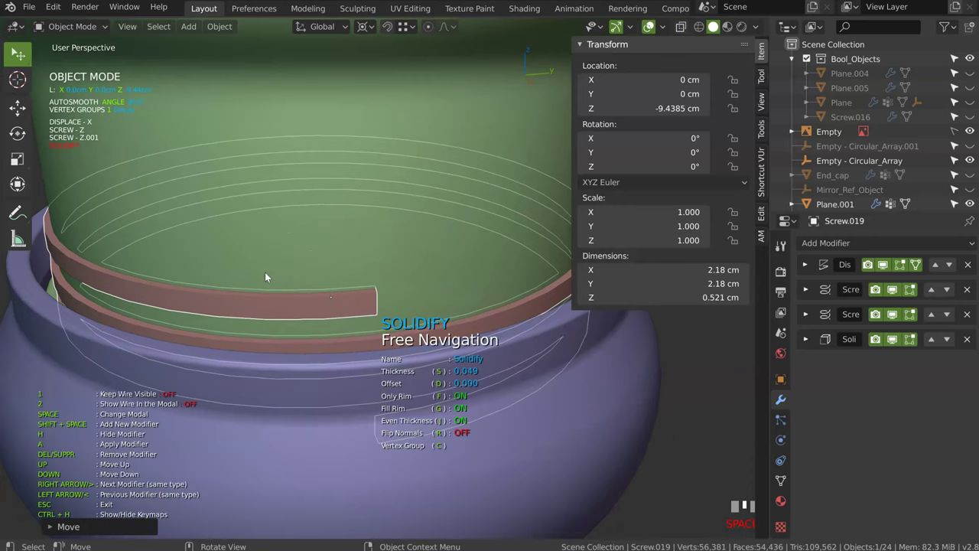
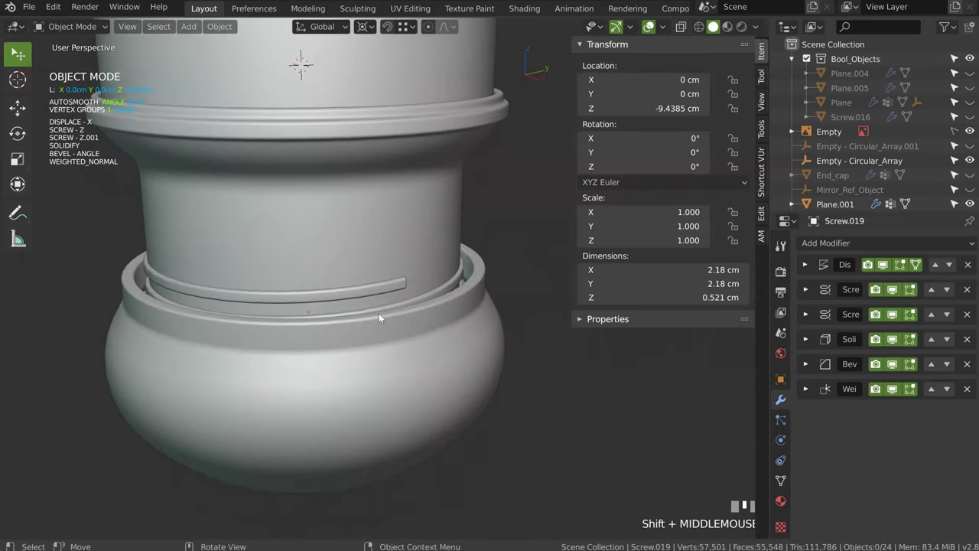
- Select the coiled clip before opening the asset panel with the hex nut
click(379, 297)
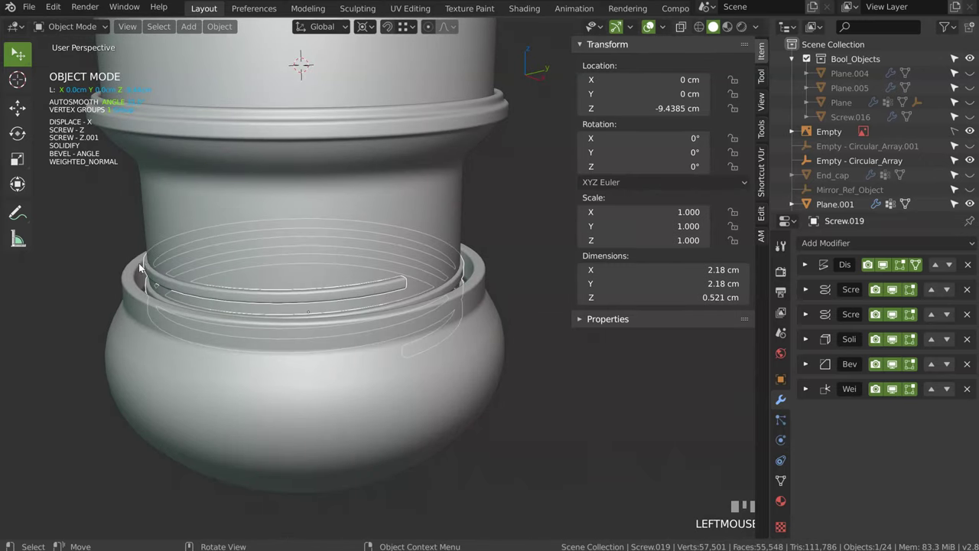
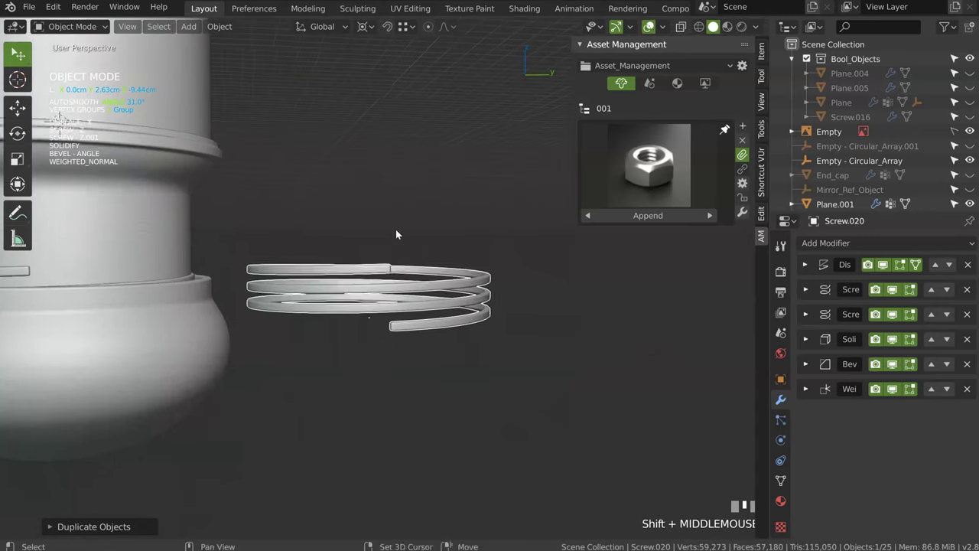
- Flatten the copied clip Screw.020 to a two-turn coil with offset 0.048
key(space)
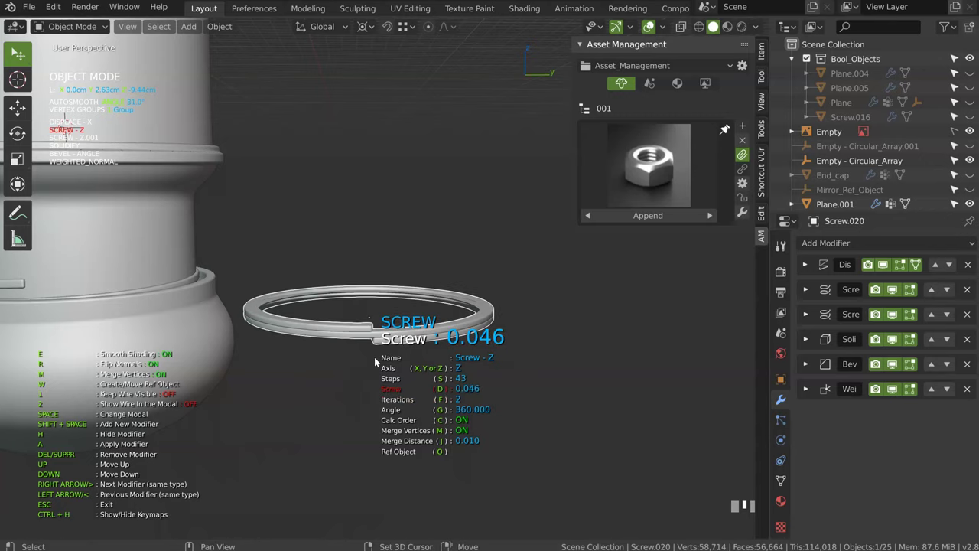
middle_click(379, 319)
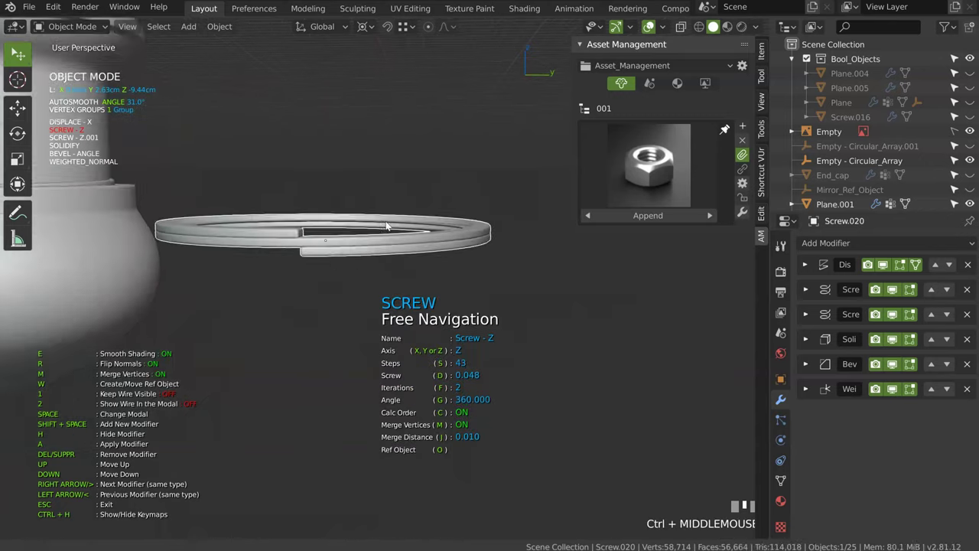
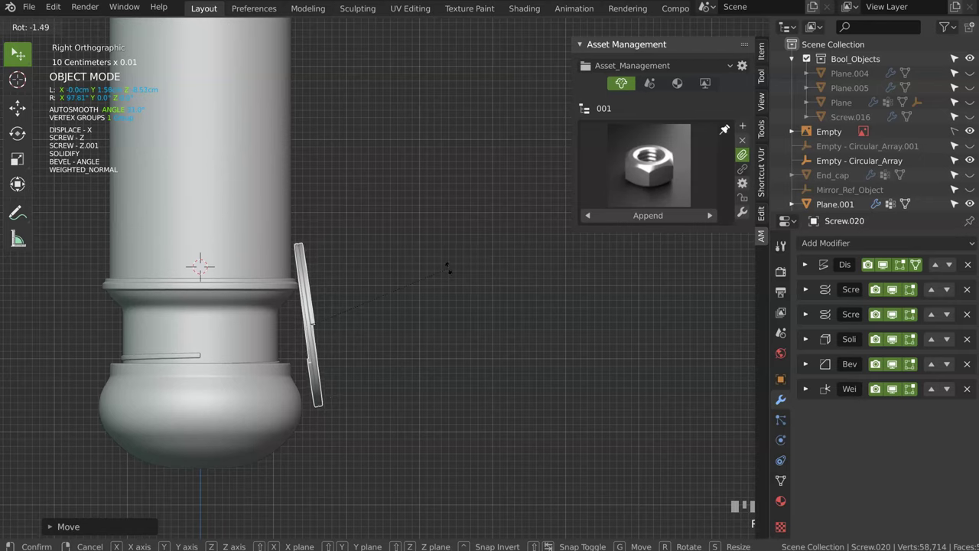
- In Right Orthographic view, stand the clip upright beside the hilt and add a new Plane.003
click(453, 272)
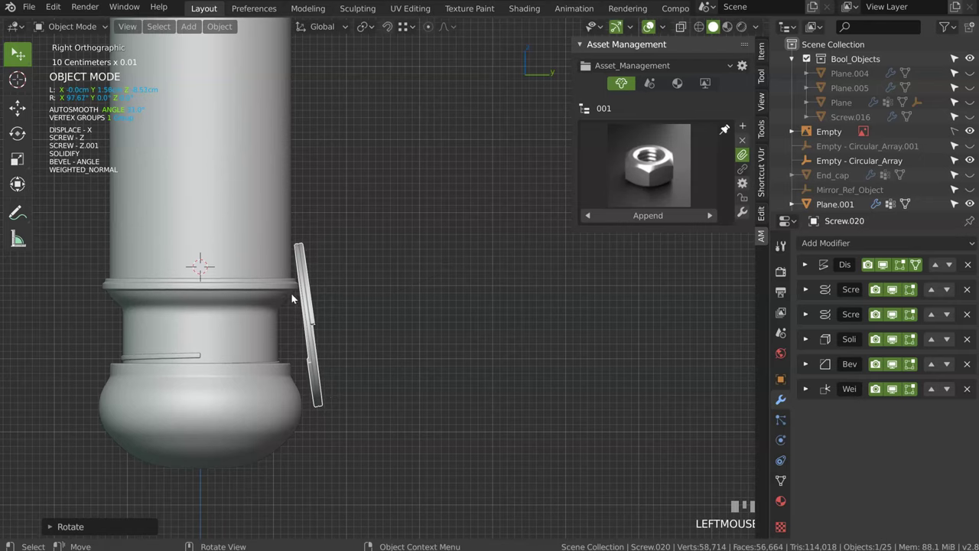
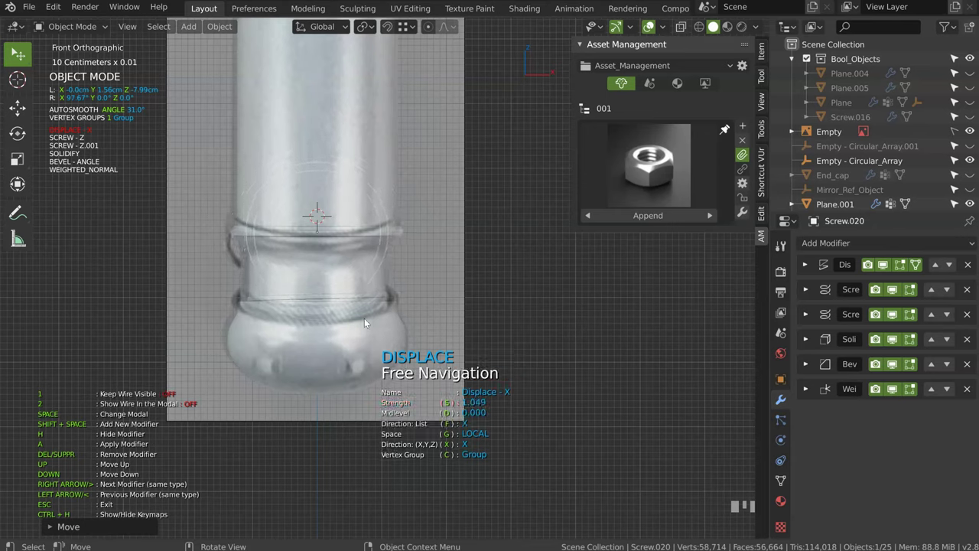
click(454, 259)
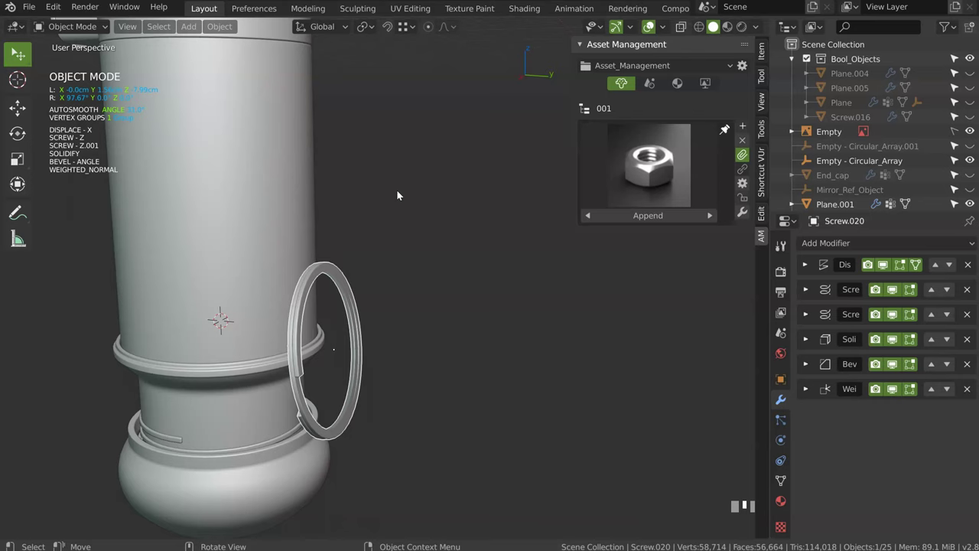
key(KP_3)
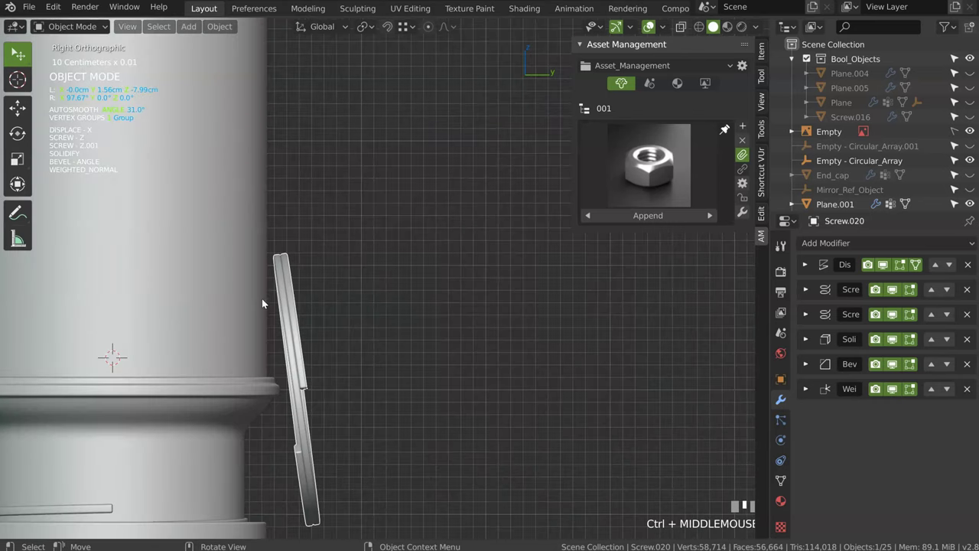
key(shift+c)
key(shift+c)
key(Tab)
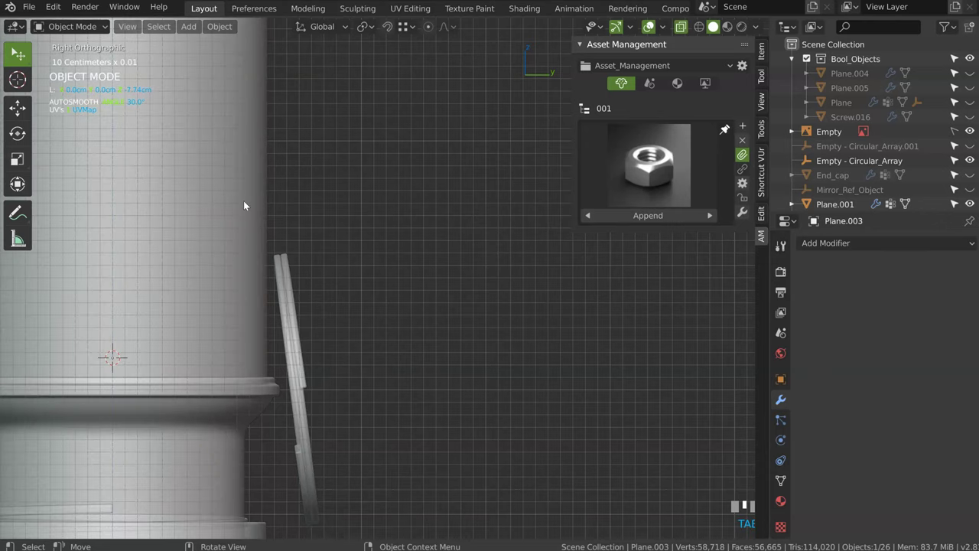
- Undo the last action, then scale Plane.003's mesh down to about 0.27 in Edit Mode
key(Return)
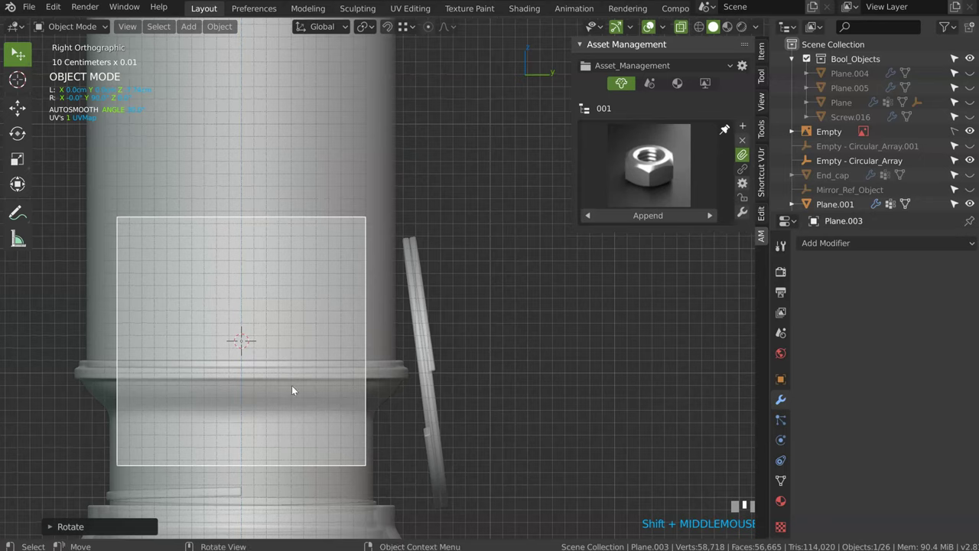
key(ctrl+z)
key(Tab)
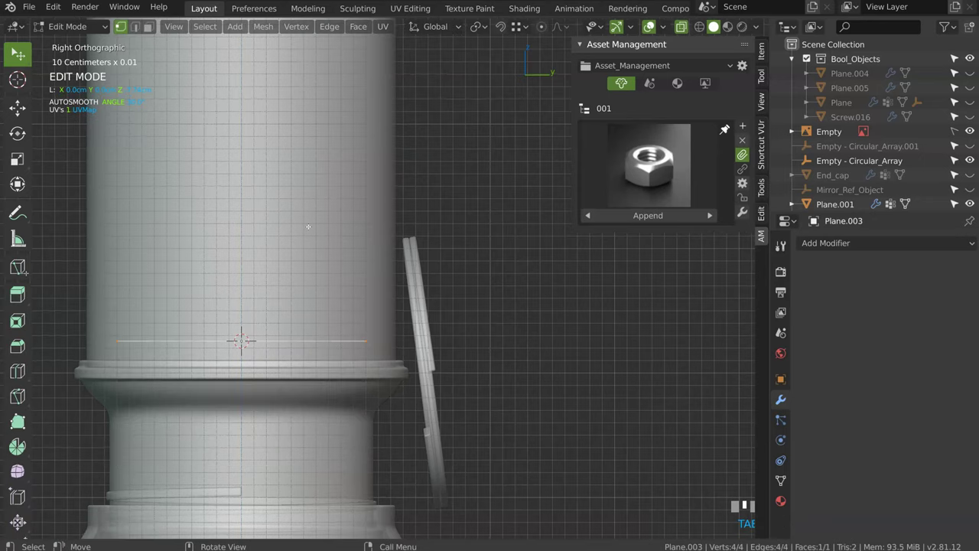
key(Return)
key(s)
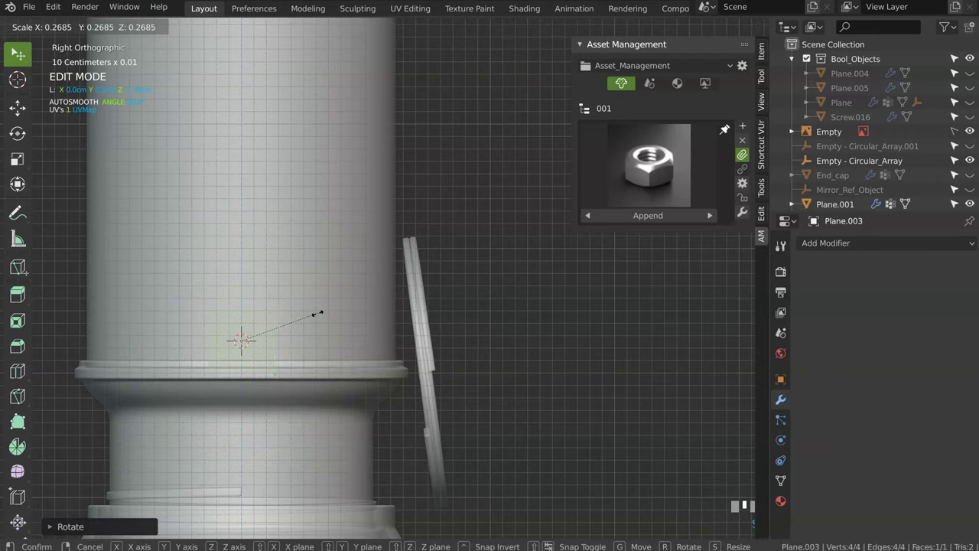
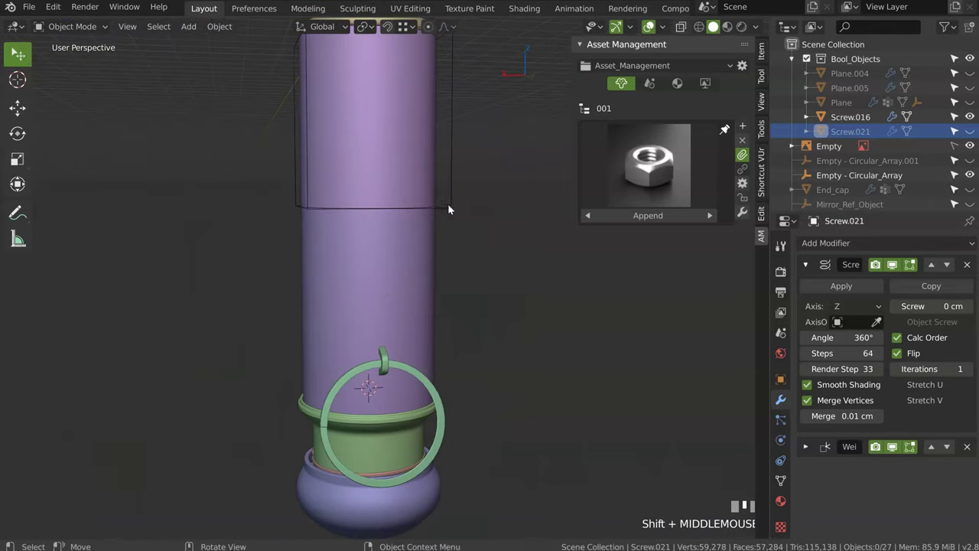
- Select the coiled clip strip (Screw.019), hide clutter, and tweak its Solidify to 0.083 and Bevel to 0.024
click(452, 209)
key(h)
drag(312, 252, 321, 216)
click(320, 217)
drag(324, 239, 355, 266)
click(356, 266)
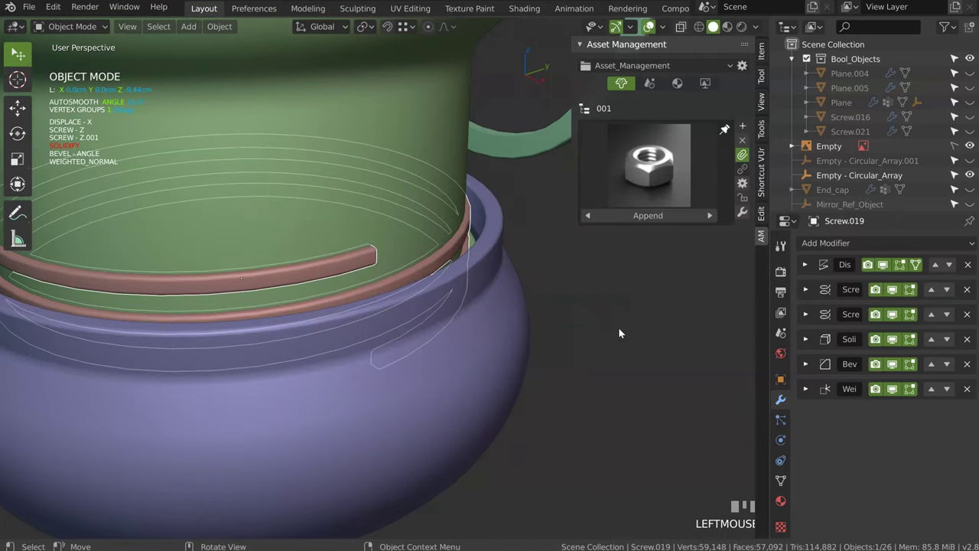
- Zoom out and select everything to view the whole hilt with the clip in place
drag(445, 318, 336, 363)
key(space)
click(336, 364)
drag(205, 343, 150, 198)
key(a)
click(150, 197)
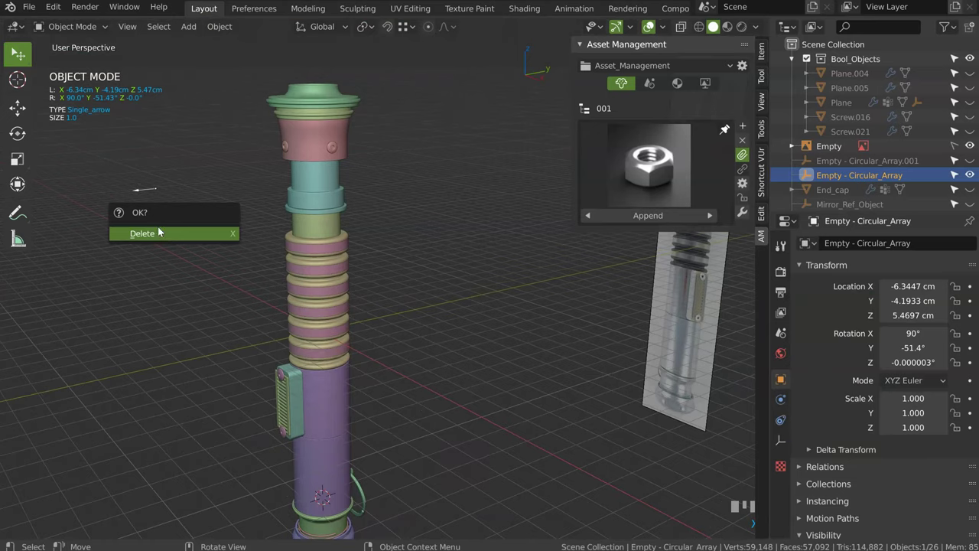
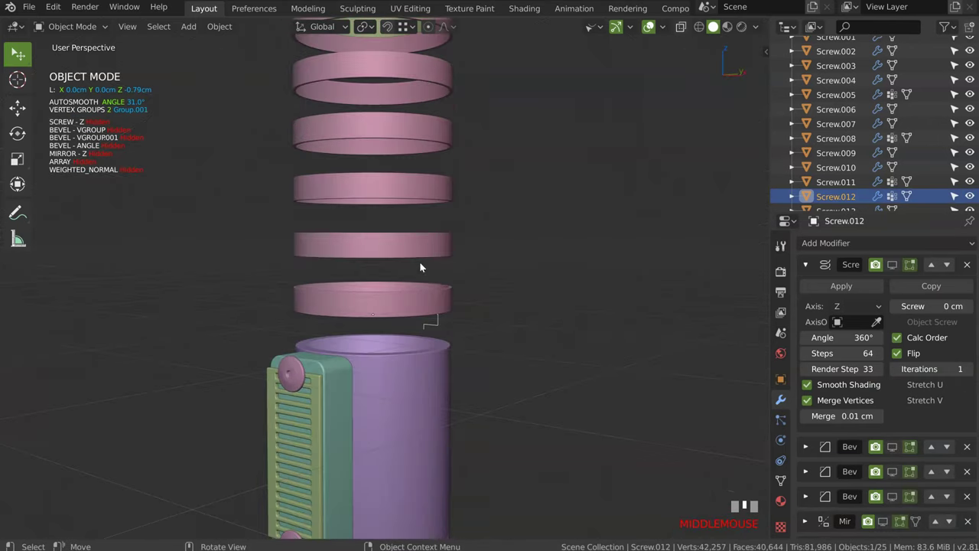
key(shift+q)
middle_click(455, 180)
key(a)
middle_click(456, 187)
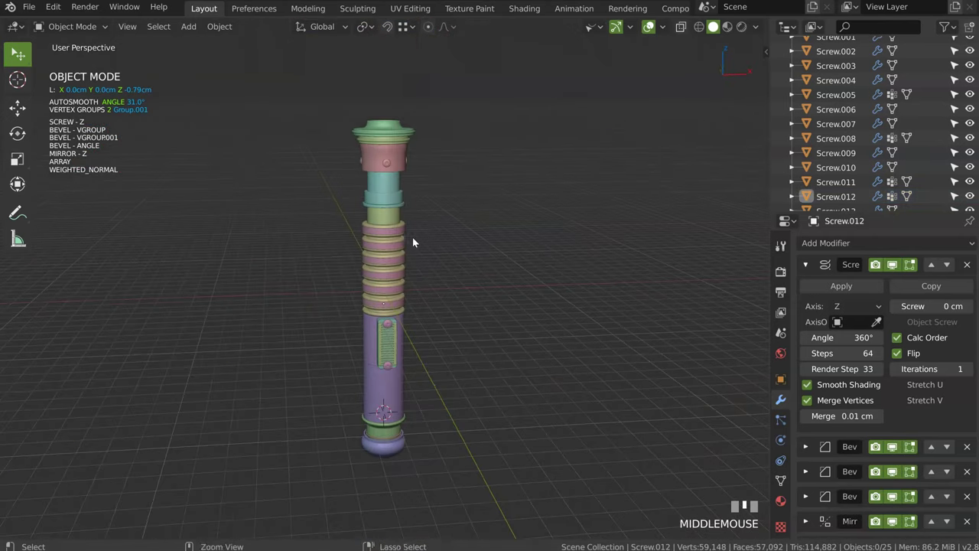
drag(412, 223, 428, 237)
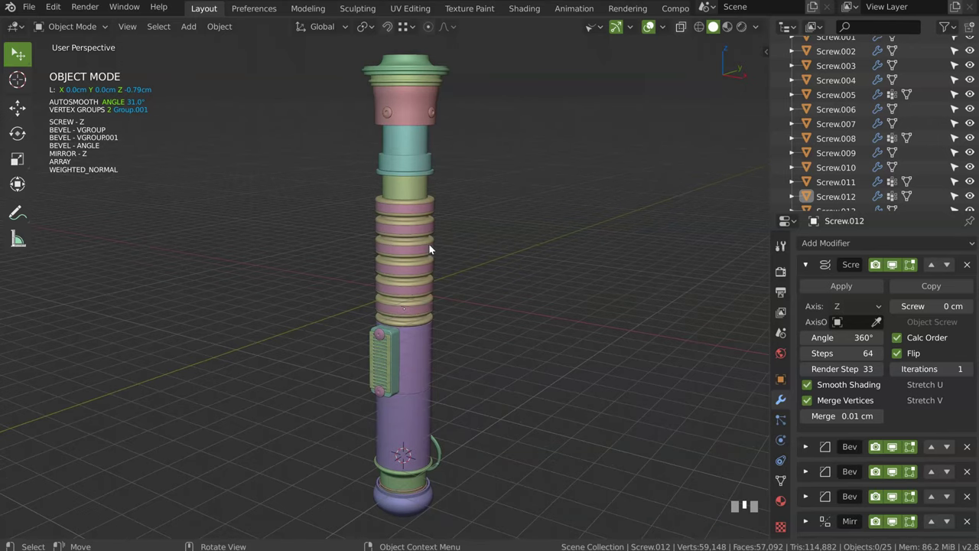
middle_click(408, 216)
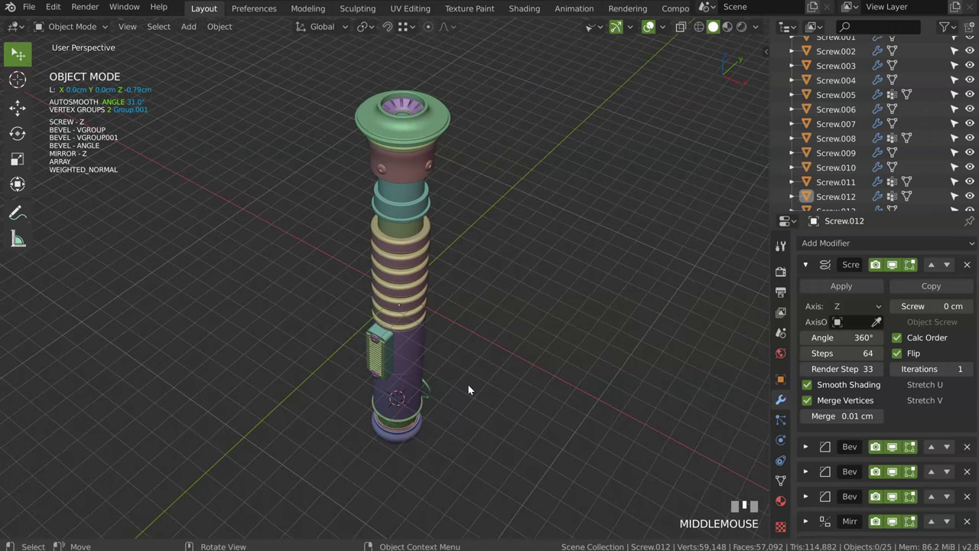